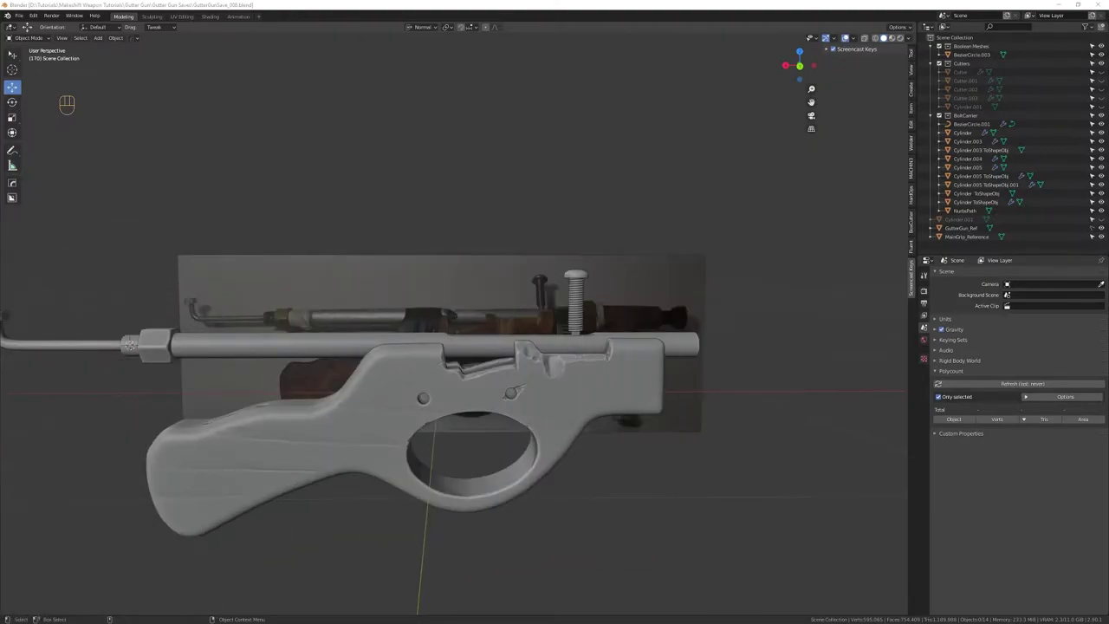
# Pan and zoom the viewport in toward the T-joint of the reference photo
pyautogui.click(791, 451)
pyautogui.moveTo(538, 475); pyautogui.dragTo(510, 468)
pyautogui.middleClick(487, 453)
pyautogui.rightClick(478, 454)
pyautogui.moveTo(500, 420); pyautogui.dragTo(523, 408)
pyautogui.moveTo(551, 406); pyautogui.dragTo(380, 451)
pyautogui.moveTo(377, 451); pyautogui.dragTo(394, 392)
pyautogui.click(395, 395)
pyautogui.click(457, 414)
# Keep nudging the view with wheel and middle-mouse clicks until the T-joint fills the viewport
pyautogui.click(849, 37)
pyautogui.click(849, 37)
pyautogui.middleClick(848, 36)
pyautogui.rightClick(849, 36)
pyautogui.rightClick(848, 37)
pyautogui.rightClick(849, 36)
pyautogui.middleClick(848, 36)
pyautogui.rightClick(848, 36)
pyautogui.middleClick(848, 37)
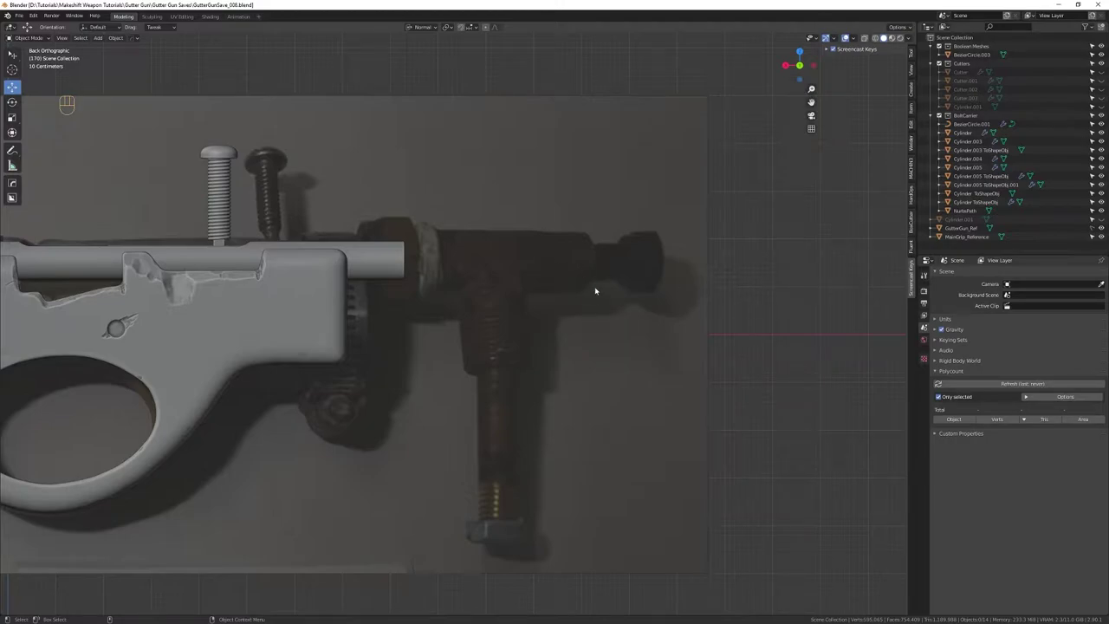
# Bring up the Add menu over the T-joint and back out without choosing anything
pyautogui.press('shift+Tab')
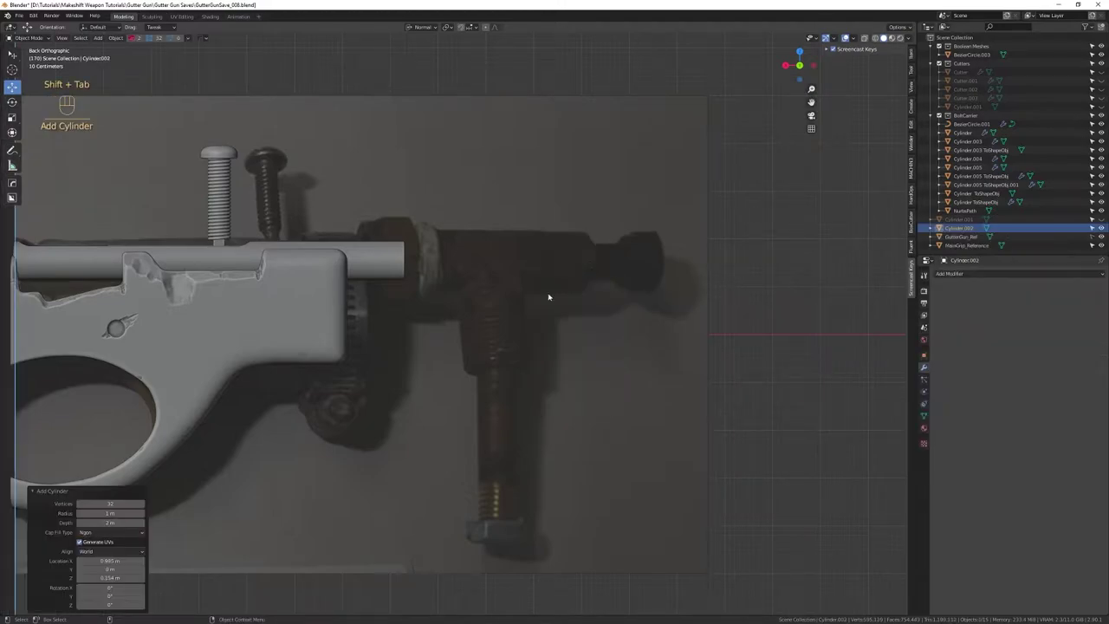
pyautogui.rightClick(848, 36)
pyautogui.rightClick(848, 36)
pyautogui.middleClick(848, 36)
pyautogui.rightClick(849, 37)
pyautogui.middleClick(849, 36)
pyautogui.rightClick(848, 36)
pyautogui.middleClick(849, 37)
pyautogui.rightClick(849, 37)
pyautogui.moveTo(849, 36); pyautogui.dragTo(848, 36)
pyautogui.rightClick(848, 36)
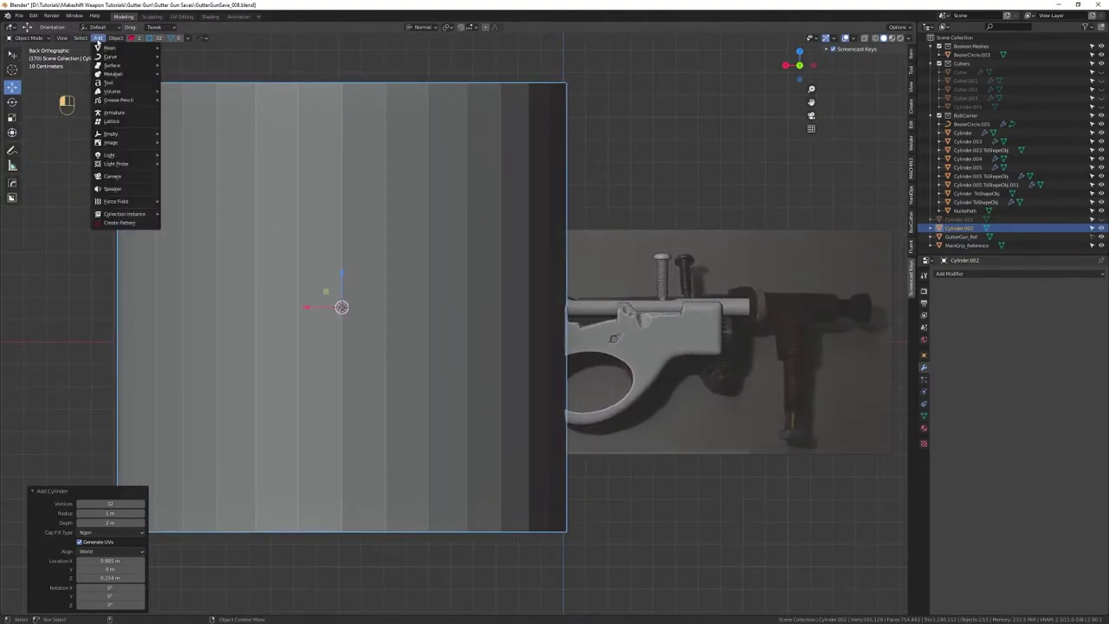
pyautogui.click(849, 37)
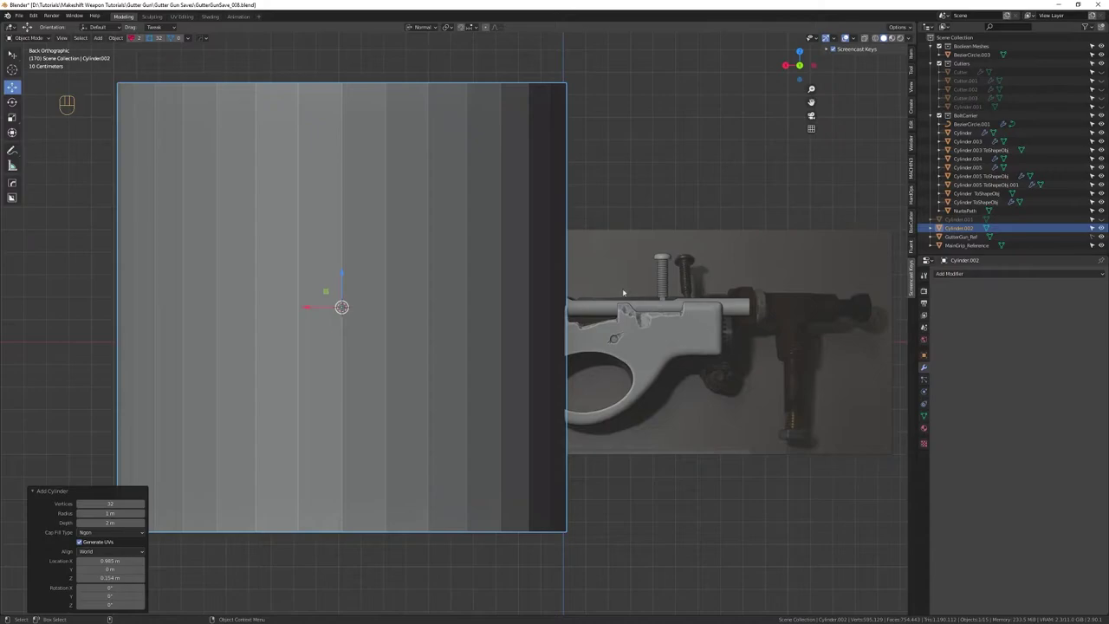
# Add a Mesh > Cylinder at the T-joint and look at it from the top
pyautogui.press('shift+Tab')
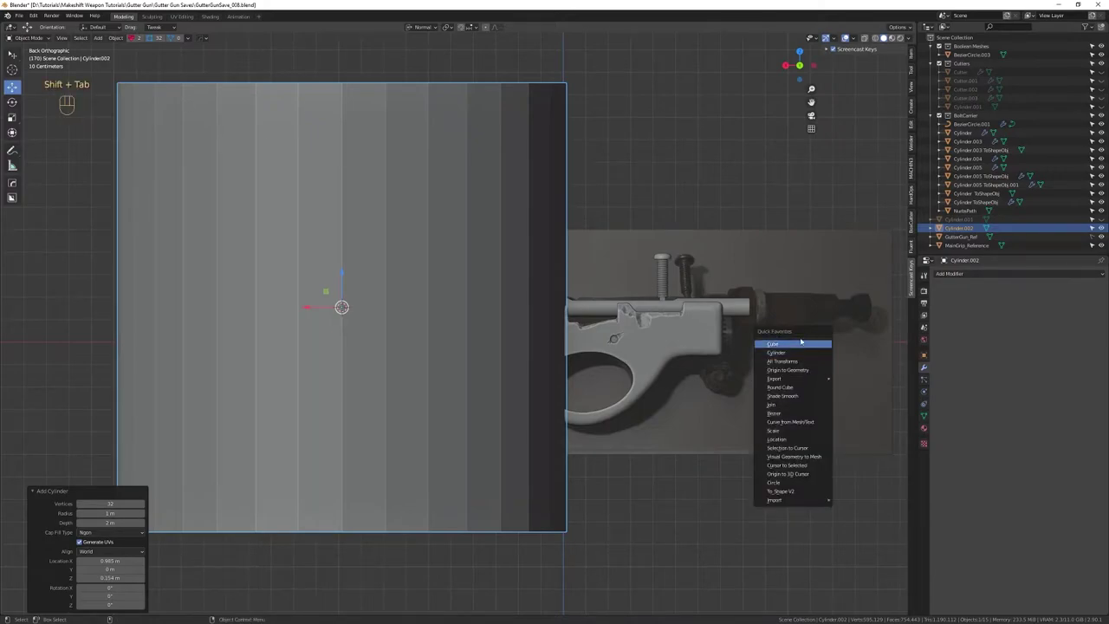
pyautogui.press('shift+Tab')
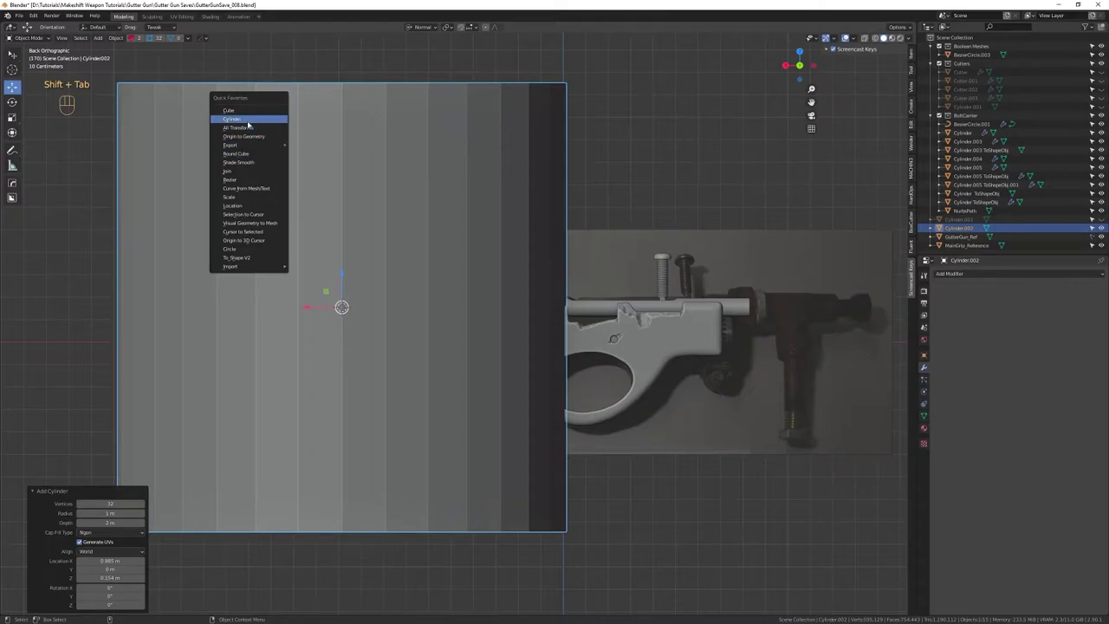
pyautogui.click(849, 36)
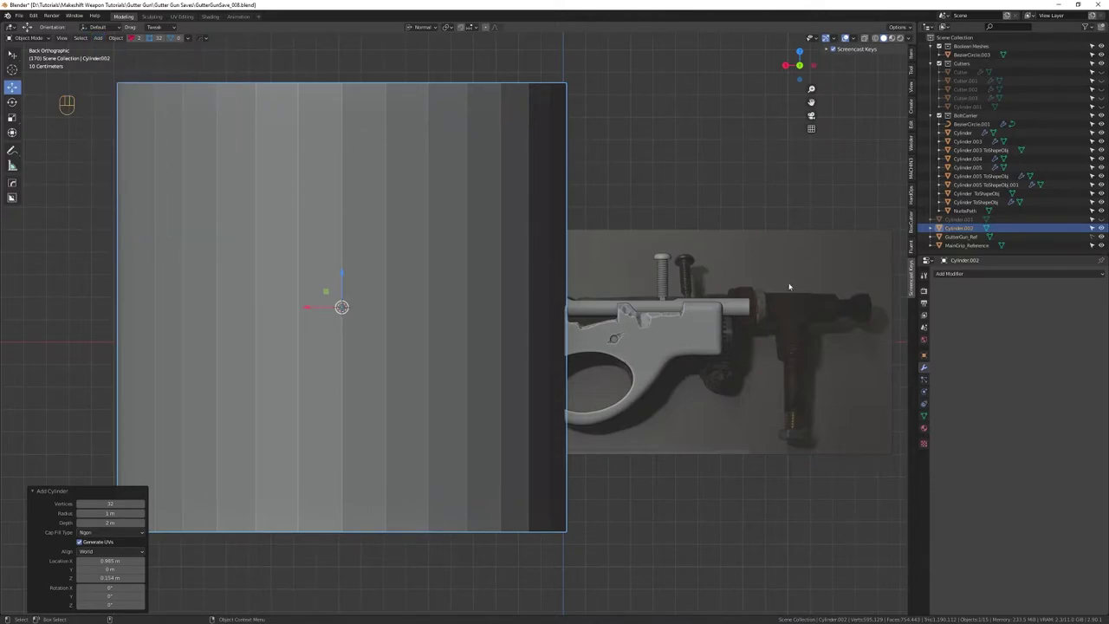
pyautogui.press('shift+Tab')
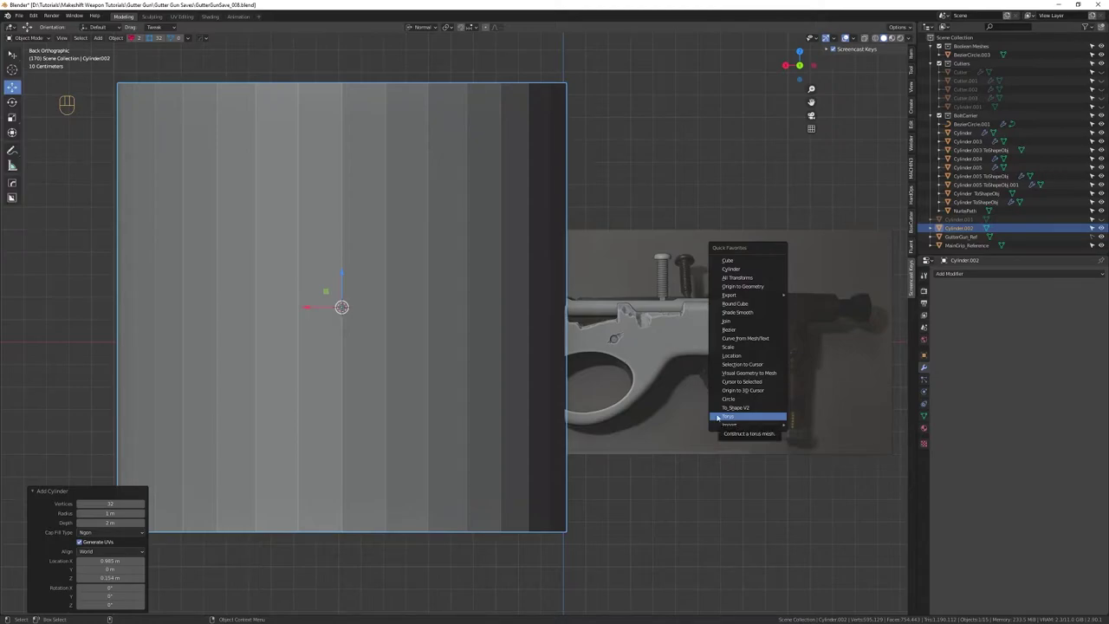
pyautogui.middleClick(849, 36)
pyautogui.rightClick(848, 37)
# Rotate the new cylinder -90° about Y so it lies on its side
pyautogui.press('e')
pyautogui.moveTo(848, 36); pyautogui.dragTo(341, 347)
pyautogui.press('r')
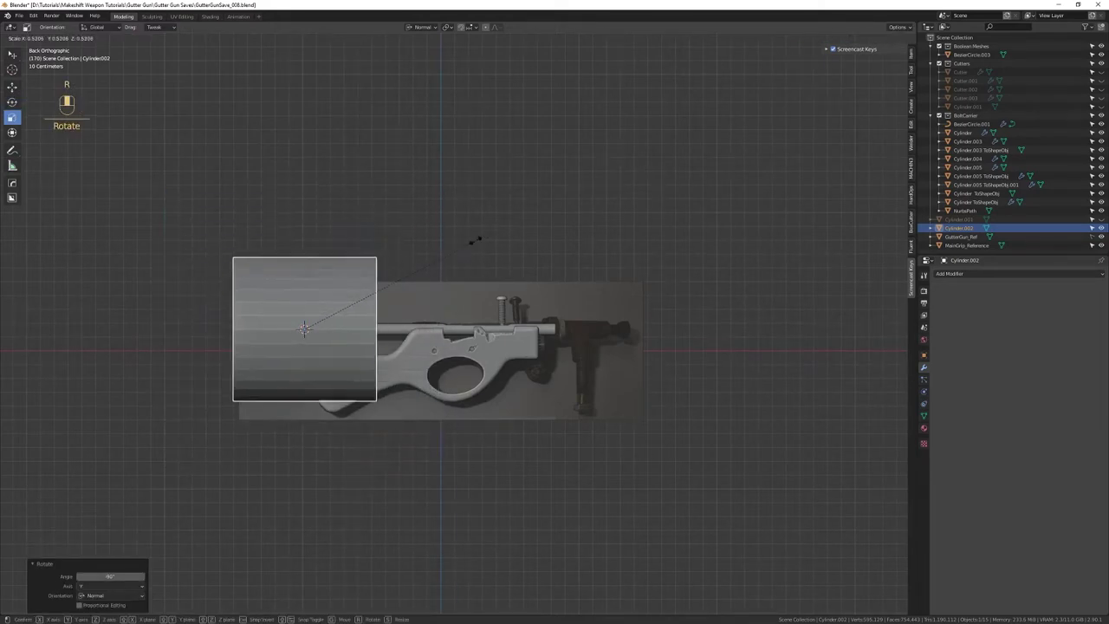
pyautogui.press('w')
pyautogui.click(336, 331)
# Raise the cylinder along Z, scale it down and nudge it over the reference pipe joint
pyautogui.press('f')
pyautogui.press('shift+x')
pyautogui.moveTo(591, 376); pyautogui.dragTo(584, 287)
pyautogui.moveTo(566, 336); pyautogui.dragTo(549, 282)
pyautogui.moveTo(542, 275); pyautogui.dragTo(607, 245)
pyautogui.moveTo(608, 249); pyautogui.dragTo(606, 234)
pyautogui.moveTo(605, 243); pyautogui.dragTo(598, 280)
pyautogui.press('r')
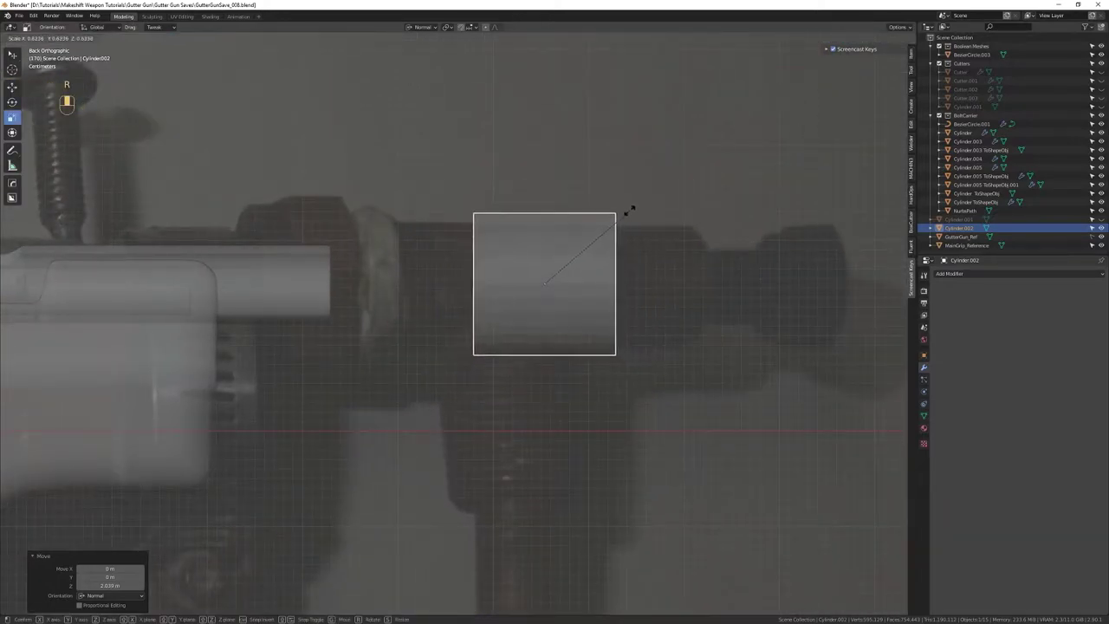
pyautogui.press('w')
pyautogui.click(540, 264)
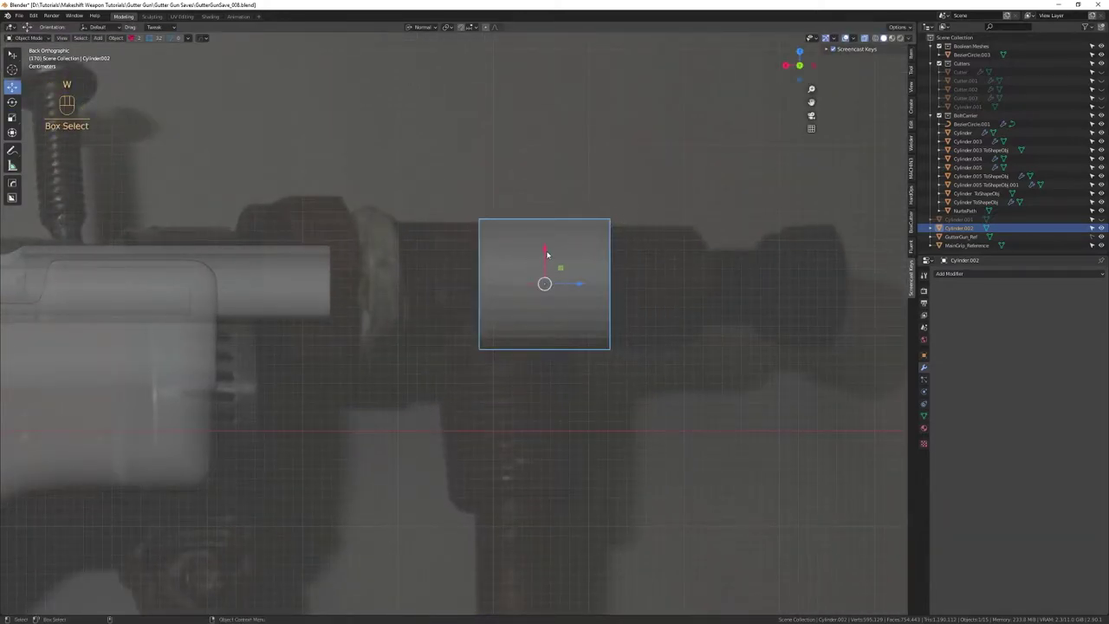
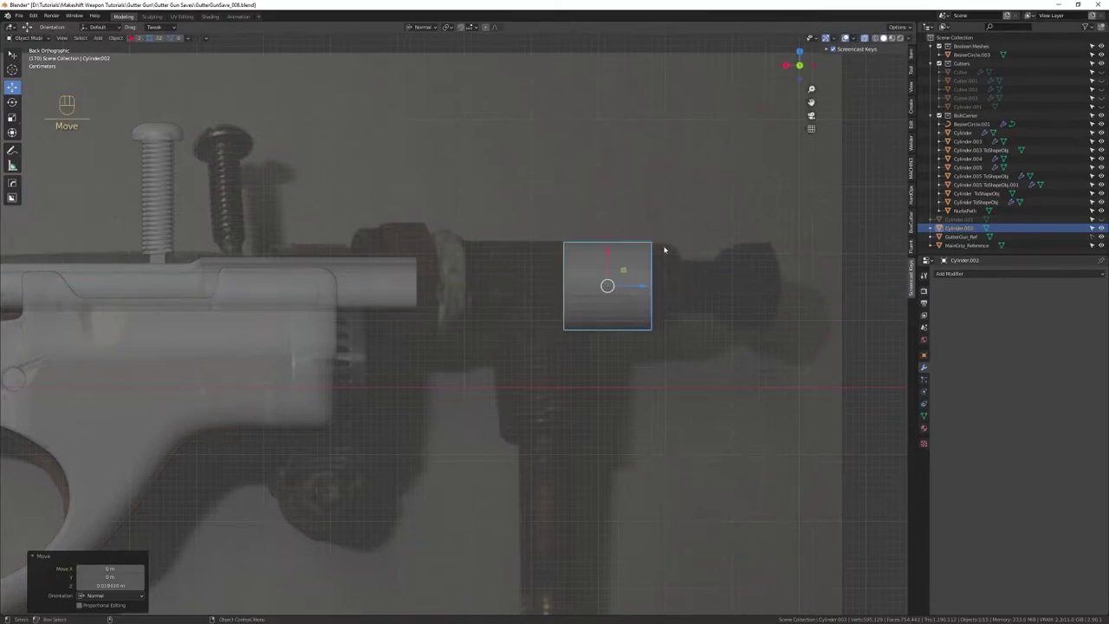
pyautogui.click(634, 288)
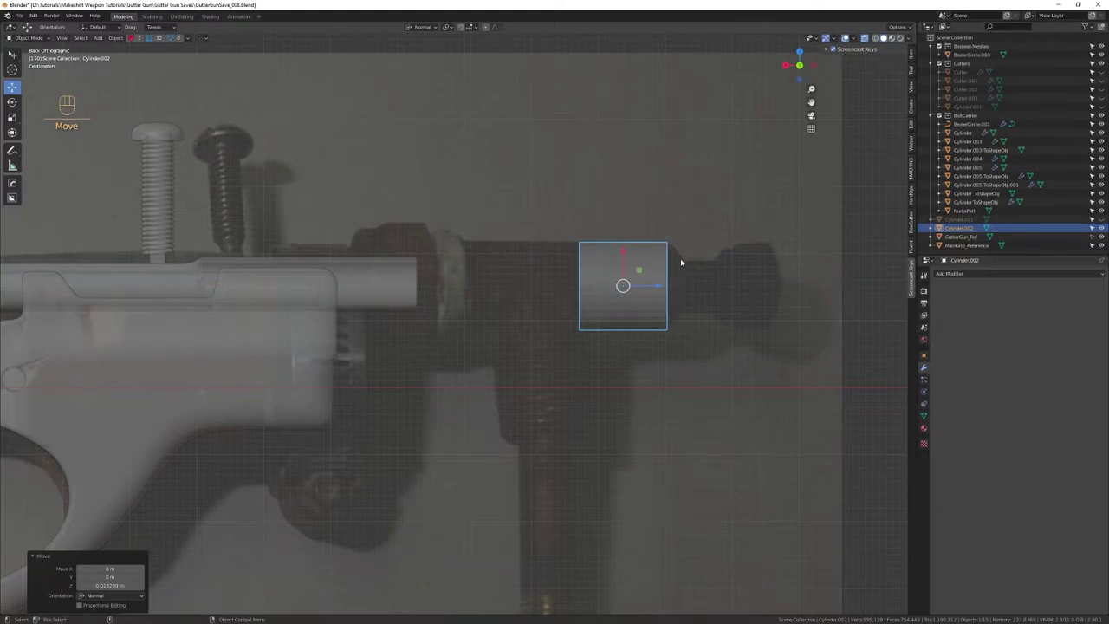
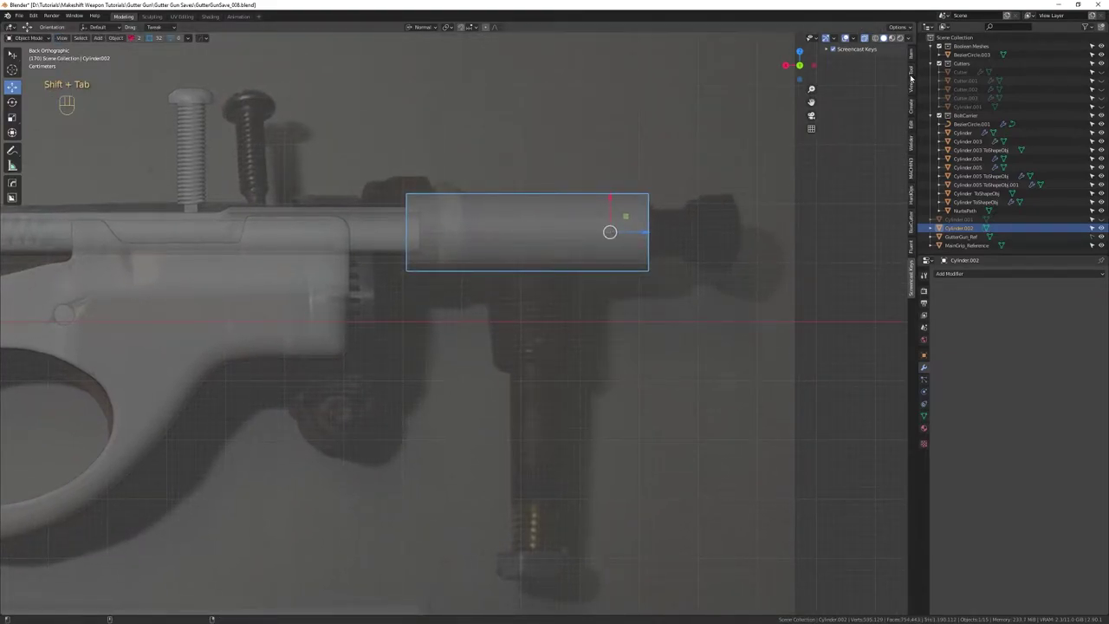
# Apply the pipe cylinder's Rotation & Scale and set its Origin to Geometry
pyautogui.click(917, 87)
pyautogui.click(917, 57)
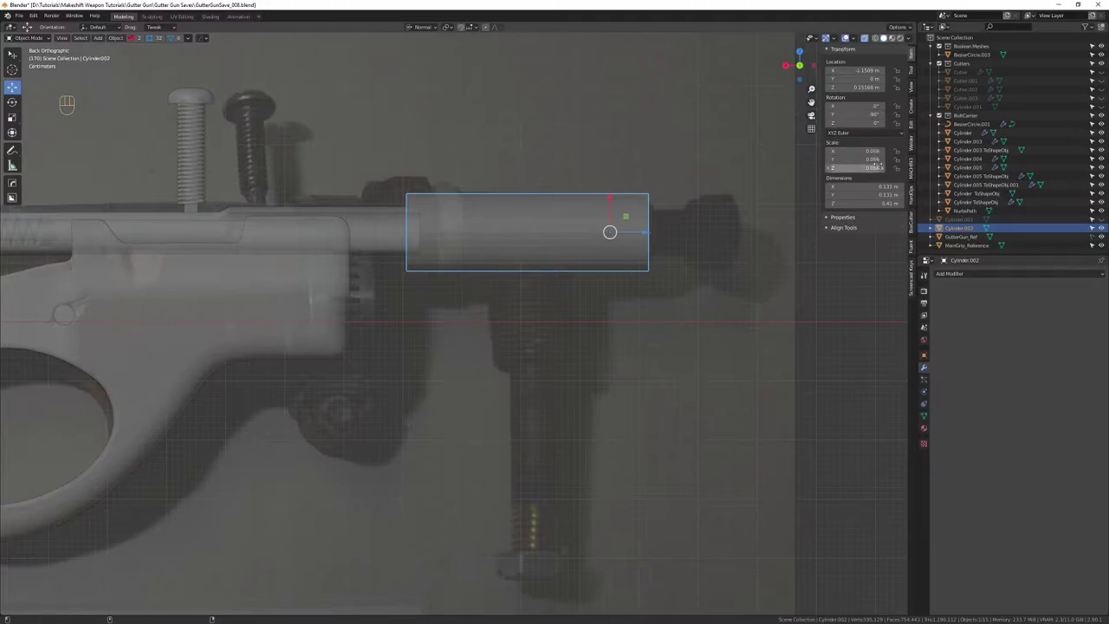
pyautogui.press('shift+Tab')
pyautogui.press('shift+Tab')
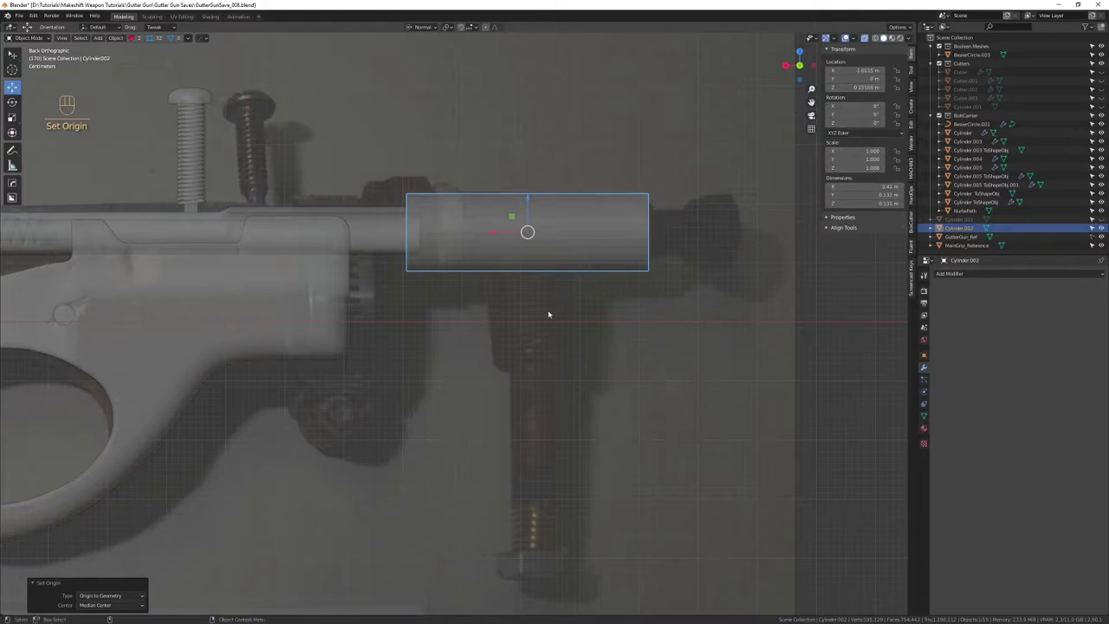
# Undo a stray edit, inspect the cylinder's mesh, then re-apply transforms and origin via quick favorites
pyautogui.moveTo(516, 293); pyautogui.dragTo(522, 290)
pyautogui.press('e')
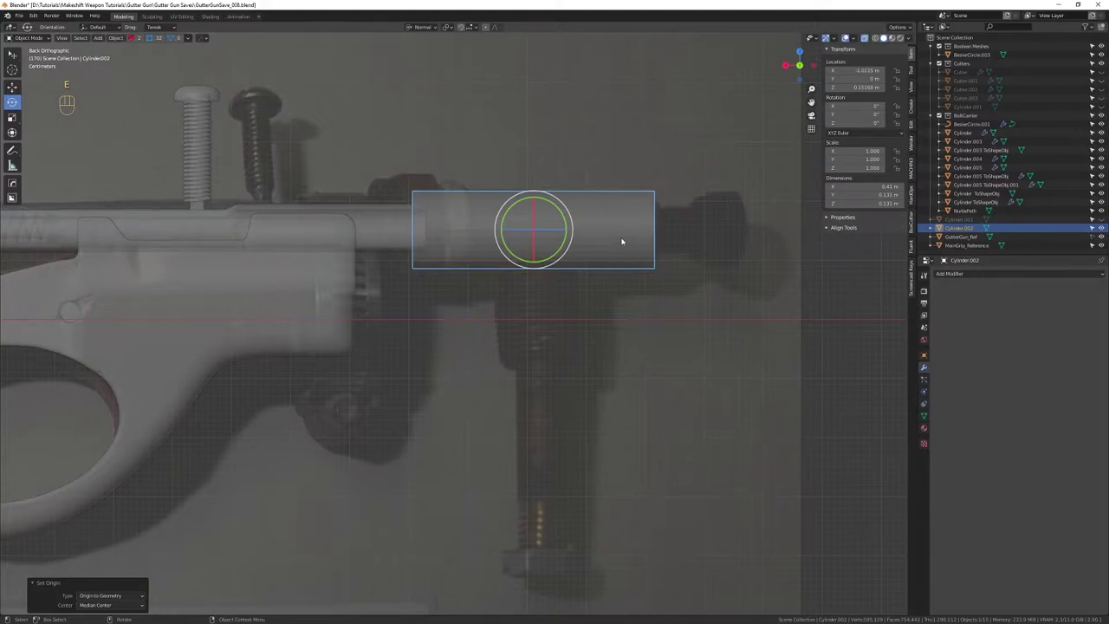
pyautogui.press('ctrl+z')
pyautogui.press('ctrl+z')
pyautogui.moveTo(635, 234); pyautogui.dragTo(559, 295)
pyautogui.moveTo(555, 307); pyautogui.dragTo(539, 345)
pyautogui.moveTo(538, 327); pyautogui.dragTo(517, 340)
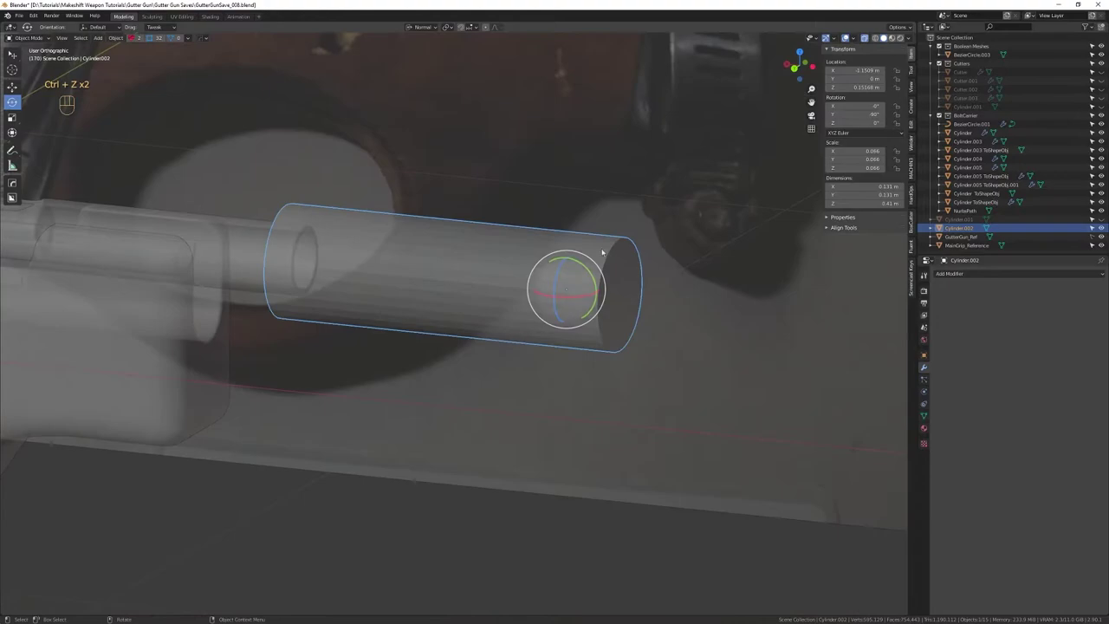
pyautogui.click(811, 130)
pyautogui.press('shift+x')
pyautogui.click(584, 287)
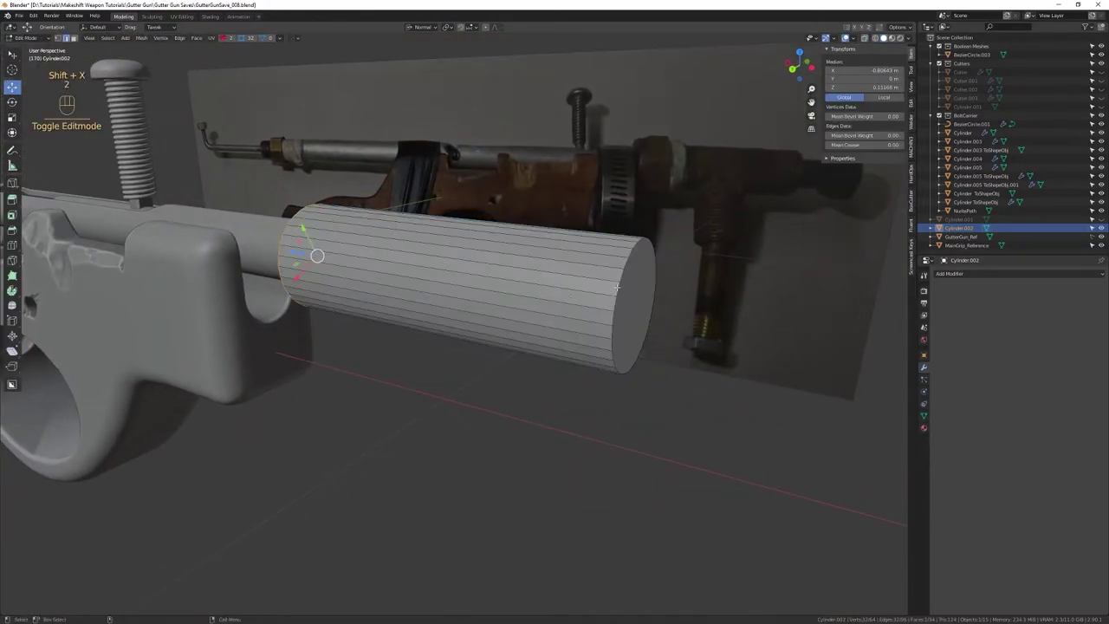
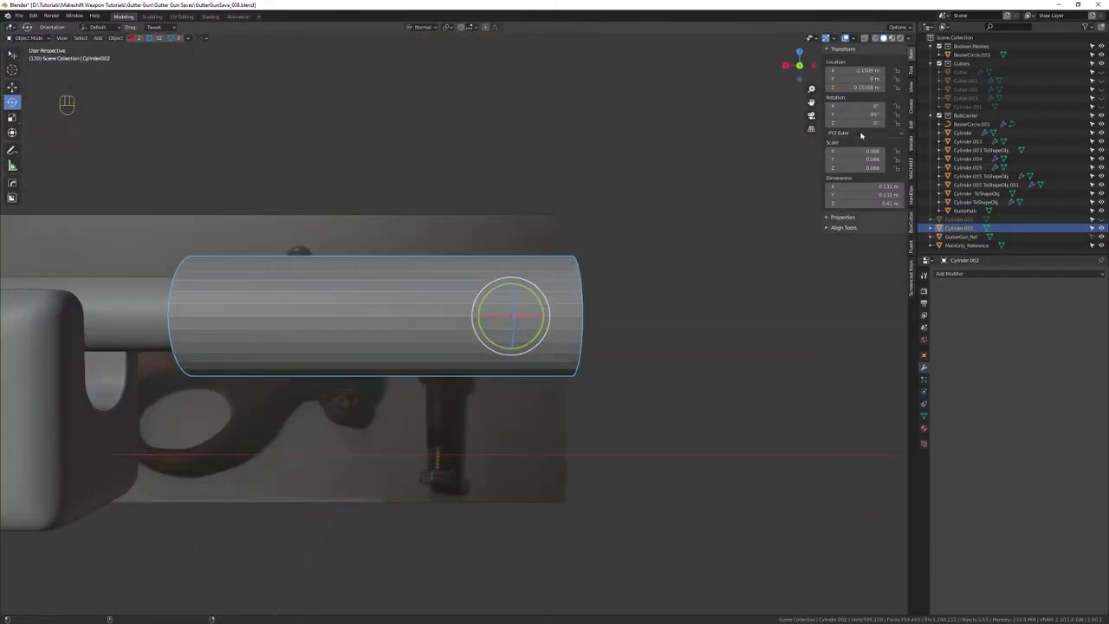
pyautogui.press('shift+Tab')
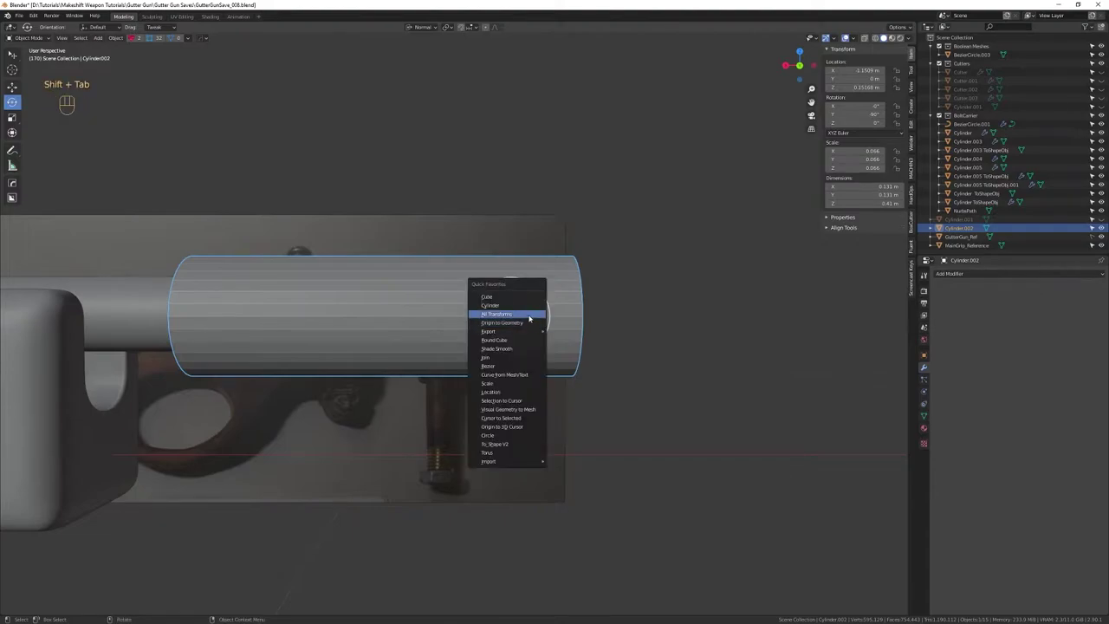
pyautogui.press('shift+Tab')
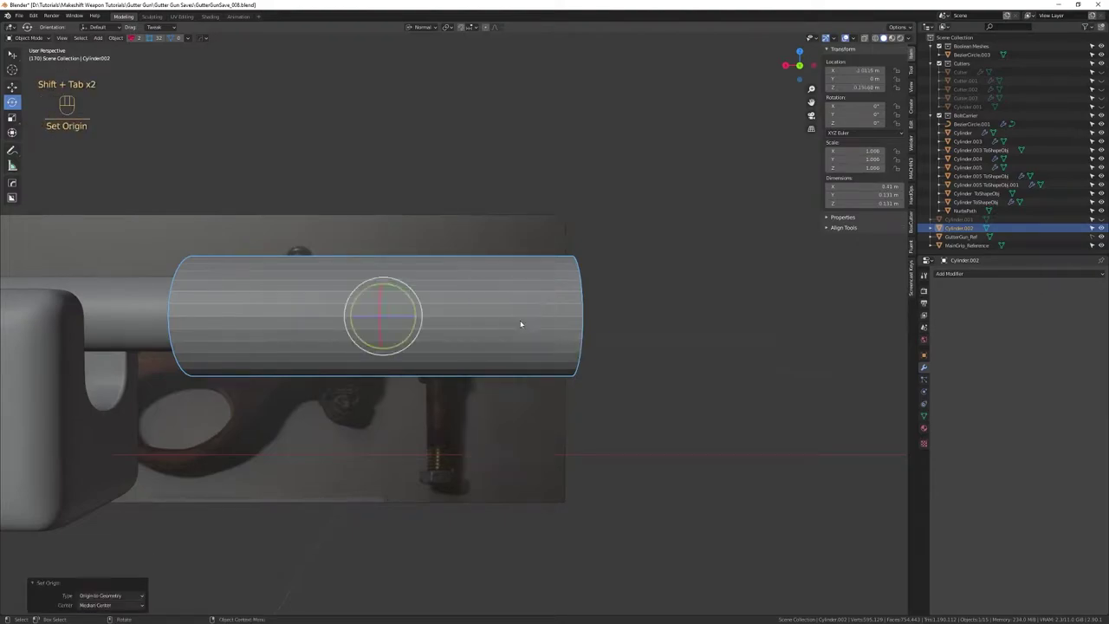
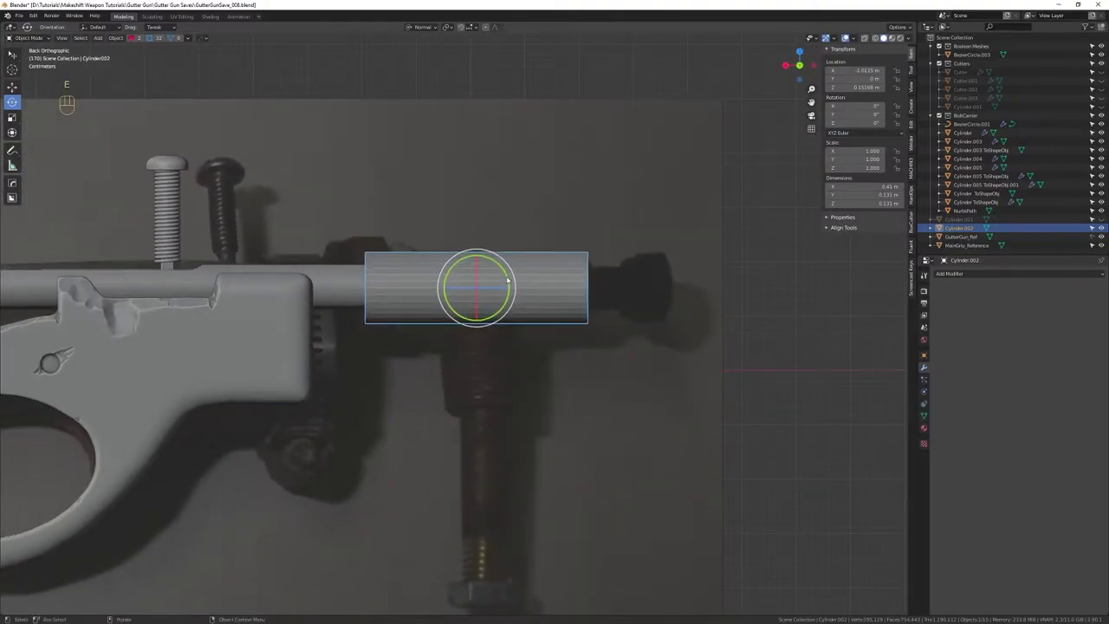
# Duplicate the pipe cylinder as the downward branch and orbit to check it against the reference
pyautogui.press('ctrl+d')
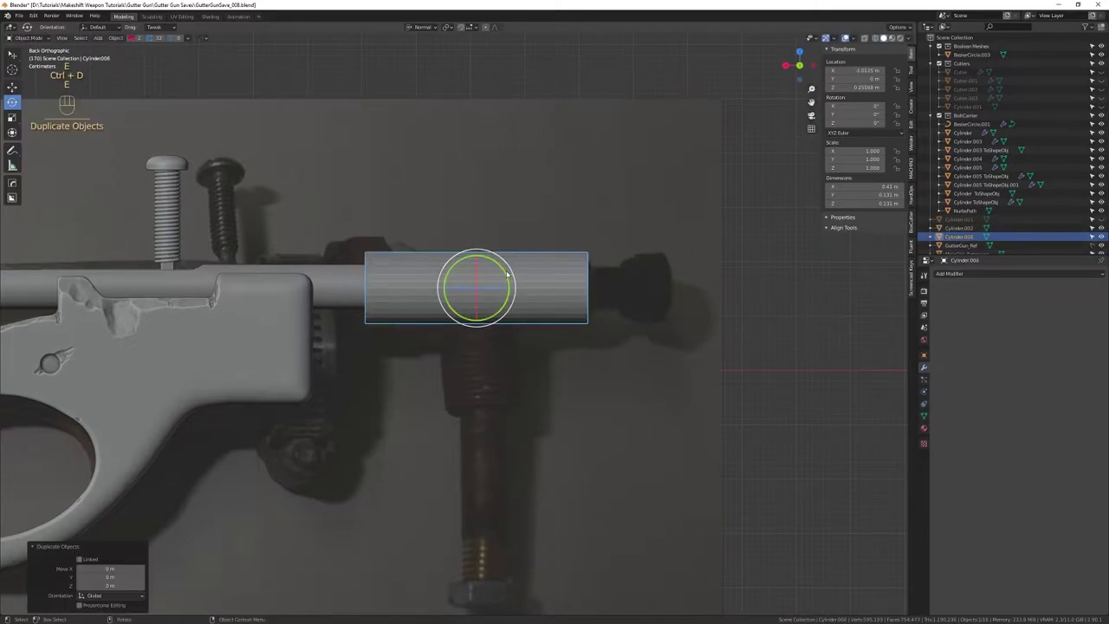
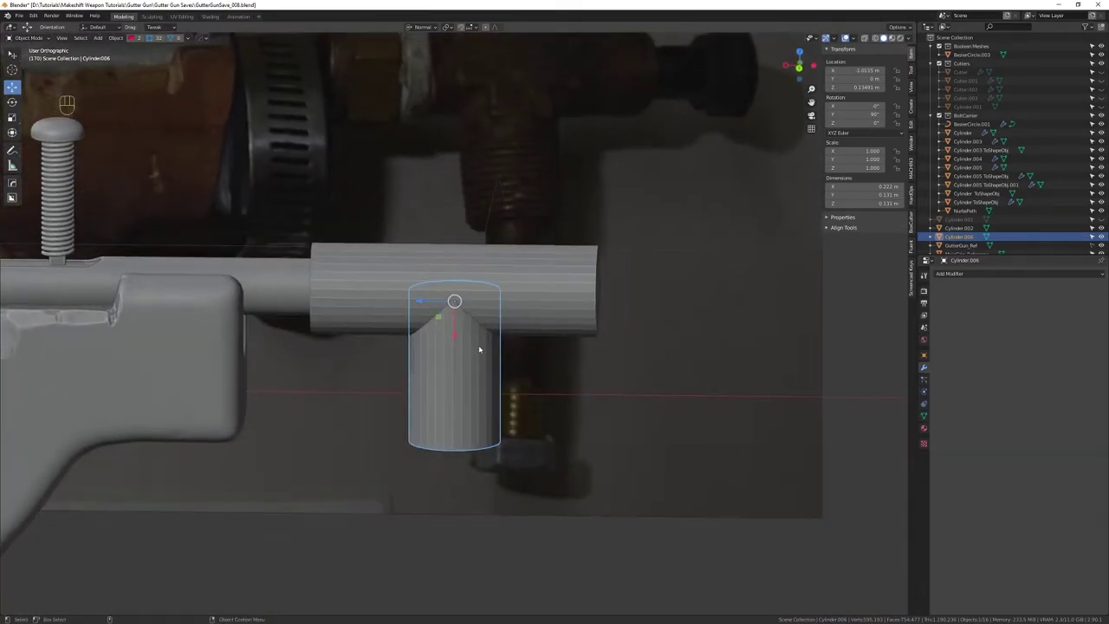
pyautogui.moveTo(534, 361); pyautogui.dragTo(498, 351)
pyautogui.middleClick(479, 352)
pyautogui.rightClick(476, 373)
pyautogui.moveTo(479, 367); pyautogui.dragTo(527, 389)
pyautogui.moveTo(500, 371); pyautogui.dragTo(461, 357)
pyautogui.moveTo(480, 358); pyautogui.dragTo(479, 391)
pyautogui.moveTo(479, 390); pyautogui.dragTo(480, 363)
pyautogui.moveTo(481, 363); pyautogui.dragTo(494, 358)
pyautogui.moveTo(491, 358); pyautogui.dragTo(472, 376)
pyautogui.rightClick(472, 376)
pyautogui.click(470, 378)
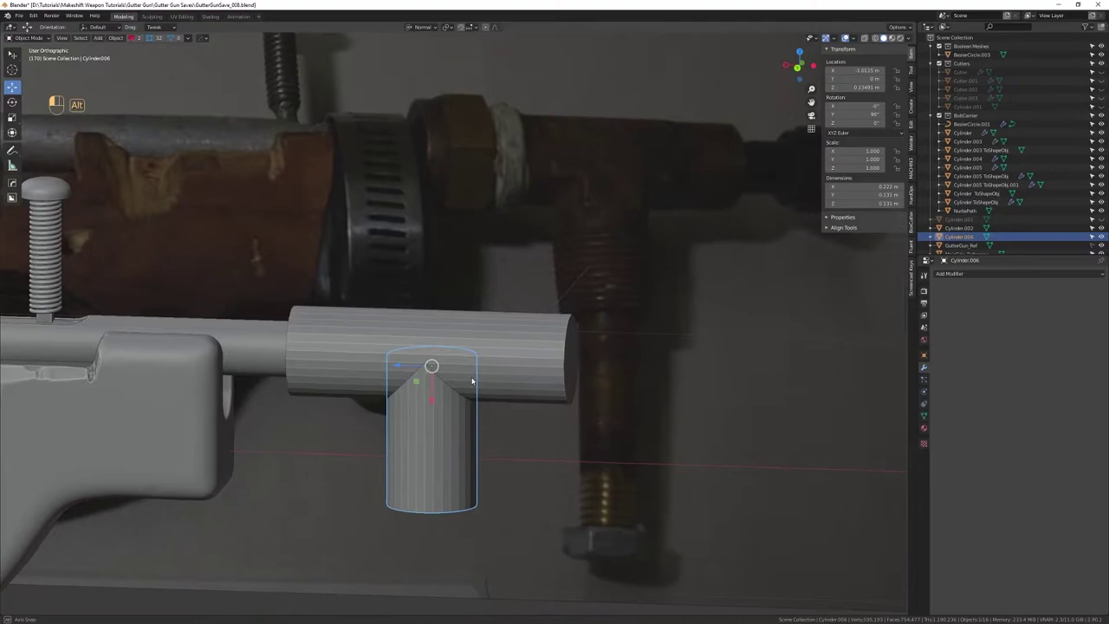
pyautogui.moveTo(479, 381); pyautogui.dragTo(517, 381)
pyautogui.moveTo(517, 381); pyautogui.dragTo(519, 370)
pyautogui.click(521, 373)
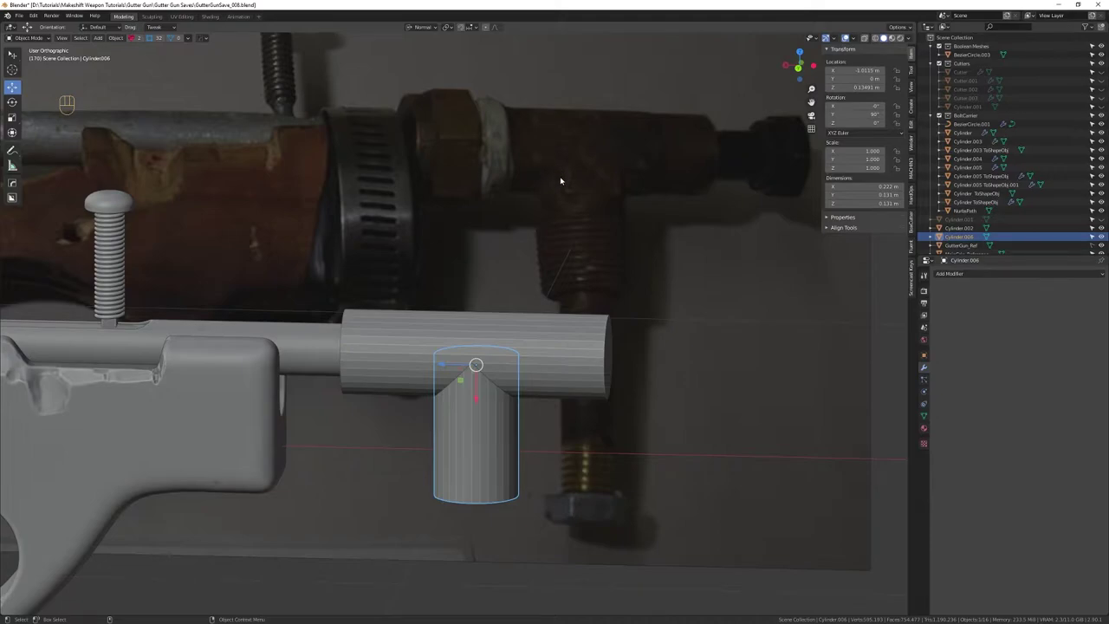
# Reframe the view on the T-joint and select its horizontal body, Cylinder.002
pyautogui.middleClick(489, 341)
pyautogui.moveTo(478, 341); pyautogui.dragTo(471, 364)
pyautogui.moveTo(470, 383); pyautogui.dragTo(476, 384)
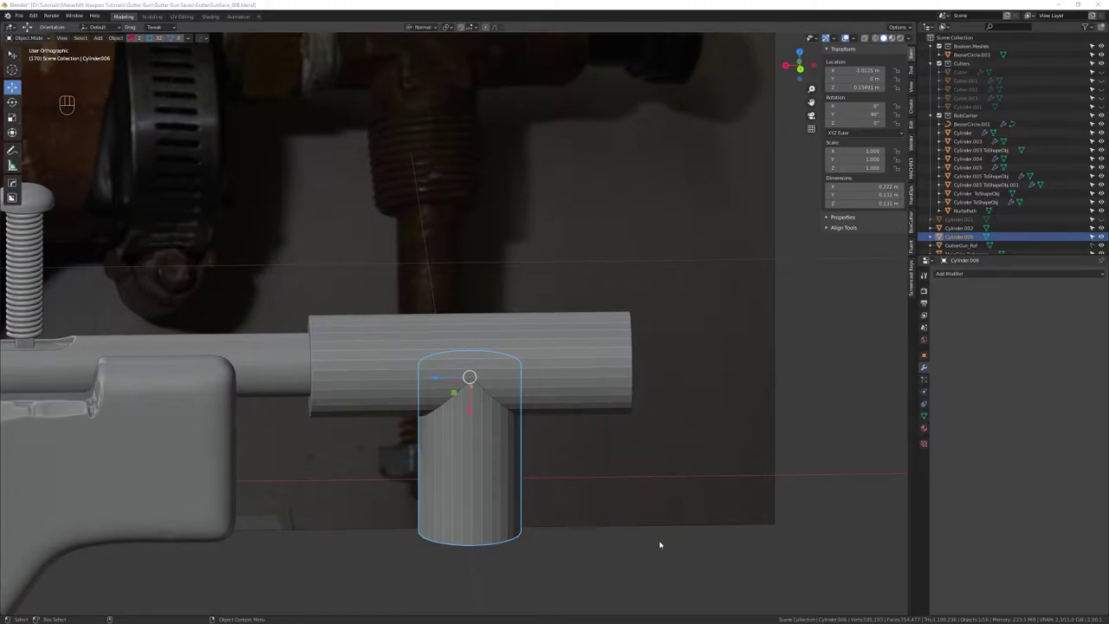
pyautogui.moveTo(496, 455); pyautogui.dragTo(568, 443)
pyautogui.moveTo(567, 443); pyautogui.dragTo(557, 398)
pyautogui.moveTo(555, 397); pyautogui.dragTo(569, 386)
pyautogui.click(559, 386)
pyautogui.moveTo(580, 347); pyautogui.dragTo(562, 358)
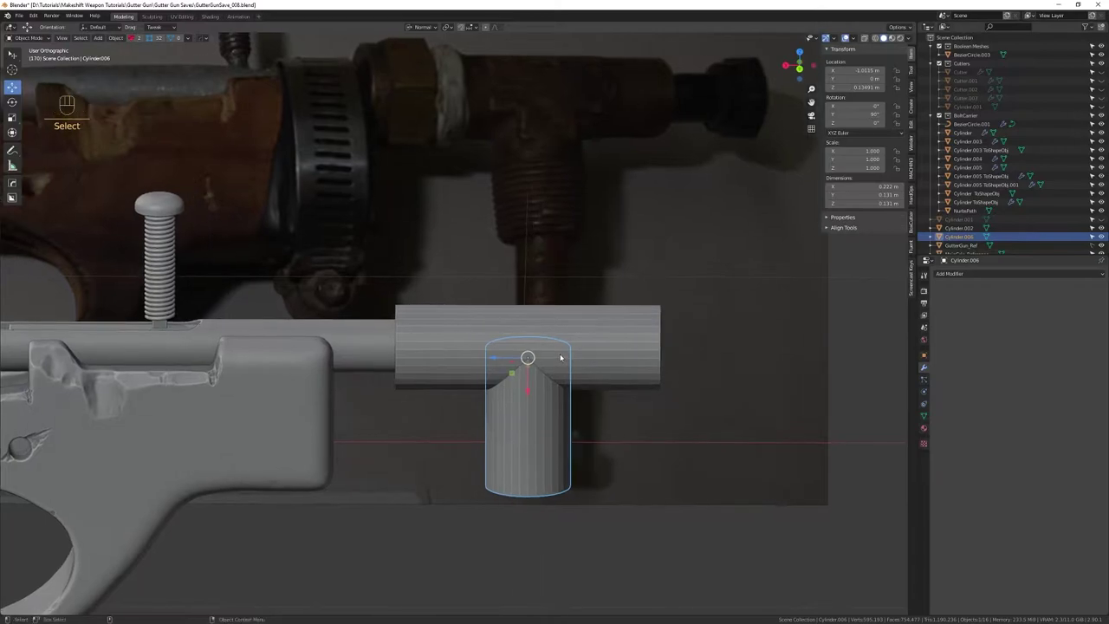
pyautogui.moveTo(567, 404); pyautogui.dragTo(527, 267)
pyautogui.moveTo(535, 320); pyautogui.dragTo(531, 265)
pyautogui.moveTo(531, 279); pyautogui.dragTo(566, 364)
pyautogui.click(562, 336)
# Convert Cylinder.002 into a box shape with HardOps To Shape and confirm it
pyautogui.press('shift+Tab')
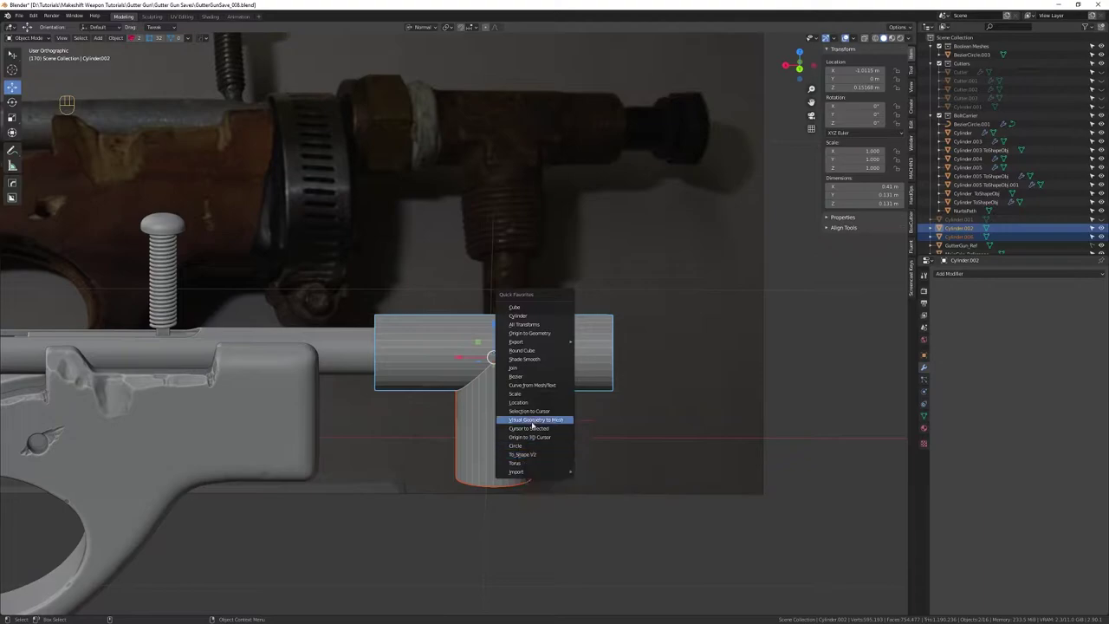
pyautogui.press('q')
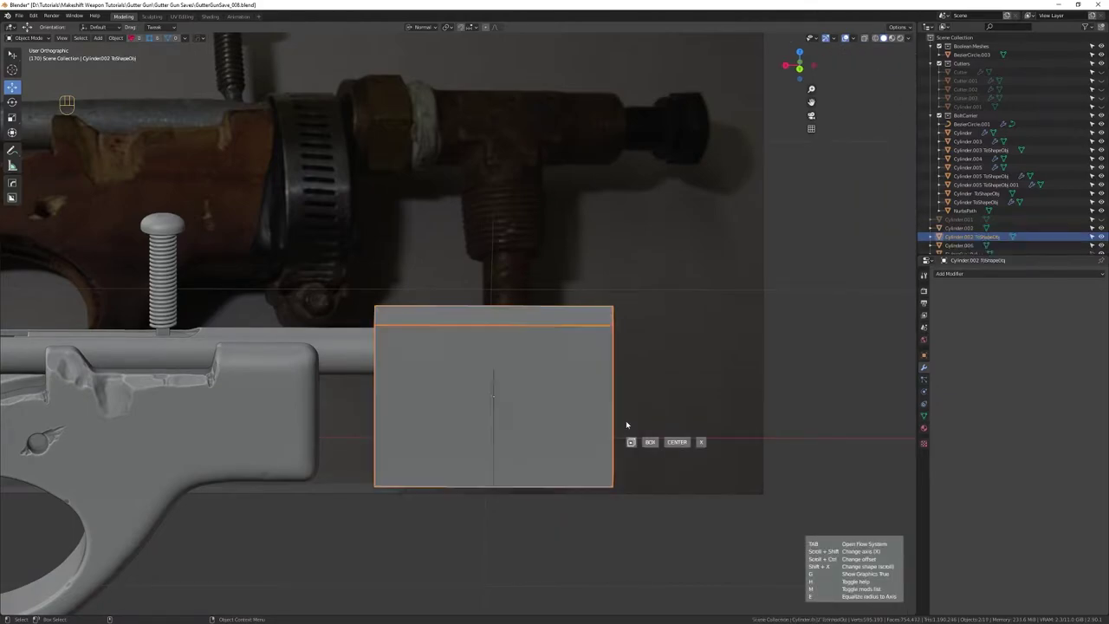
pyautogui.moveTo(504, 404); pyautogui.dragTo(519, 400)
pyautogui.middleClick(500, 400)
pyautogui.rightClick(506, 420)
pyautogui.click(555, 404)
# Zoom out to the whole gun and add a default Mesh > Cube at the T-joint
pyautogui.rightClick(532, 370)
pyautogui.moveTo(553, 361); pyautogui.dragTo(533, 297)
pyautogui.moveTo(524, 296); pyautogui.dragTo(489, 312)
pyautogui.press('shift+Tab')
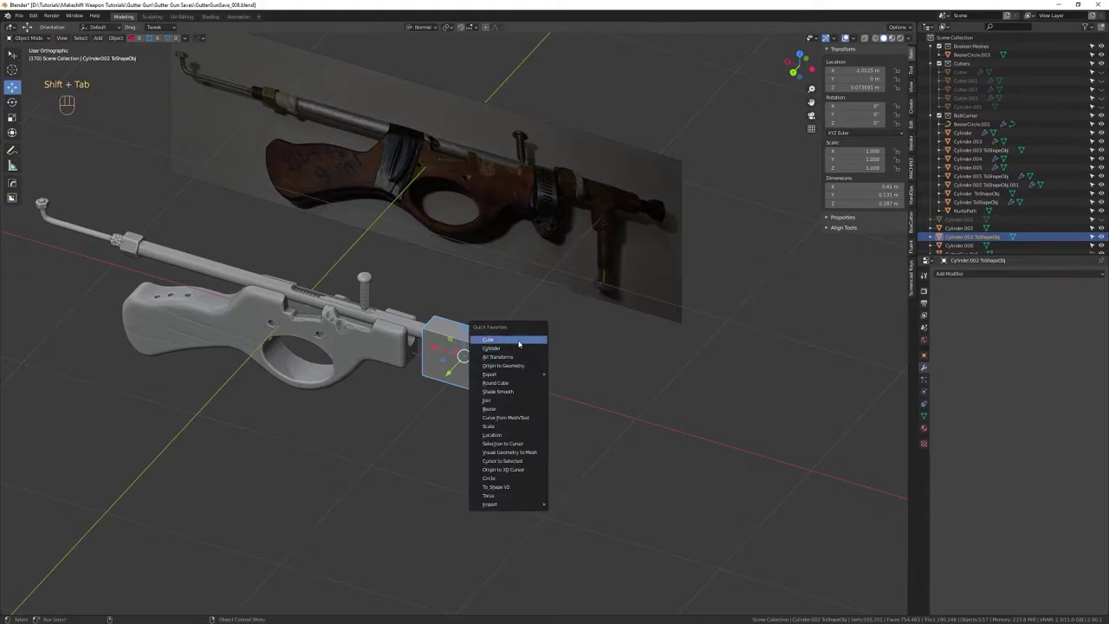
pyautogui.moveTo(345, 356); pyautogui.dragTo(419, 398)
pyautogui.moveTo(419, 398); pyautogui.dragTo(452, 414)
pyautogui.moveTo(451, 414); pyautogui.dragTo(502, 441)
pyautogui.moveTo(493, 452); pyautogui.dragTo(481, 423)
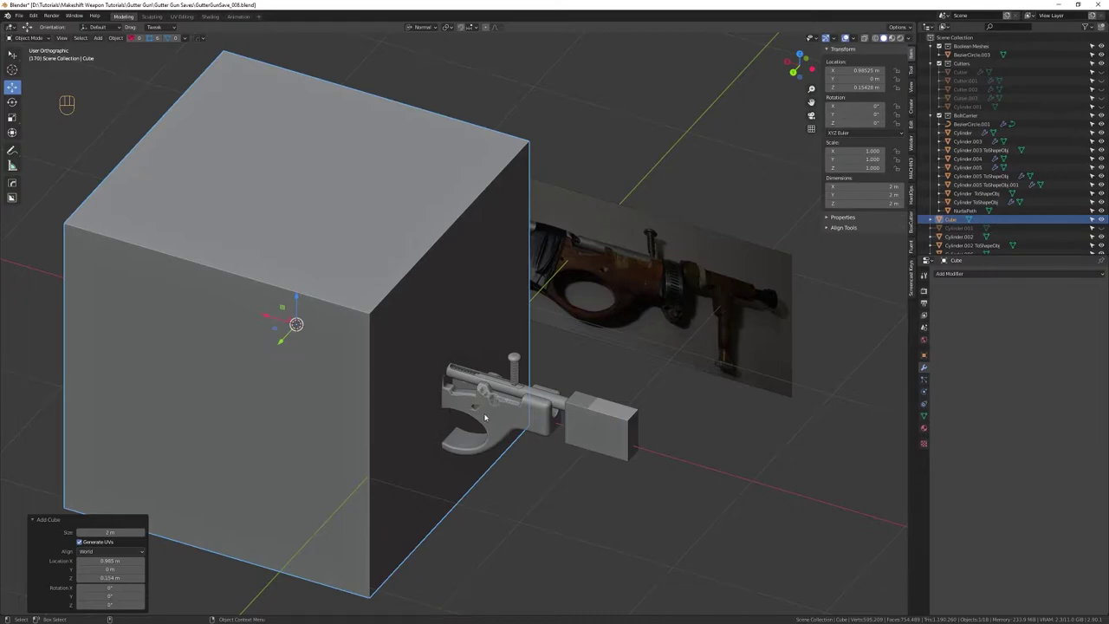
# Delete the stray cube and scale the Cylinder.002 ToShapeObj box down to about 0.409
pyautogui.press('Delete')
pyautogui.click(590, 438)
pyautogui.press('f')
pyautogui.moveTo(460, 418); pyautogui.dragTo(519, 407)
pyautogui.moveTo(515, 414); pyautogui.dragTo(554, 513)
pyautogui.moveTo(553, 513); pyautogui.dragTo(543, 461)
pyautogui.moveTo(530, 431); pyautogui.dragTo(489, 409)
pyautogui.moveTo(489, 429); pyautogui.dragTo(500, 517)
pyautogui.moveTo(500, 515); pyautogui.dragTo(479, 435)
pyautogui.click(476, 453)
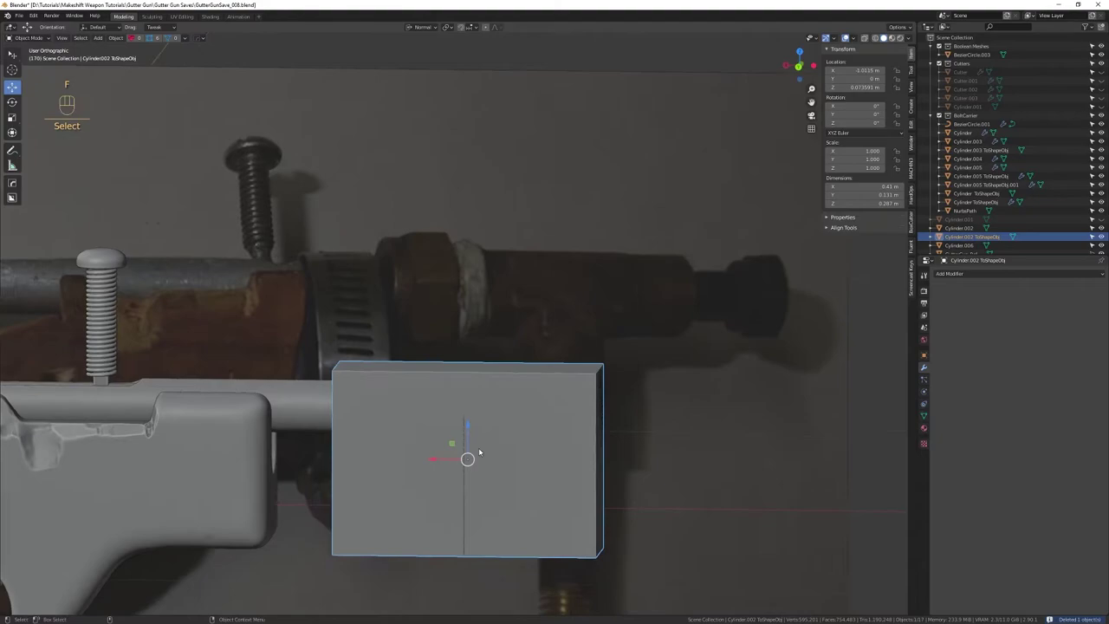
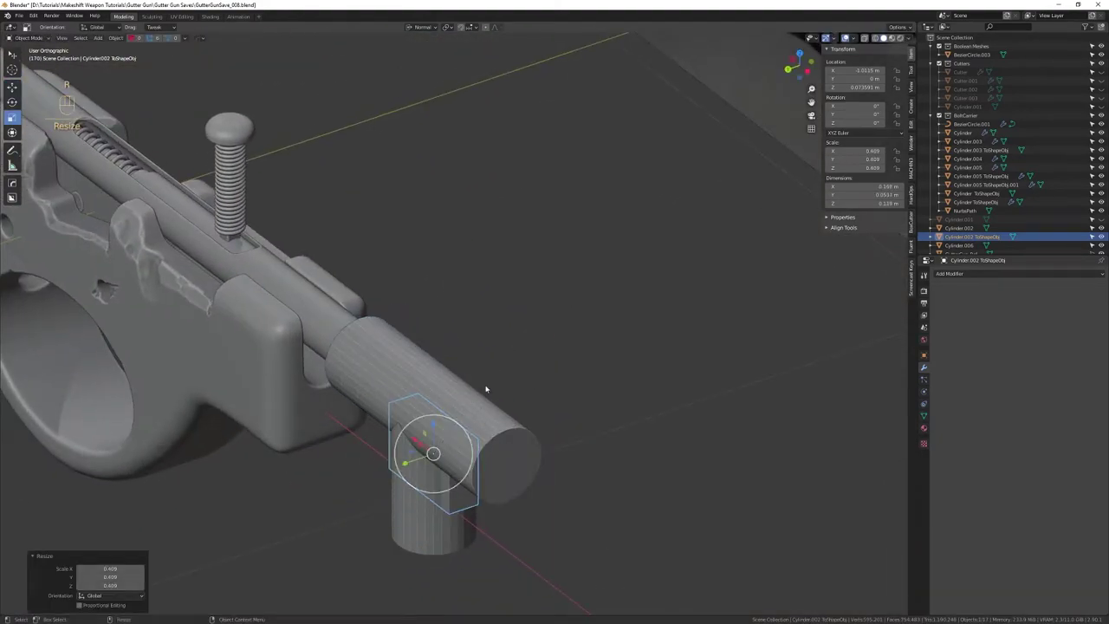
# Move the shrunken box shape down onto the junction where the branch meets the pipe
pyautogui.press('w')
pyautogui.click(438, 434)
pyautogui.moveTo(388, 442); pyautogui.dragTo(446, 442)
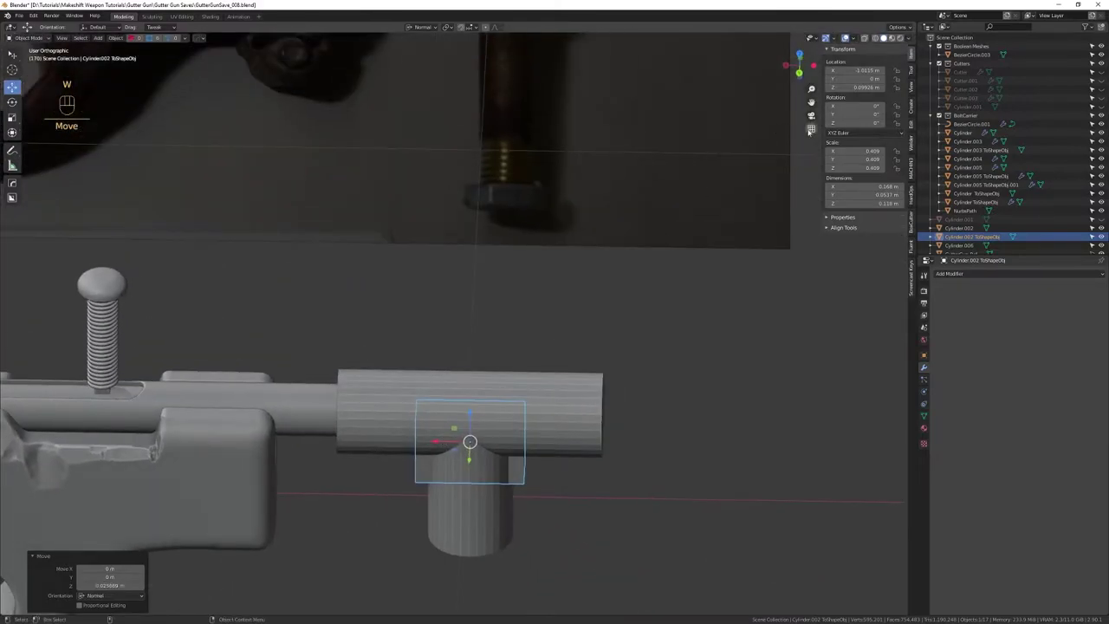
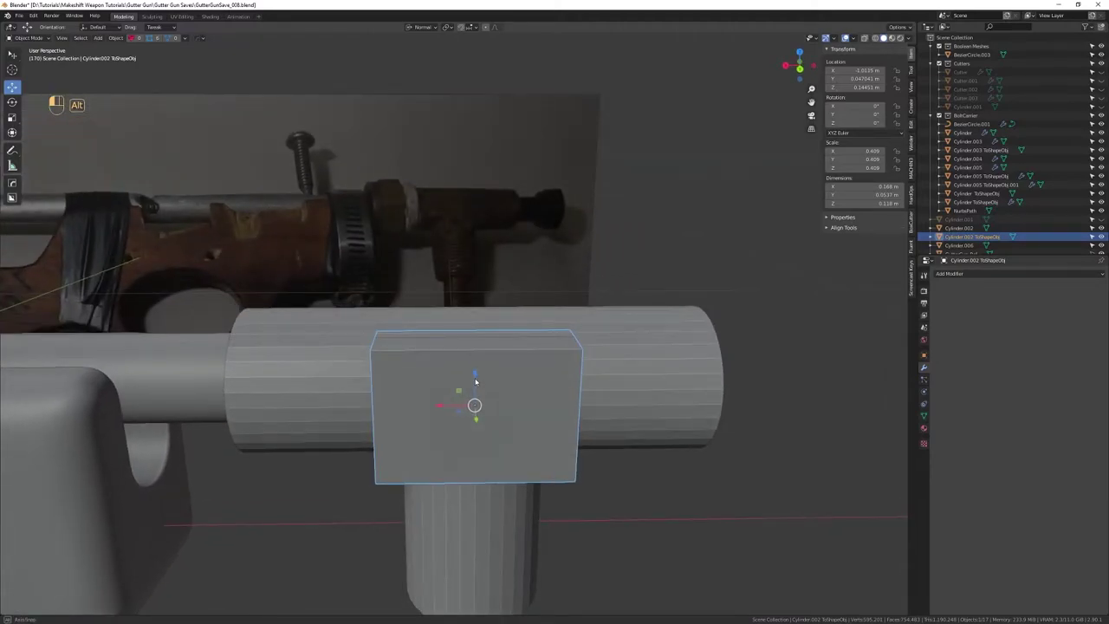
# Select the downward branch Cylinder.006 and convert it to a box with HardOps To Shape
pyautogui.press('Delete')
pyautogui.click(485, 473)
pyautogui.moveTo(493, 488); pyautogui.dragTo(516, 423)
pyautogui.moveTo(514, 424); pyautogui.dragTo(509, 377)
pyautogui.click(507, 379)
pyautogui.moveTo(500, 388); pyautogui.dragTo(481, 411)
pyautogui.moveTo(429, 29); pyautogui.dragTo(496, 358)
pyautogui.press('shift+Tab')
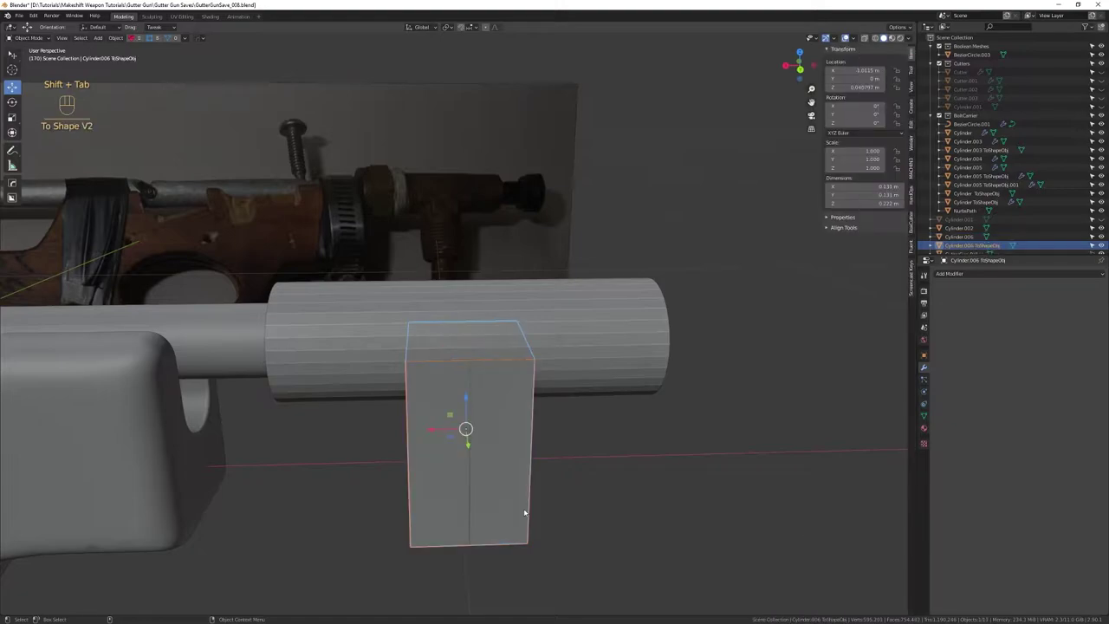
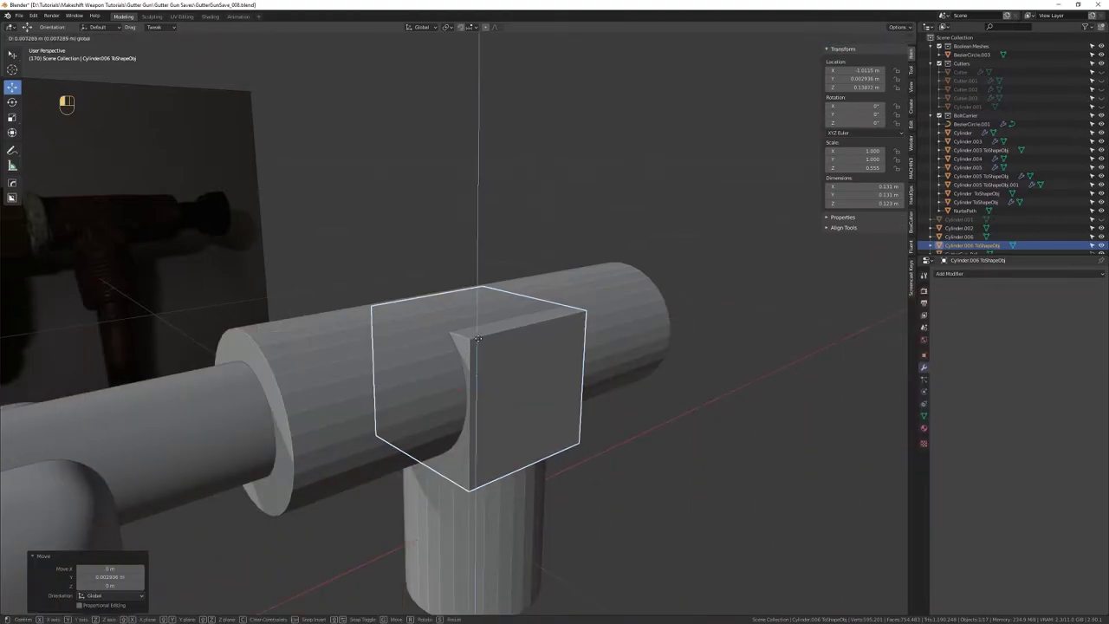
# Flatten the box to Z 0.555, raise it against the main pipe and orbit to view the joint from below
pyautogui.moveTo(528, 350); pyautogui.dragTo(566, 339)
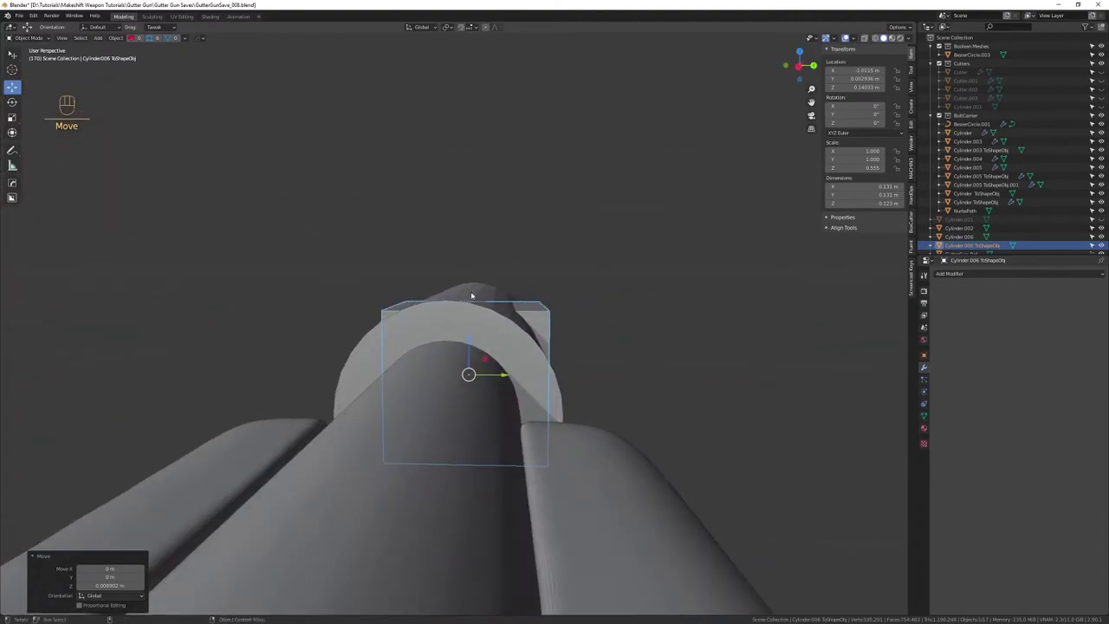
pyautogui.middleClick(472, 343)
pyautogui.moveTo(514, 364); pyautogui.dragTo(490, 314)
pyautogui.moveTo(498, 327); pyautogui.dragTo(499, 347)
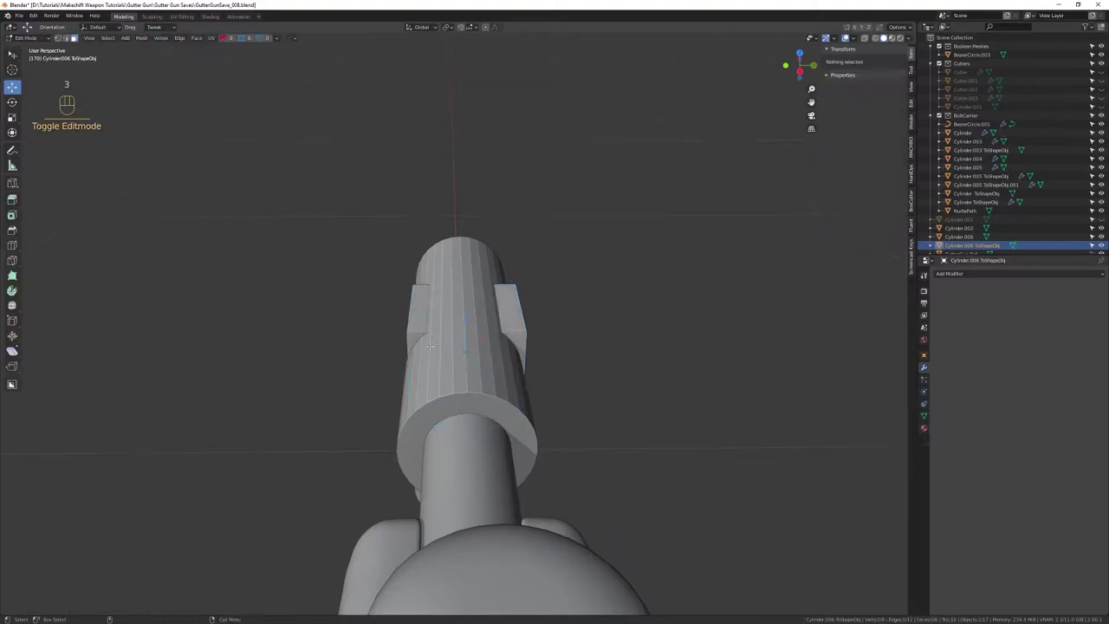
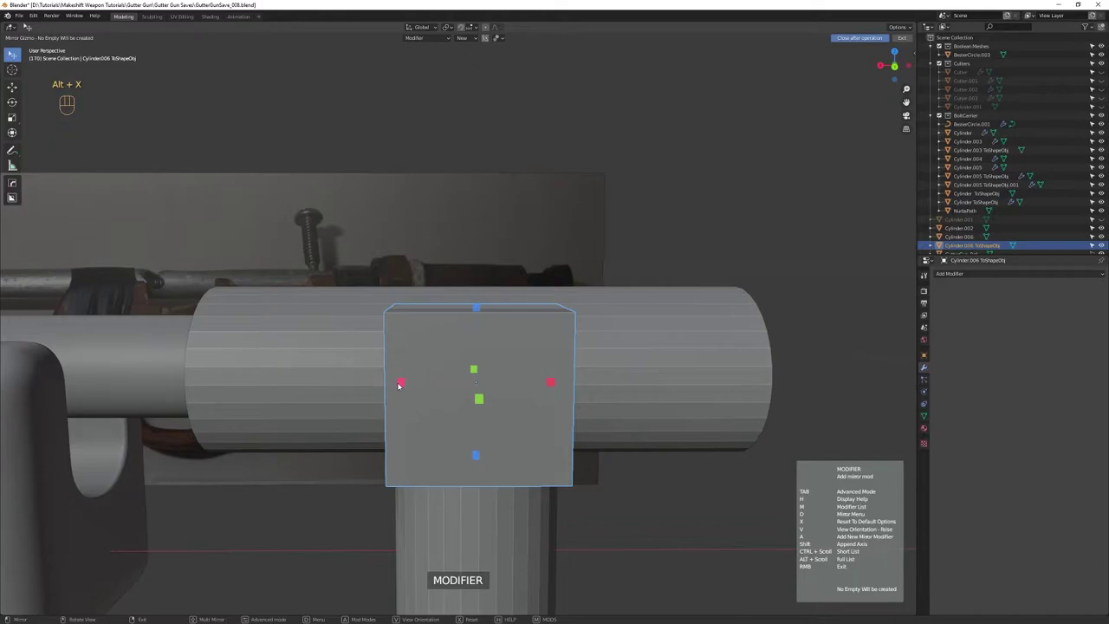
# Mirror the branch's box shape across X with the HardOps mirror gizmo
pyautogui.click(401, 387)
pyautogui.moveTo(456, 451); pyautogui.dragTo(531, 428)
pyautogui.moveTo(523, 426); pyautogui.dragTo(488, 421)
pyautogui.click(489, 431)
pyautogui.moveTo(484, 425); pyautogui.dragTo(494, 412)
# Draw a BoxCutter box at the joint to cut a stepped notch as a Boolean difference
pyautogui.press('alt+w')
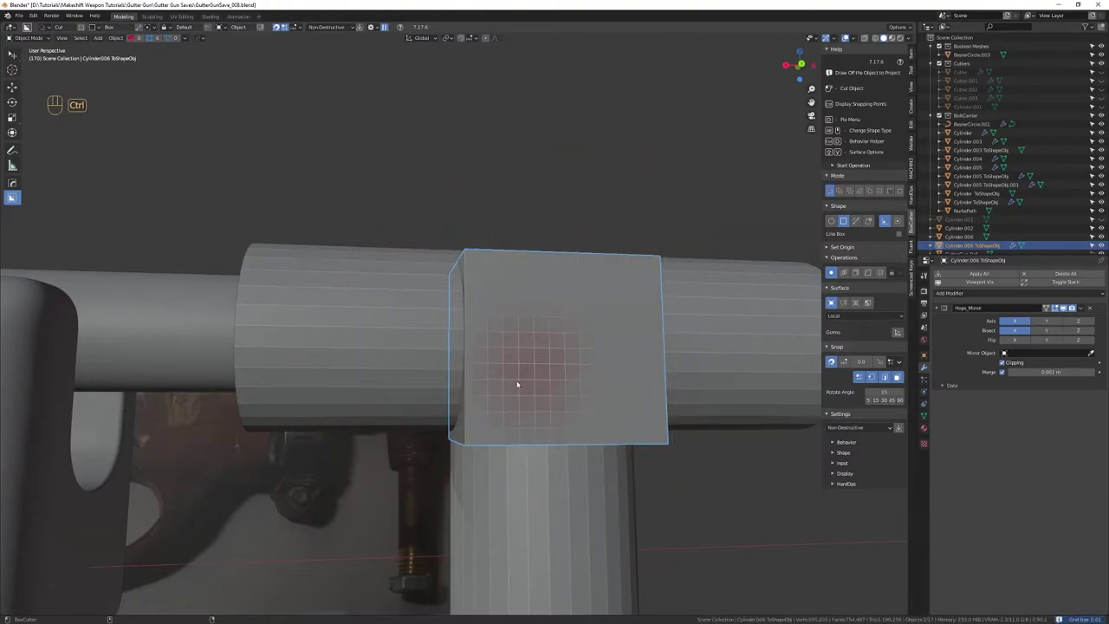
pyautogui.moveTo(523, 383); pyautogui.dragTo(415, 510)
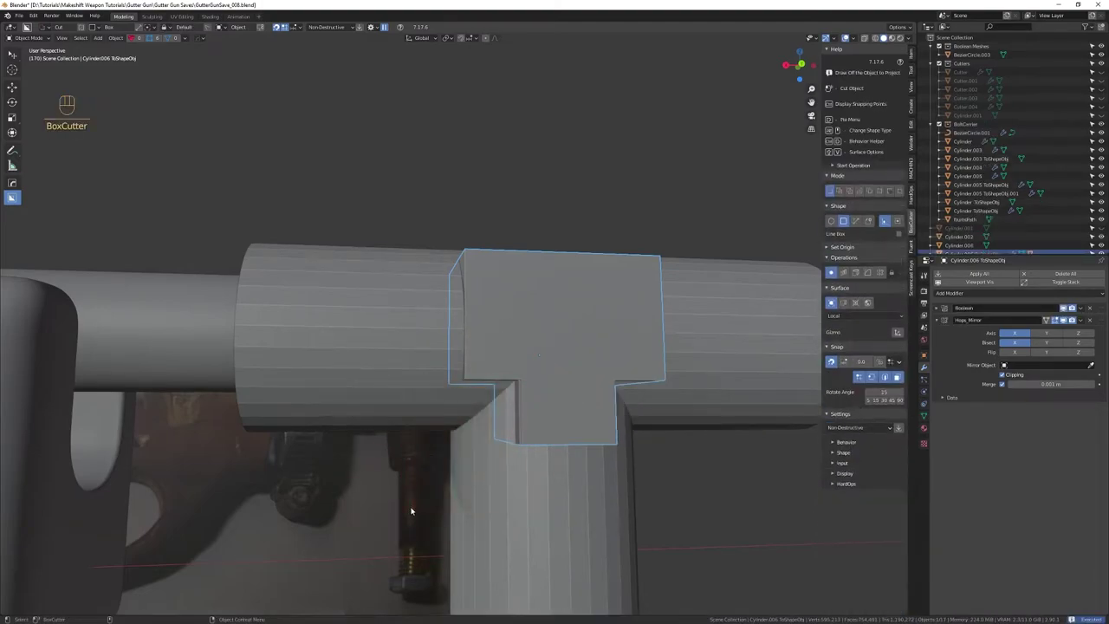
pyautogui.moveTo(532, 399); pyautogui.dragTo(541, 430)
pyautogui.moveTo(536, 426); pyautogui.dragTo(528, 399)
pyautogui.rightClick(527, 409)
pyautogui.moveTo(528, 388); pyautogui.dragTo(516, 383)
pyautogui.middleClick(531, 374)
# Cycle through the collar's boolean cuts and enlarge the T-fitting reference photo
pyautogui.press('q')
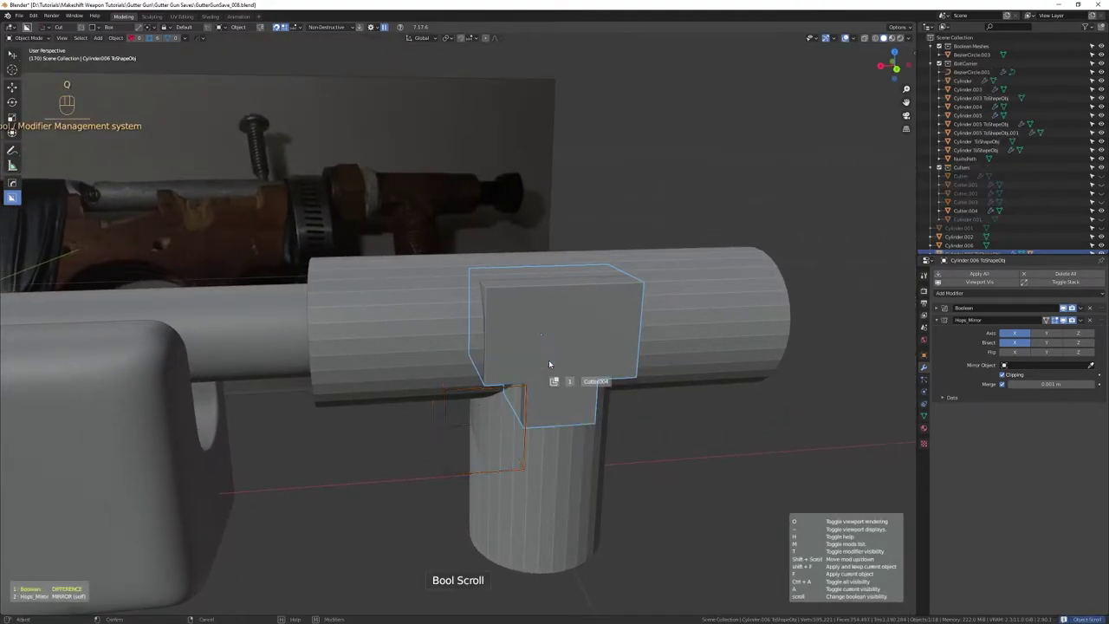
pyautogui.moveTo(522, 396); pyautogui.dragTo(513, 381)
pyautogui.press('w')
pyautogui.click(492, 349)
pyautogui.moveTo(484, 366); pyautogui.dragTo(479, 391)
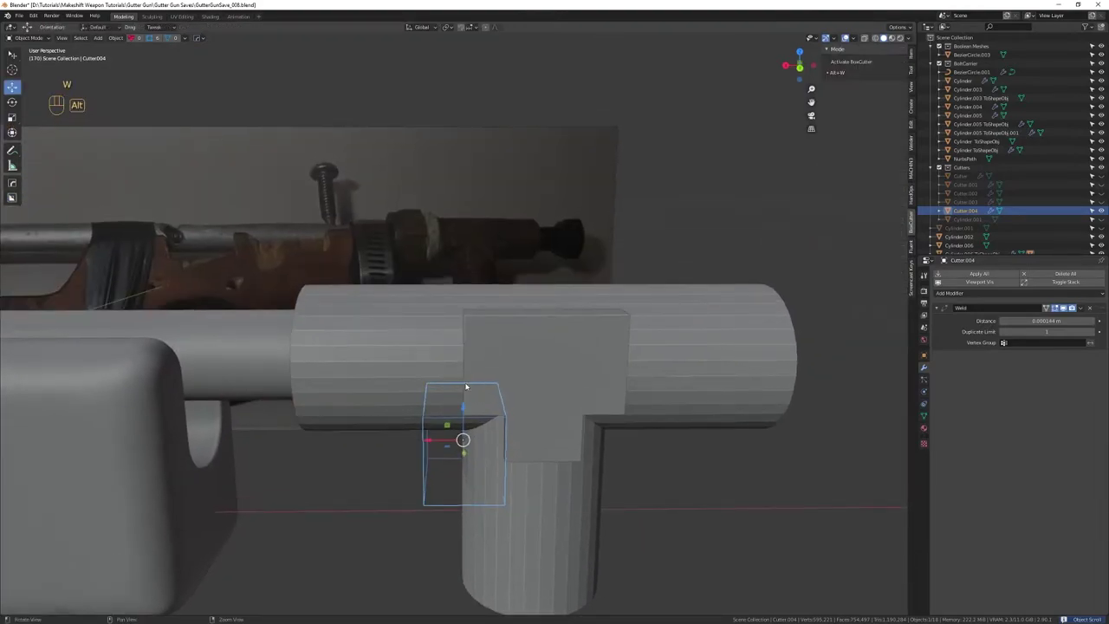
pyautogui.press('w')
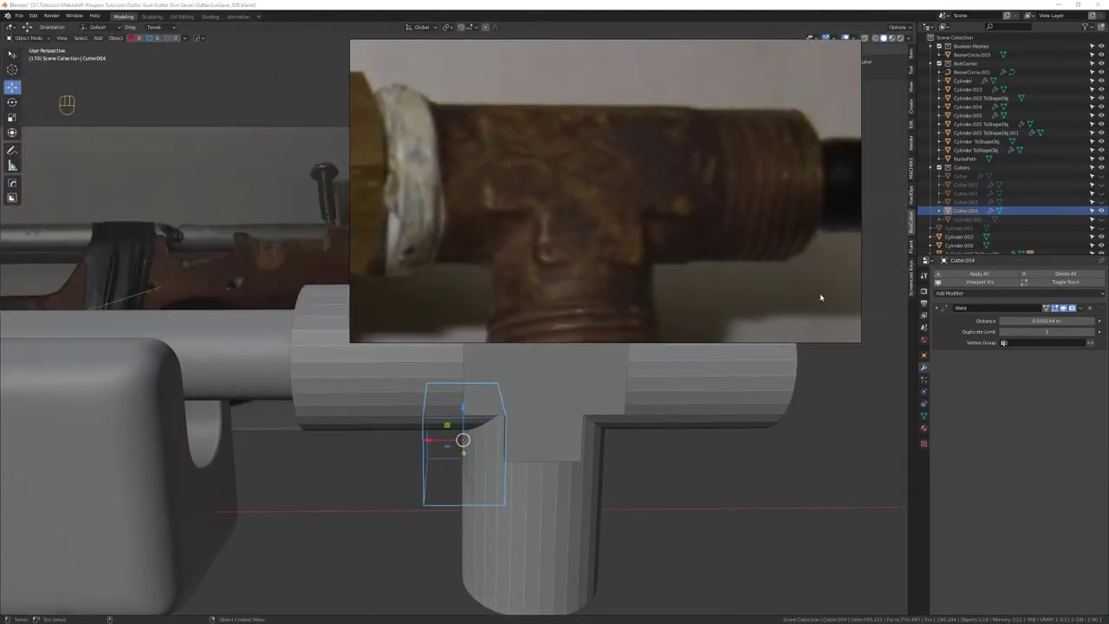
pyautogui.click(864, 345)
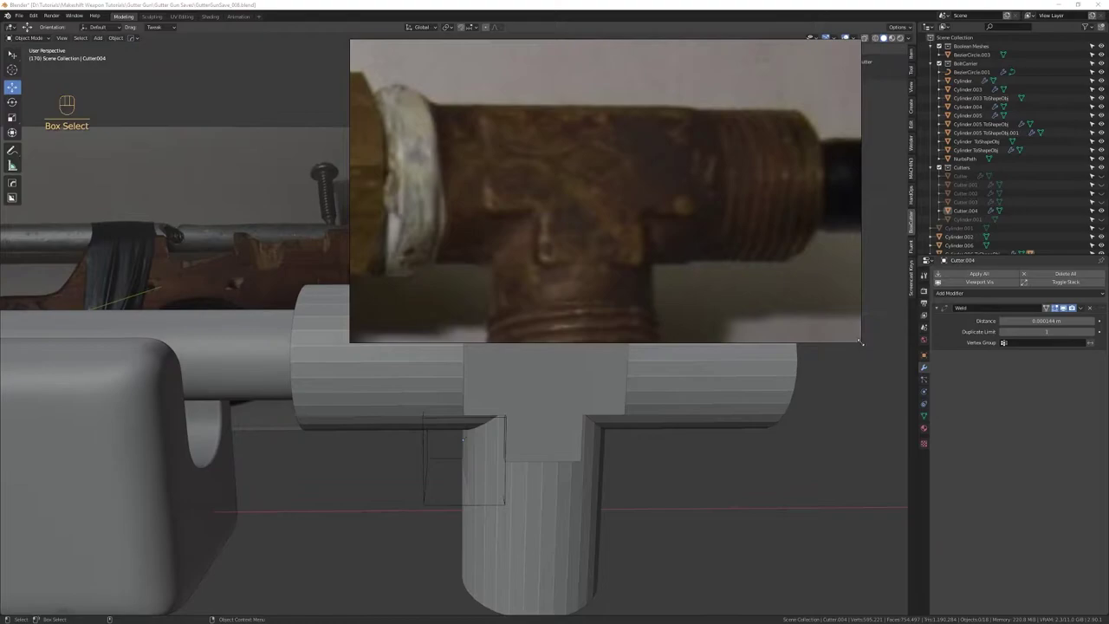
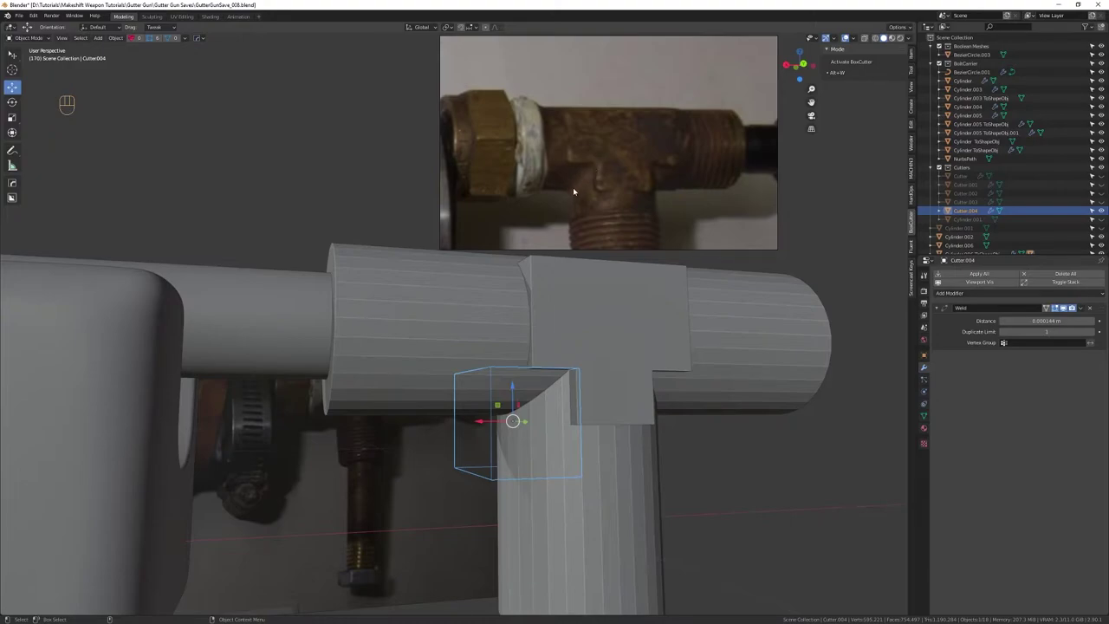
# Slide the cutter along the branch and confirm its new position
pyautogui.moveTo(682, 409); pyautogui.dragTo(662, 421)
pyautogui.moveTo(574, 397); pyautogui.dragTo(554, 401)
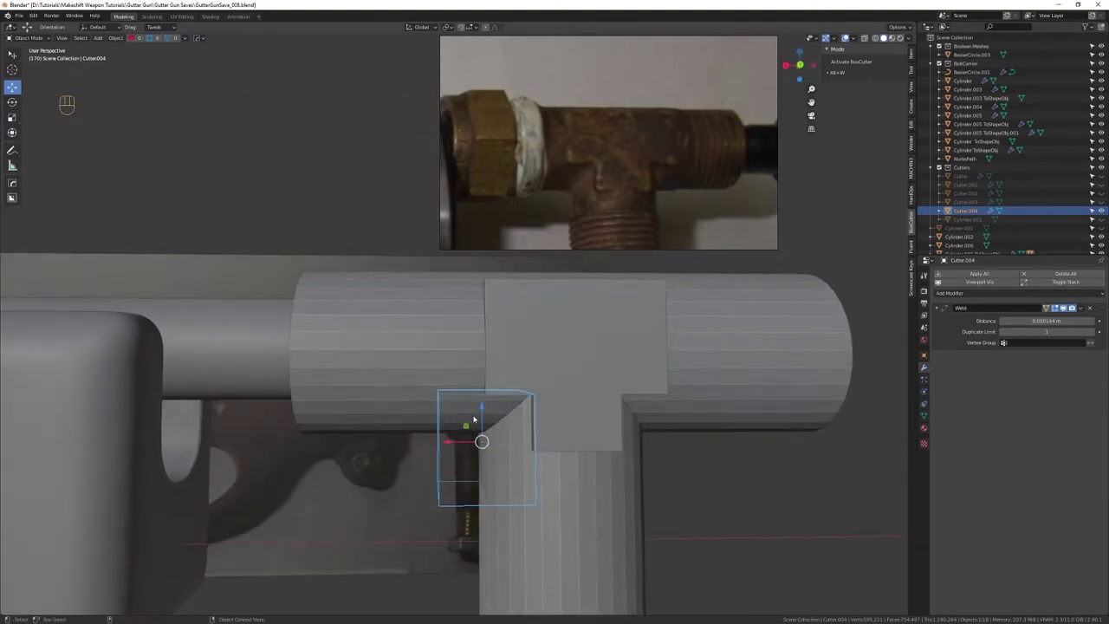
pyautogui.click(493, 420)
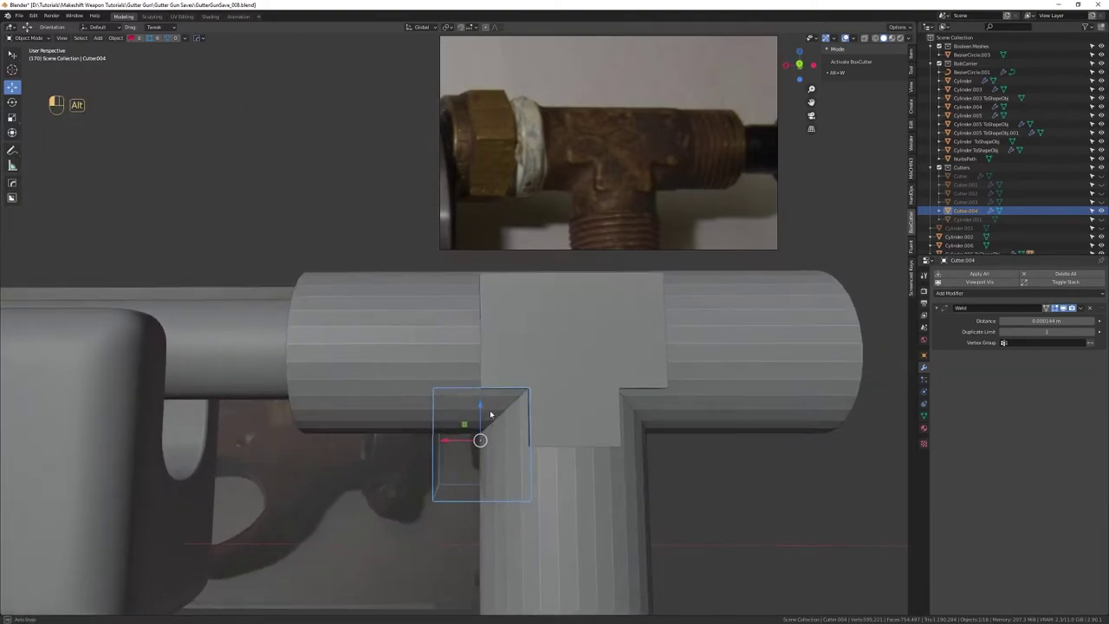
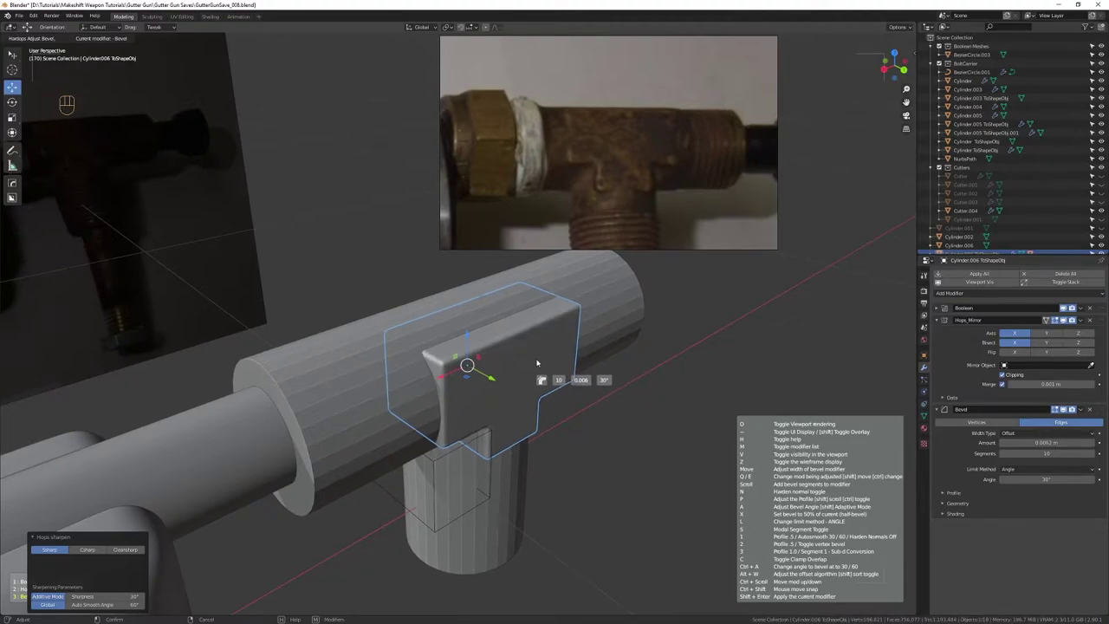
# Set the collar block's bevel width and apply 30° sharpening with 60° auto smooth
pyautogui.moveTo(525, 426); pyautogui.dragTo(518, 339)
pyautogui.moveTo(519, 341); pyautogui.dragTo(454, 312)
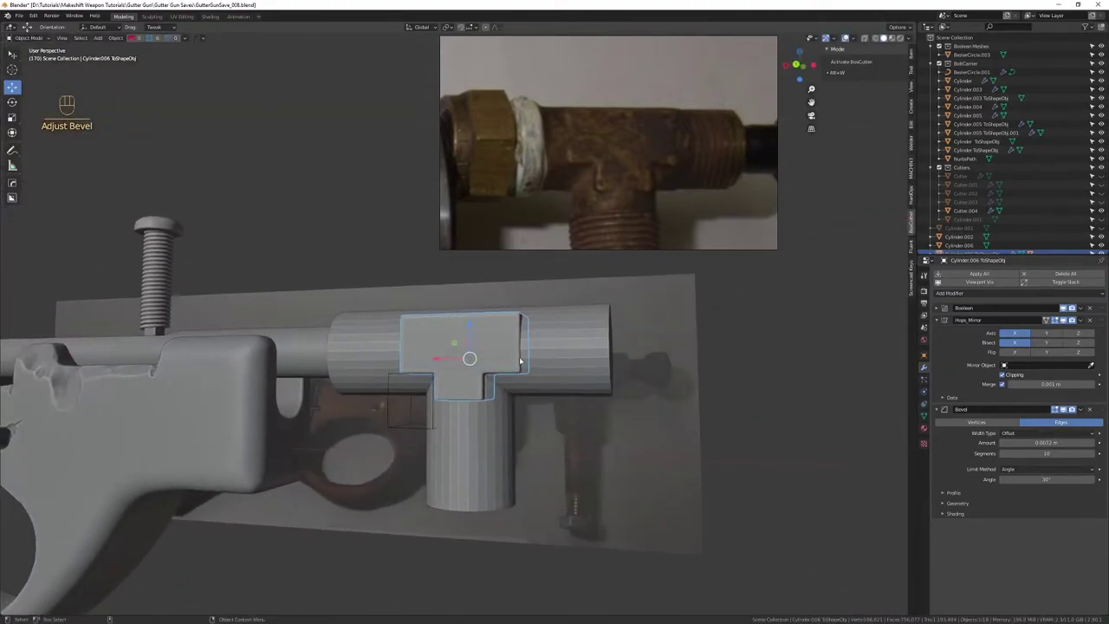
pyautogui.click(576, 353)
pyautogui.moveTo(601, 339); pyautogui.dragTo(569, 354)
pyautogui.press('q')
pyautogui.press('q')
pyautogui.click(452, 460)
# Orbit around the pipe joint to inspect the bevelled collar
pyautogui.moveTo(481, 402); pyautogui.dragTo(532, 408)
pyautogui.moveTo(526, 403); pyautogui.dragTo(500, 383)
pyautogui.moveTo(509, 377); pyautogui.dragTo(531, 383)
pyautogui.moveTo(514, 413); pyautogui.dragTo(496, 384)
pyautogui.moveTo(493, 392); pyautogui.dragTo(496, 411)
pyautogui.moveTo(507, 406); pyautogui.dragTo(502, 424)
pyautogui.moveTo(500, 407); pyautogui.dragTo(501, 370)
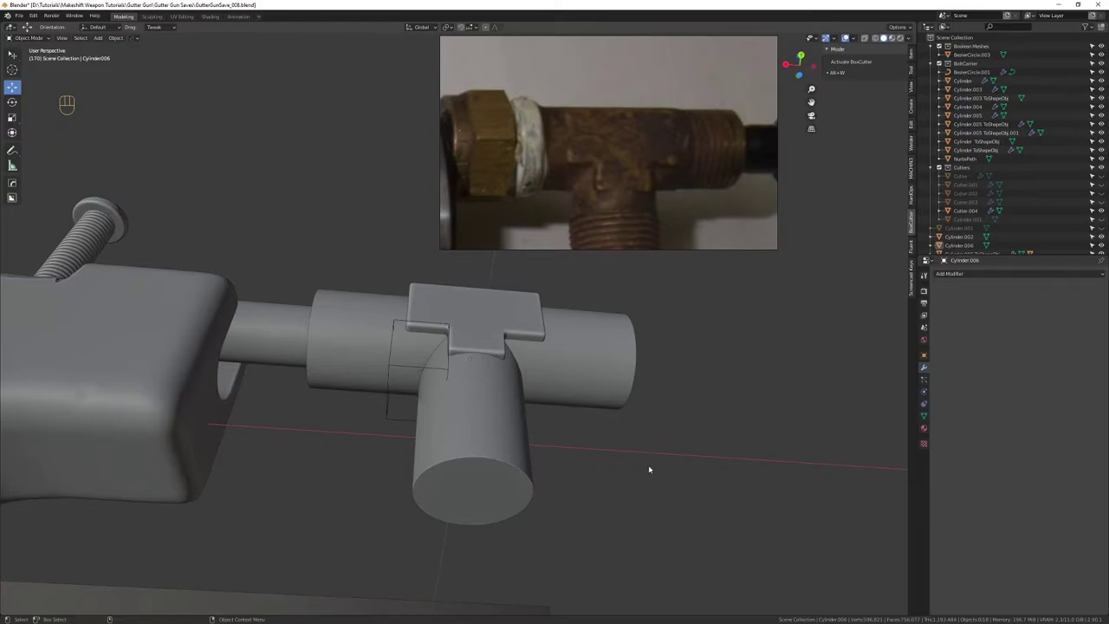
pyautogui.moveTo(531, 351); pyautogui.dragTo(554, 419)
pyautogui.moveTo(551, 414); pyautogui.dragTo(542, 387)
pyautogui.moveTo(536, 390); pyautogui.dragTo(528, 361)
pyautogui.moveTo(523, 356); pyautogui.dragTo(455, 363)
pyautogui.moveTo(470, 370); pyautogui.dragTo(476, 394)
pyautogui.moveTo(482, 388); pyautogui.dragTo(468, 422)
pyautogui.moveTo(483, 370); pyautogui.dragTo(472, 365)
pyautogui.moveTo(481, 413); pyautogui.dragTo(487, 364)
pyautogui.moveTo(487, 369); pyautogui.dragTo(493, 338)
pyautogui.moveTo(485, 320); pyautogui.dragTo(537, 322)
pyautogui.moveTo(534, 331); pyautogui.dragTo(530, 347)
pyautogui.rightClick(532, 348)
pyautogui.moveTo(544, 350); pyautogui.dragTo(513, 380)
pyautogui.moveTo(478, 399); pyautogui.dragTo(441, 365)
pyautogui.click(416, 371)
pyautogui.moveTo(380, 376); pyautogui.dragTo(480, 383)
pyautogui.moveTo(478, 385); pyautogui.dragTo(476, 349)
pyautogui.moveTo(470, 358); pyautogui.dragTo(455, 363)
pyautogui.click(594, 384)
pyautogui.moveTo(608, 392); pyautogui.dragTo(546, 384)
pyautogui.rightClick(536, 399)
pyautogui.rightClick(548, 396)
pyautogui.moveTo(302, 395); pyautogui.dragTo(579, 420)
pyautogui.moveTo(460, 441); pyautogui.dragTo(439, 373)
pyautogui.click(432, 404)
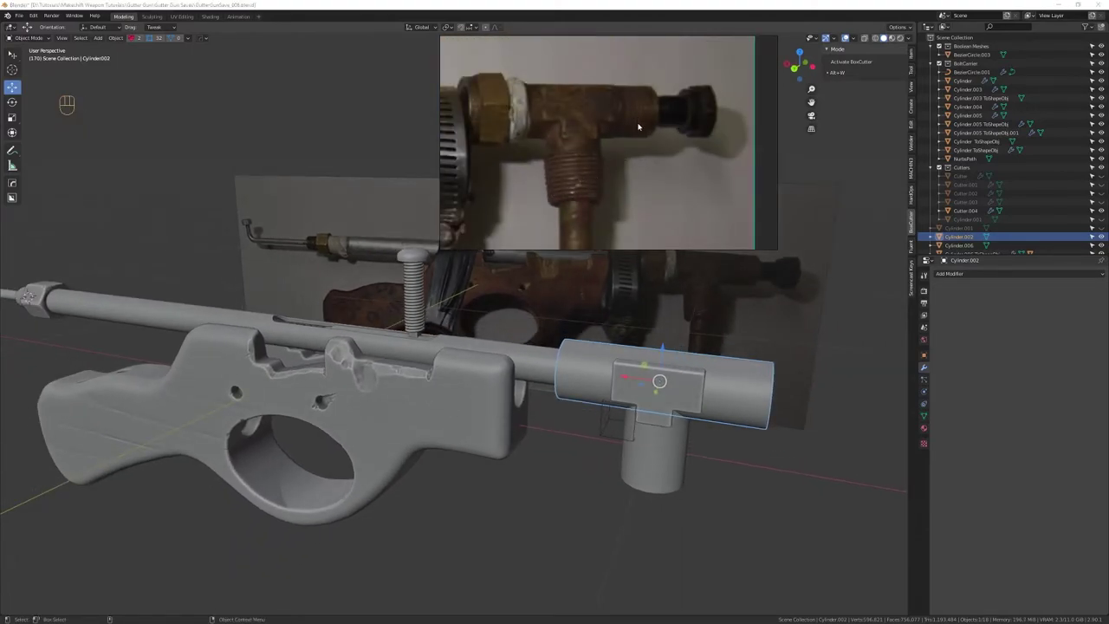
pyautogui.click(688, 527)
pyautogui.click(635, 435)
pyautogui.moveTo(642, 416); pyautogui.dragTo(578, 423)
pyautogui.press('ctrl+s')
pyautogui.press('ctrl+s')
pyautogui.moveTo(604, 376); pyautogui.dragTo(540, 383)
pyautogui.rightClick(538, 393)
pyautogui.rightClick(545, 402)
pyautogui.moveTo(514, 390); pyautogui.dragTo(554, 368)
pyautogui.moveTo(583, 376); pyautogui.dragTo(552, 375)
pyautogui.click(645, 429)
pyautogui.moveTo(661, 430); pyautogui.dragTo(584, 397)
pyautogui.middleClick(584, 395)
pyautogui.moveTo(557, 381); pyautogui.dragTo(560, 403)
pyautogui.moveTo(567, 403); pyautogui.dragTo(565, 429)
pyautogui.click(569, 416)
pyautogui.moveTo(522, 445); pyautogui.dragTo(512, 399)
pyautogui.rightClick(516, 408)
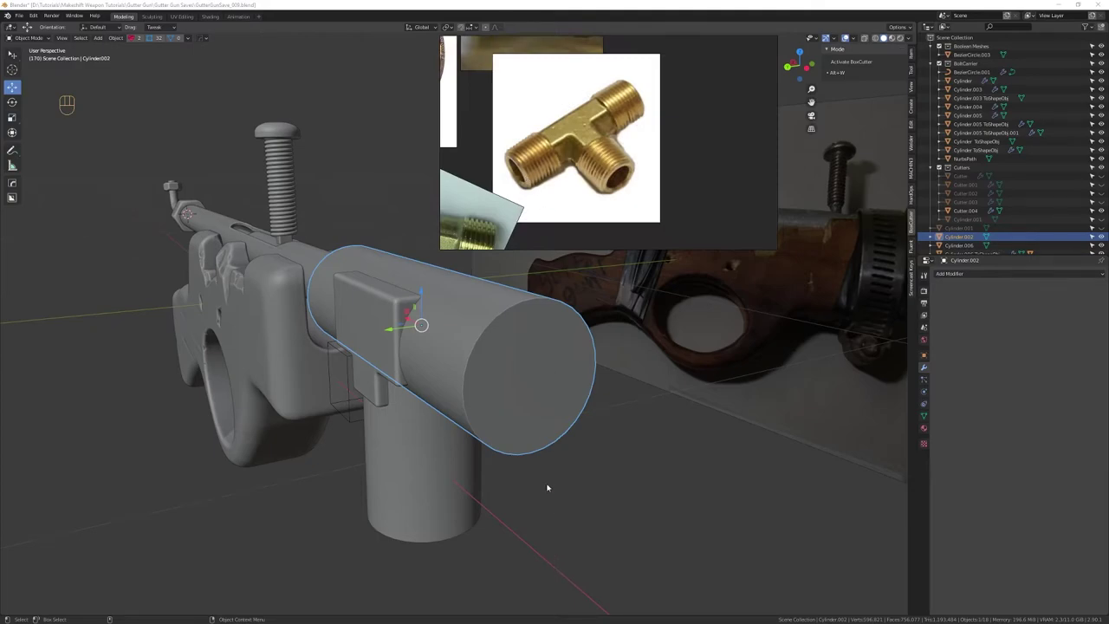
# Select the horizontal pipe and inspect its mesh in Edit Mode
pyautogui.click(547, 351)
pyautogui.click(531, 346)
pyautogui.press('3')
pyautogui.press('shift+Tab')
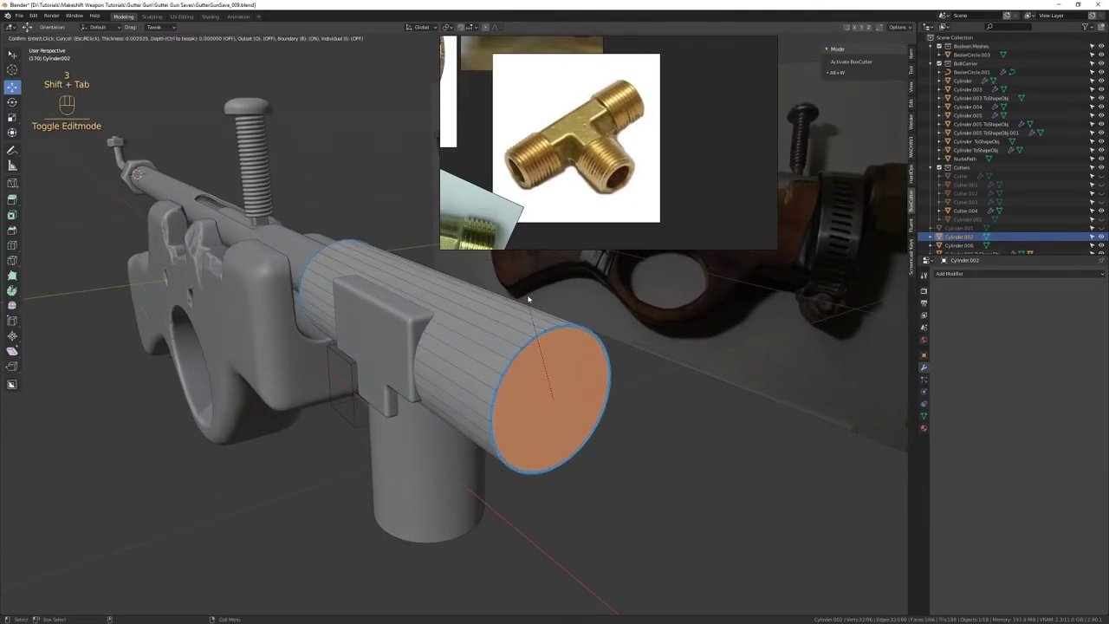
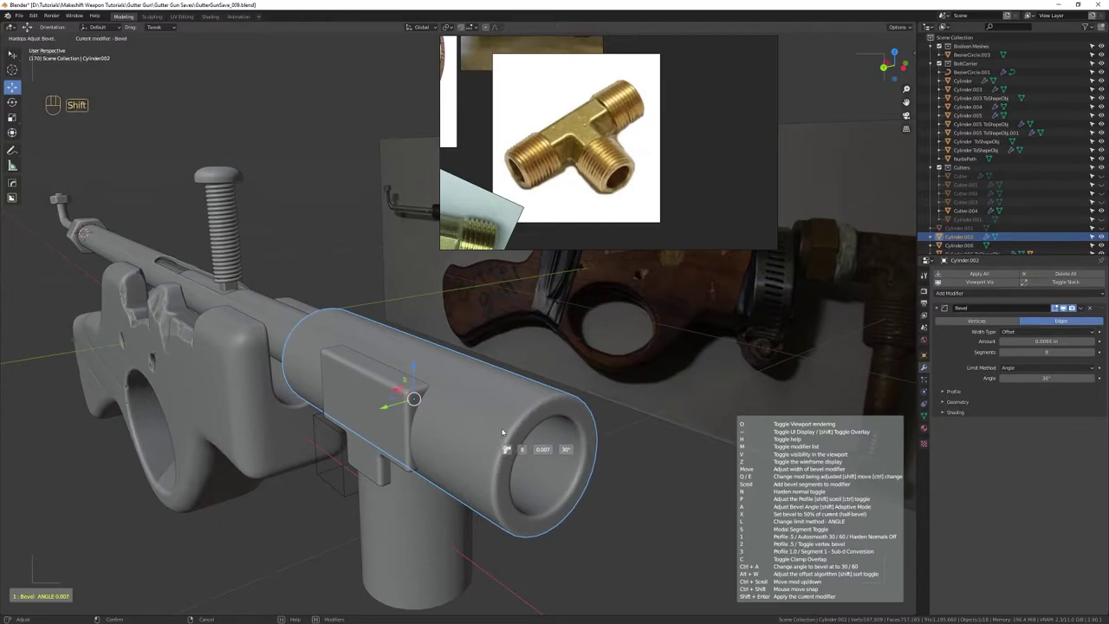
# Give the horizontal pipe a small-width bevel limited by a 30° angle
pyautogui.moveTo(521, 471); pyautogui.dragTo(481, 361)
pyautogui.moveTo(480, 384); pyautogui.dragTo(440, 343)
pyautogui.moveTo(439, 344); pyautogui.dragTo(503, 343)
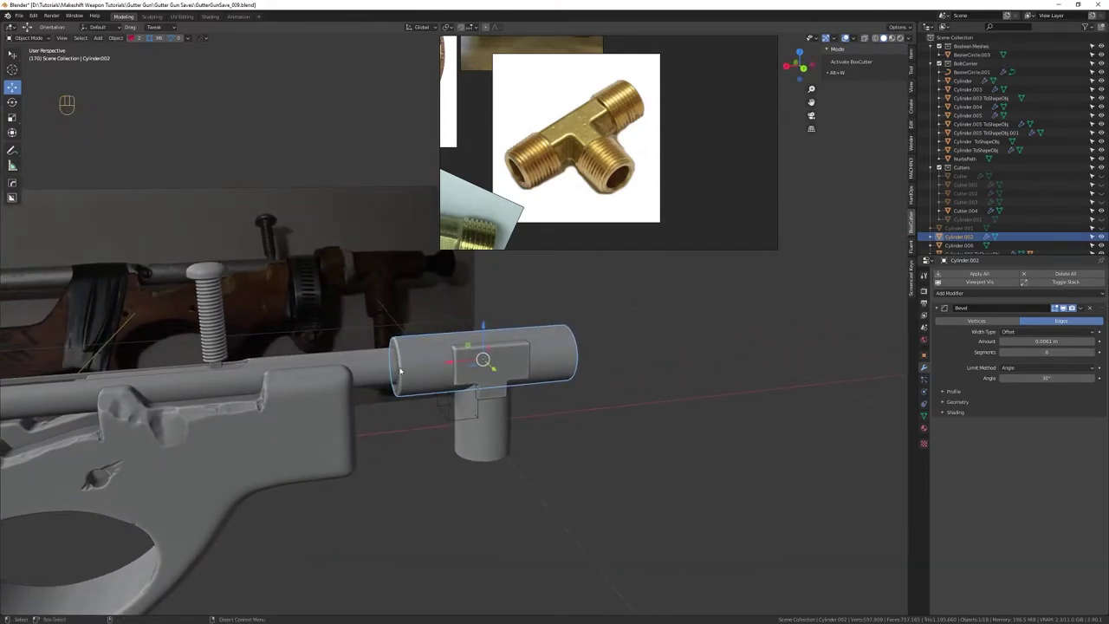
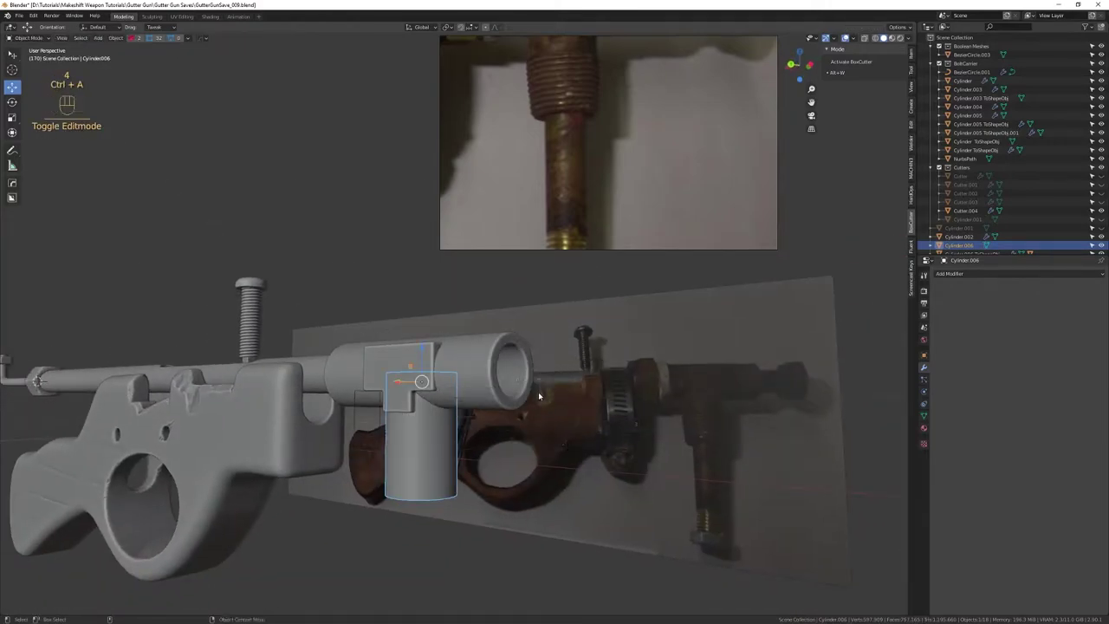
# Undo recent edits, then inset and extrude the vertical pipe's end face to start its bore
pyautogui.press('ctrl+z')
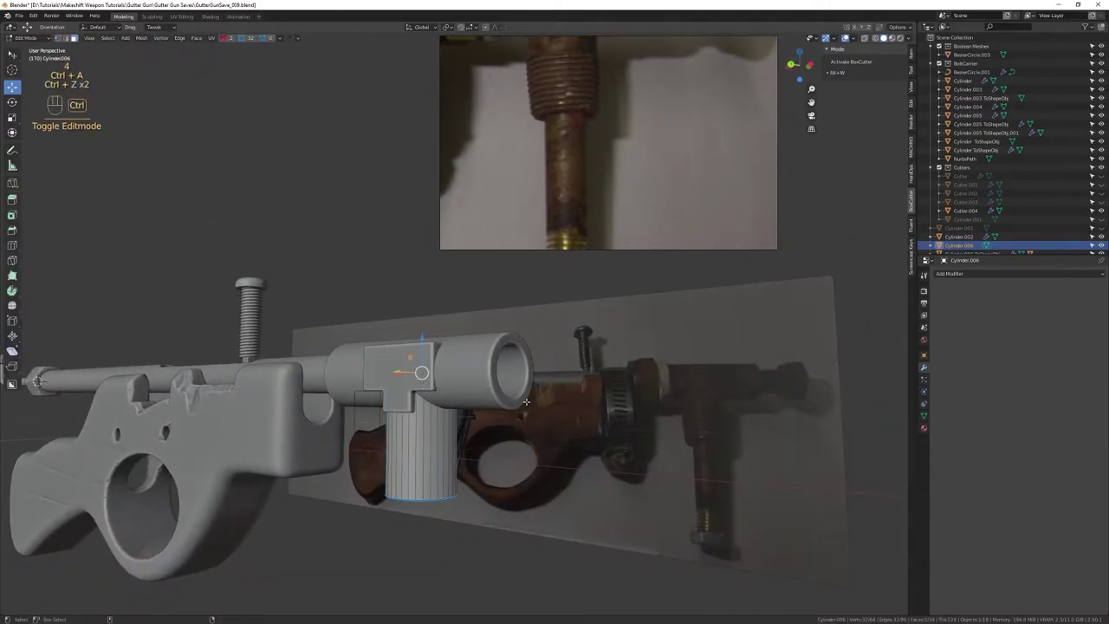
pyautogui.press('ctrl+z')
pyautogui.press('ctrl+z')
pyautogui.press('ctrl+z')
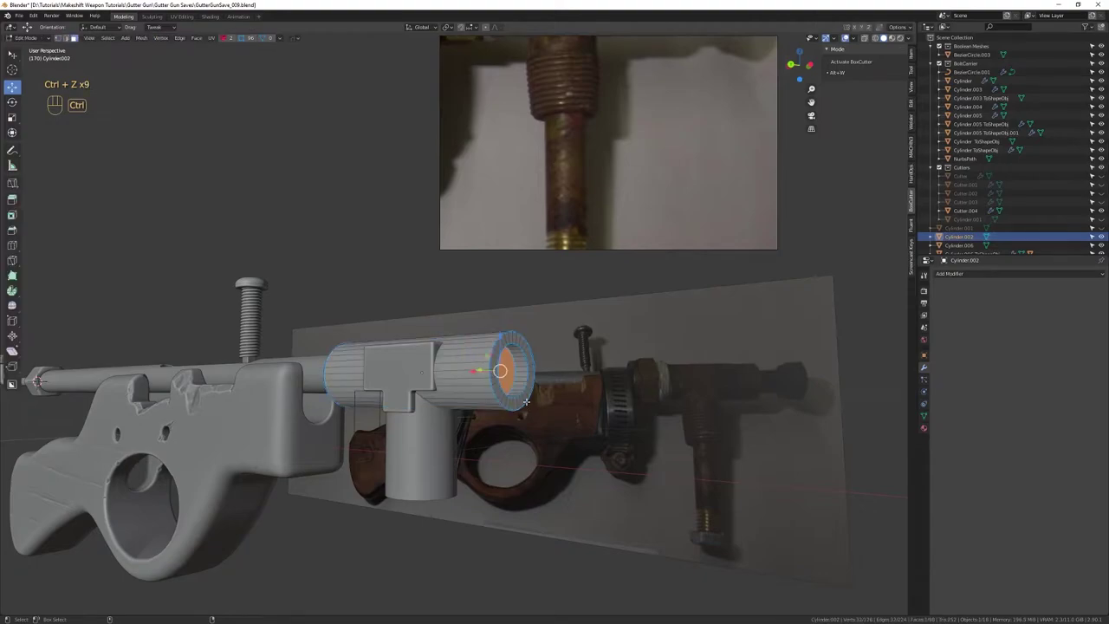
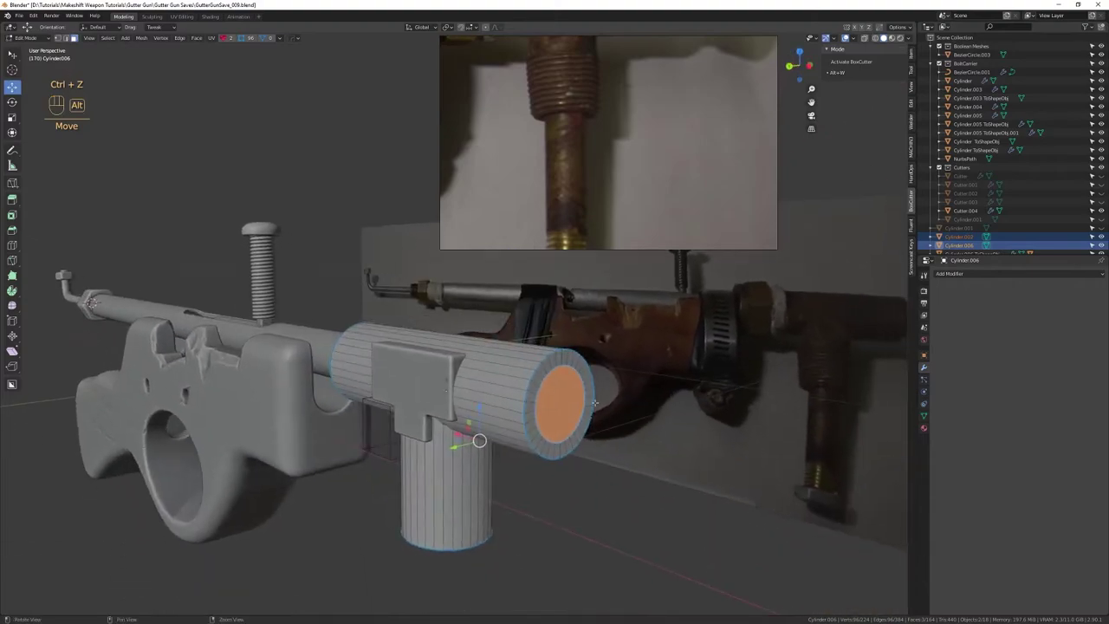
pyautogui.press('shift+Tab')
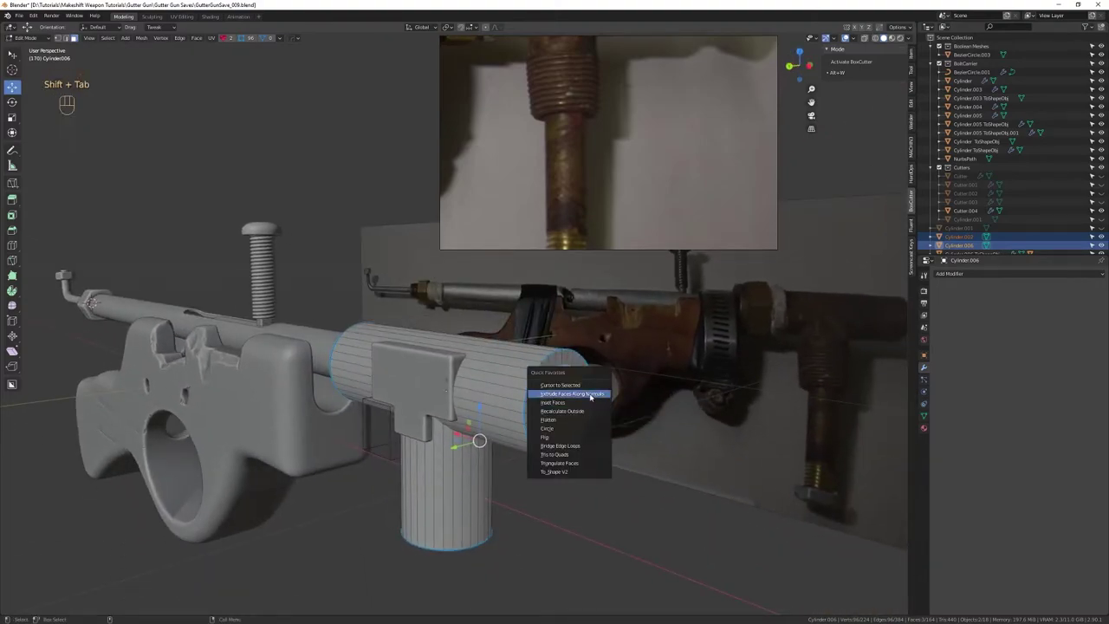
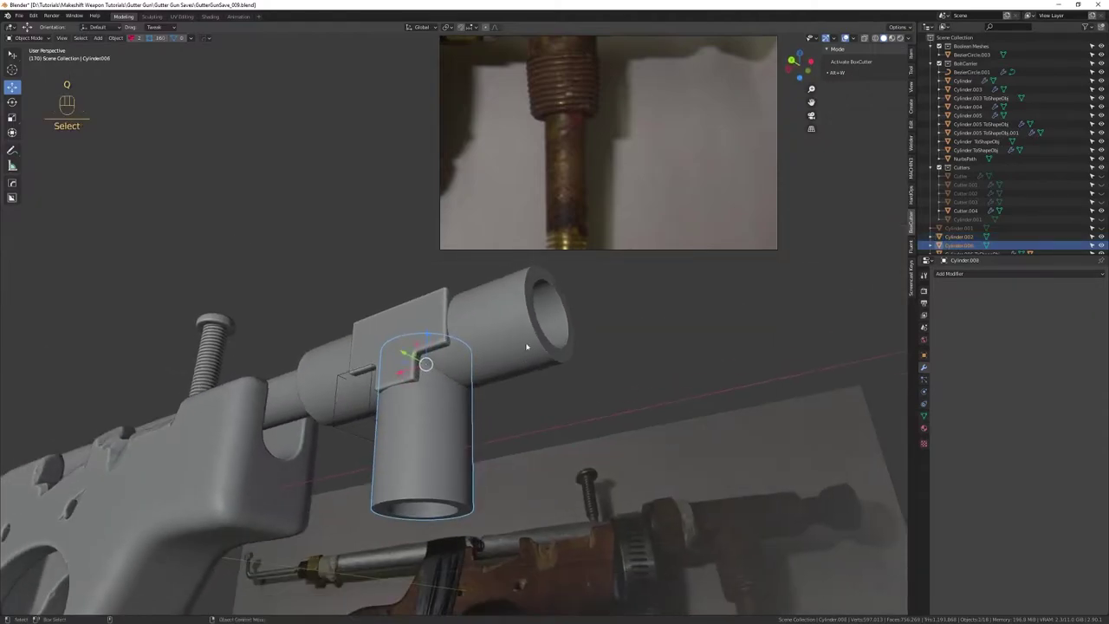
# Bevel the horizontal pipe, then give the vertical pipe a 30°-limited bevel and confirm it
pyautogui.press('q')
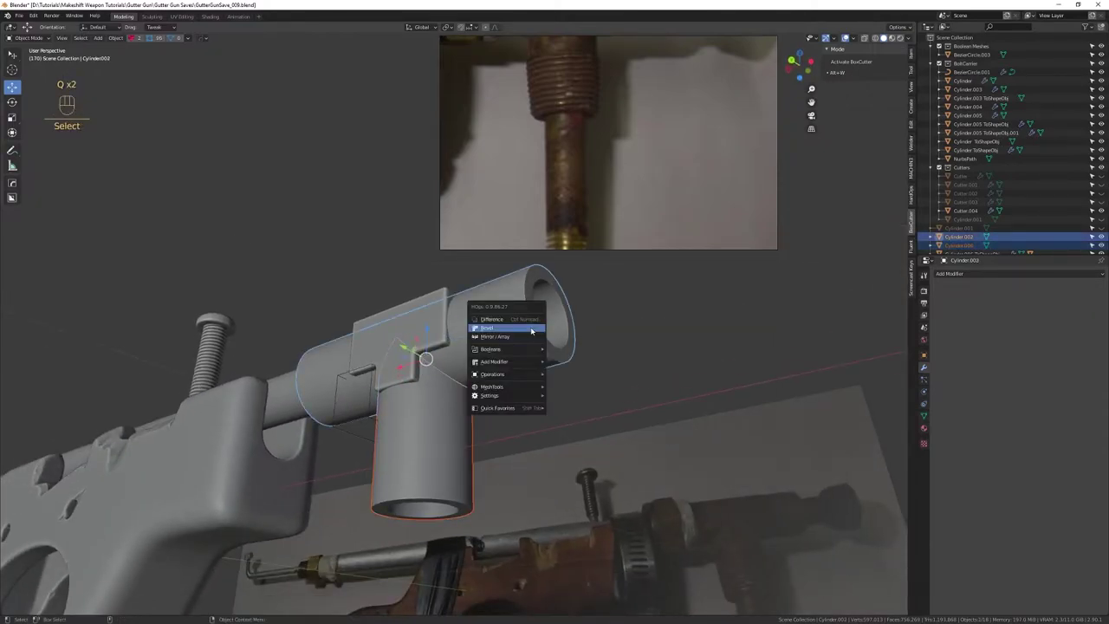
pyautogui.click(498, 336)
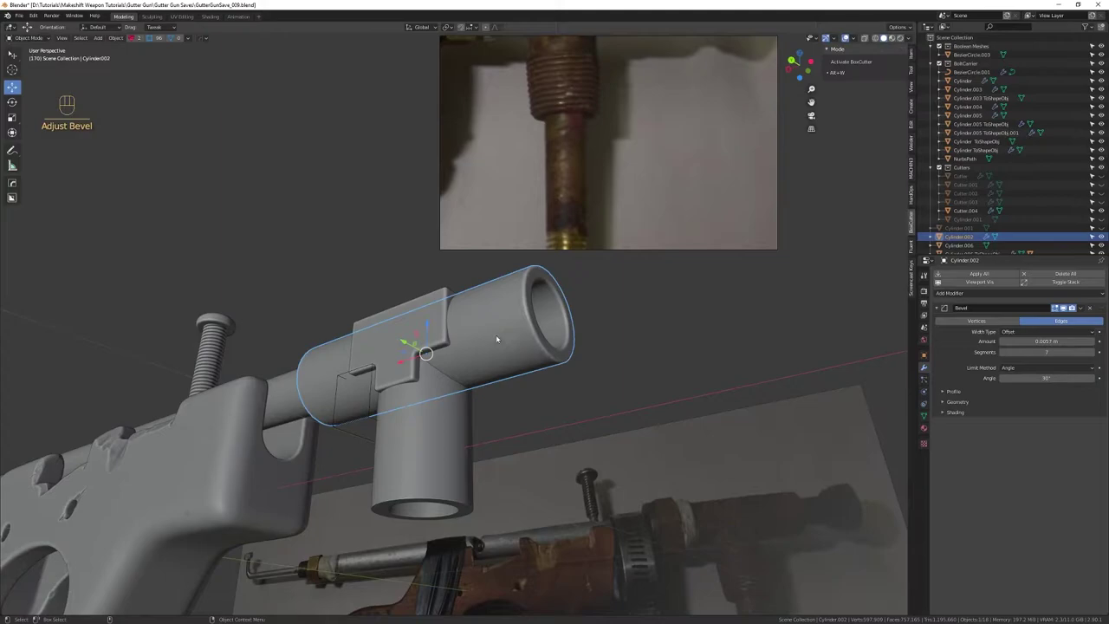
pyautogui.press('q')
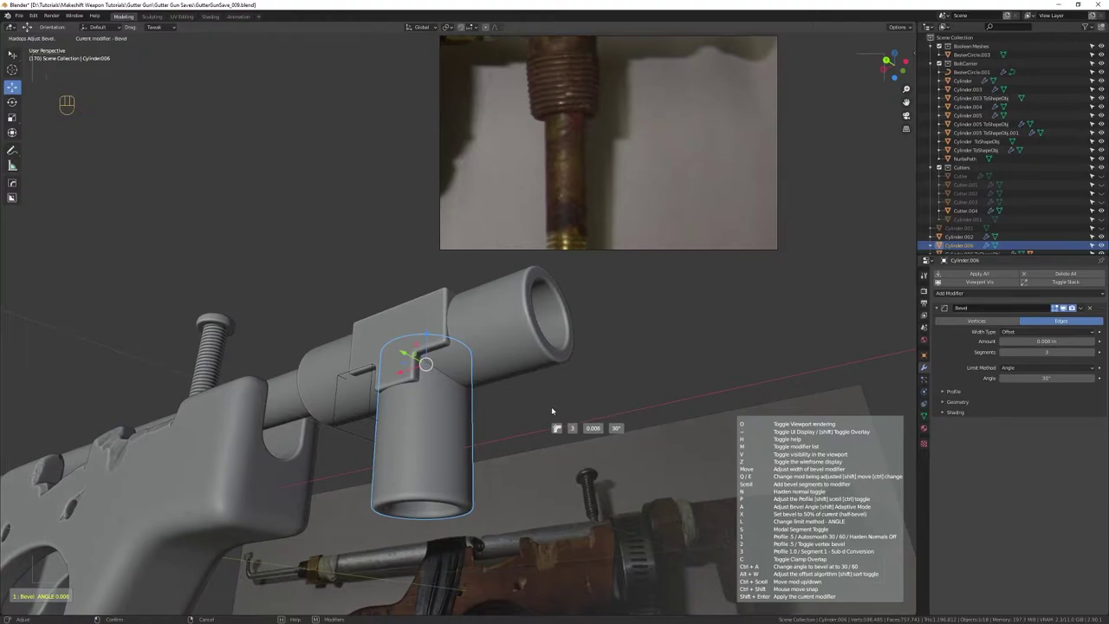
pyautogui.moveTo(463, 439); pyautogui.dragTo(468, 445)
pyautogui.click(562, 490)
# Orbit around the gun model to check both pipe bevels
pyautogui.moveTo(540, 473); pyautogui.dragTo(519, 391)
pyautogui.moveTo(513, 407); pyautogui.dragTo(516, 440)
pyautogui.moveTo(520, 431); pyautogui.dragTo(515, 462)
pyautogui.rightClick(508, 489)
pyautogui.moveTo(525, 463); pyautogui.dragTo(519, 504)
pyautogui.moveTo(503, 464); pyautogui.dragTo(511, 458)
pyautogui.moveTo(510, 458); pyautogui.dragTo(506, 421)
pyautogui.moveTo(499, 442); pyautogui.dragTo(488, 387)
pyautogui.moveTo(470, 372); pyautogui.dragTo(493, 363)
pyautogui.moveTo(477, 397); pyautogui.dragTo(503, 406)
# Adjust options from the context menu and save the file as a new version
pyautogui.rightClick(500, 421)
pyautogui.click(493, 422)
pyautogui.click(658, 446)
pyautogui.click(535, 401)
pyautogui.press('ctrl+s')
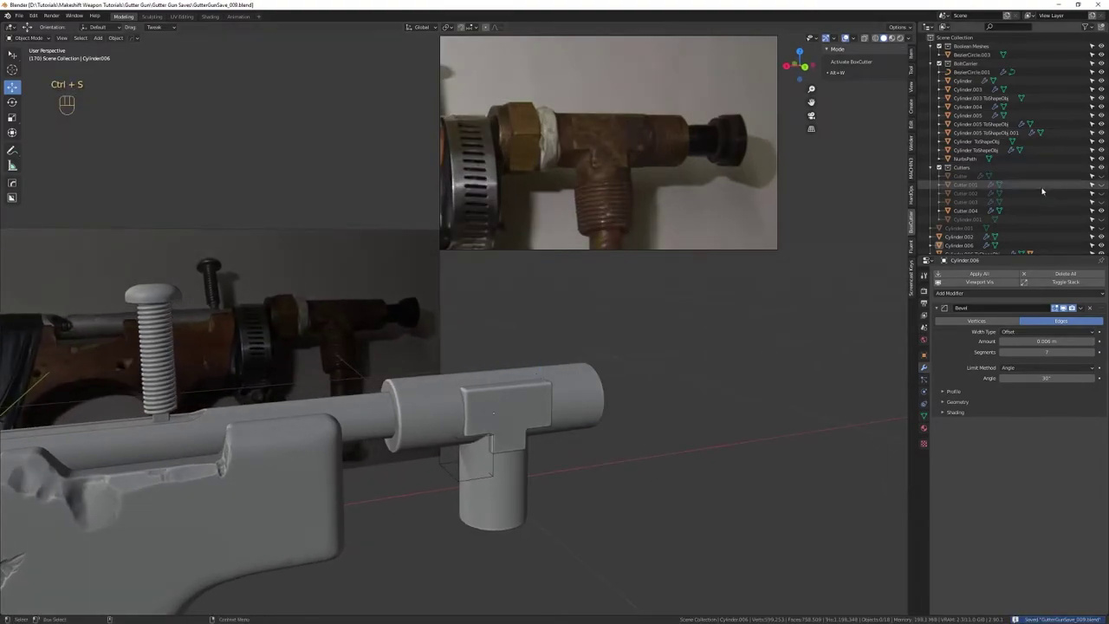
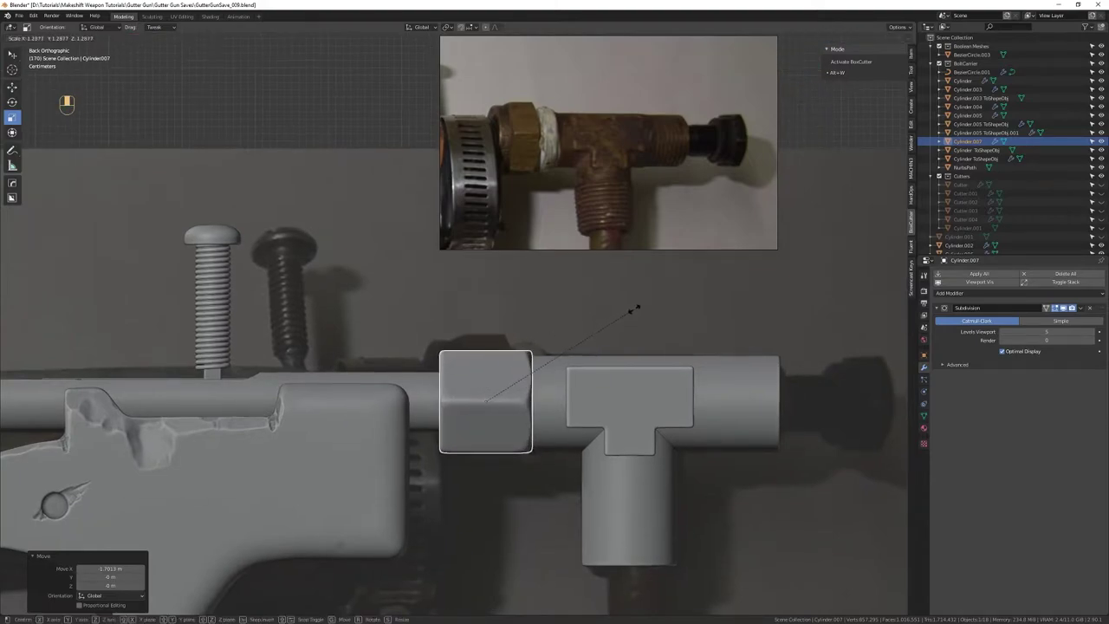
# Scale up the collar piece, inset and extrude its end face, and add an edge loop around the nut
pyautogui.press('w')
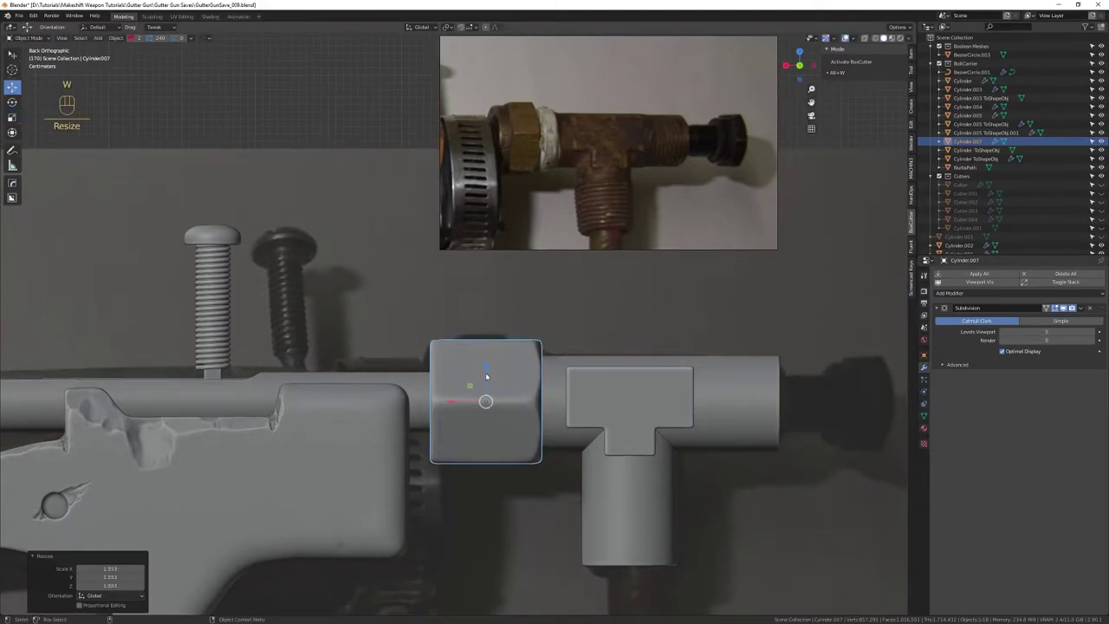
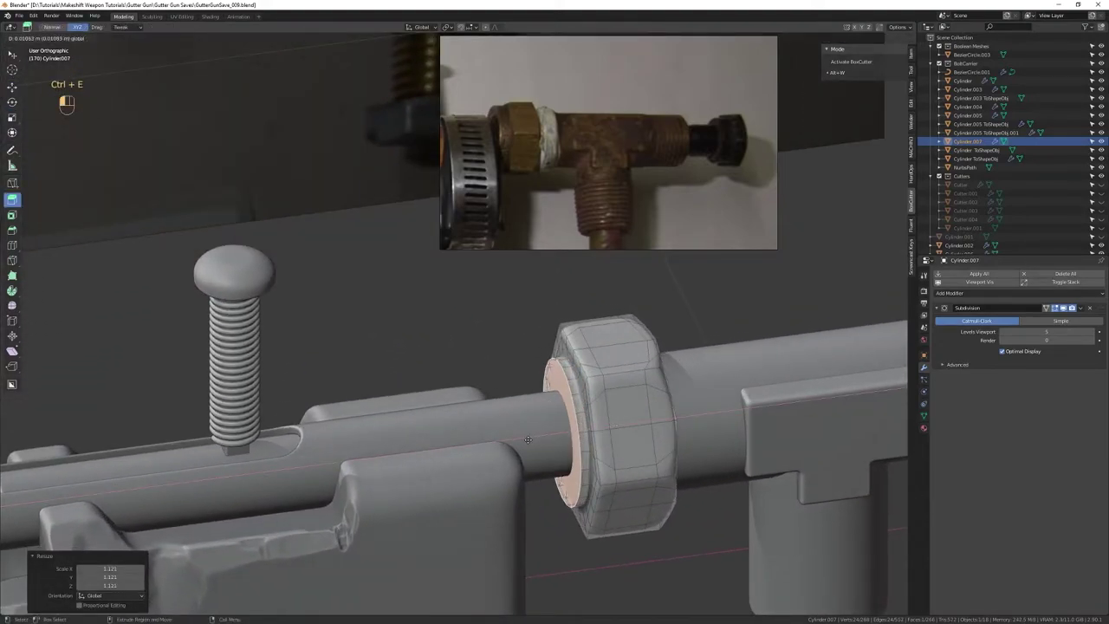
pyautogui.press('w')
pyautogui.press('ctrl+e')
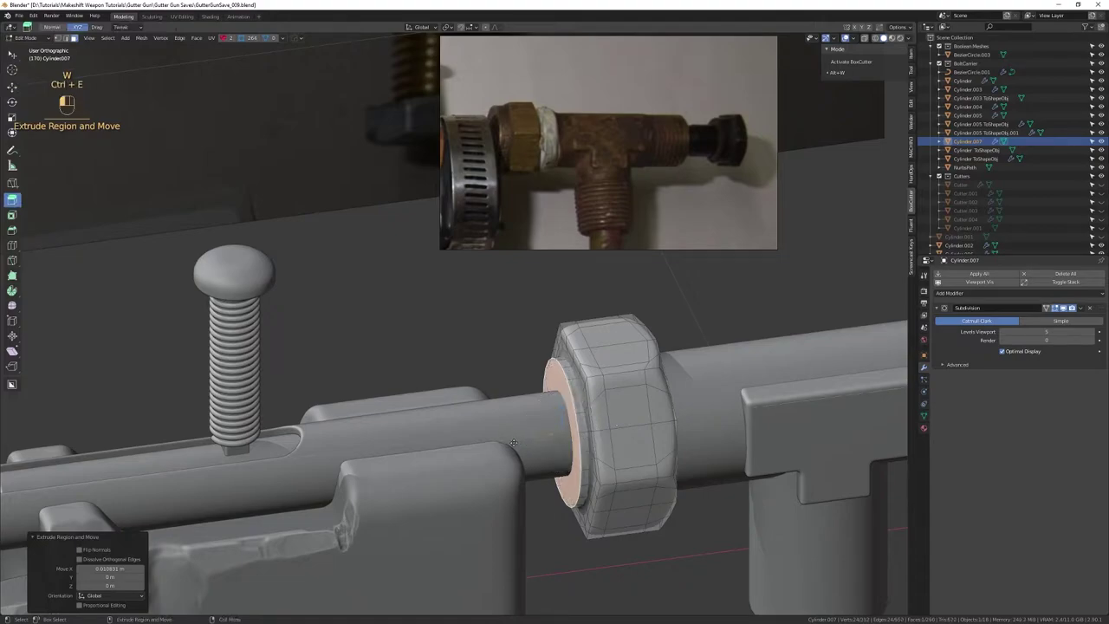
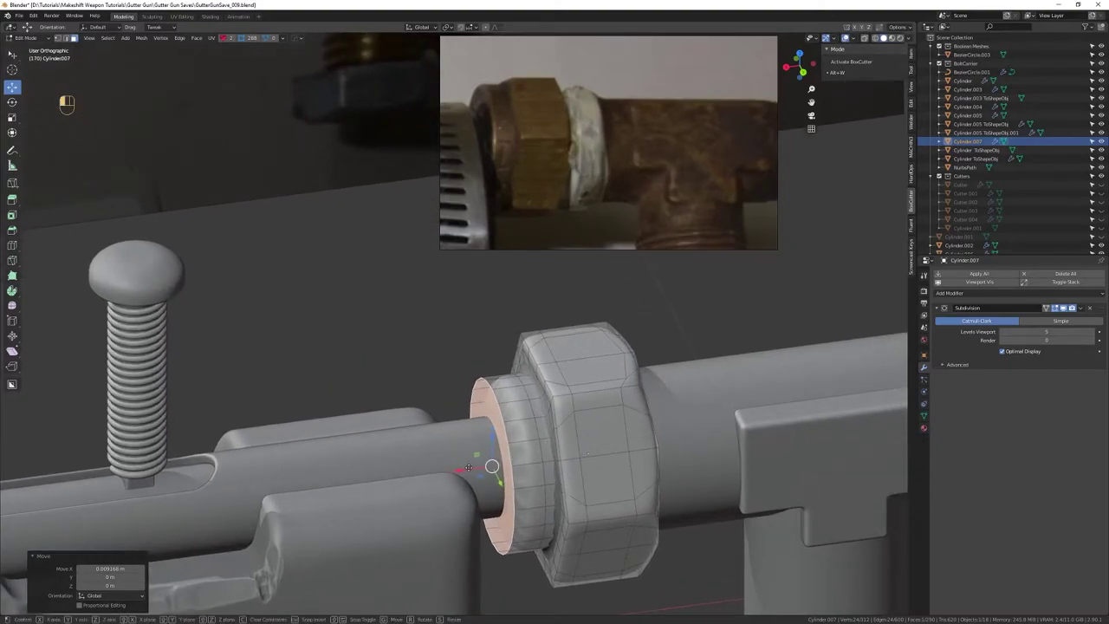
pyautogui.press('shift+f')
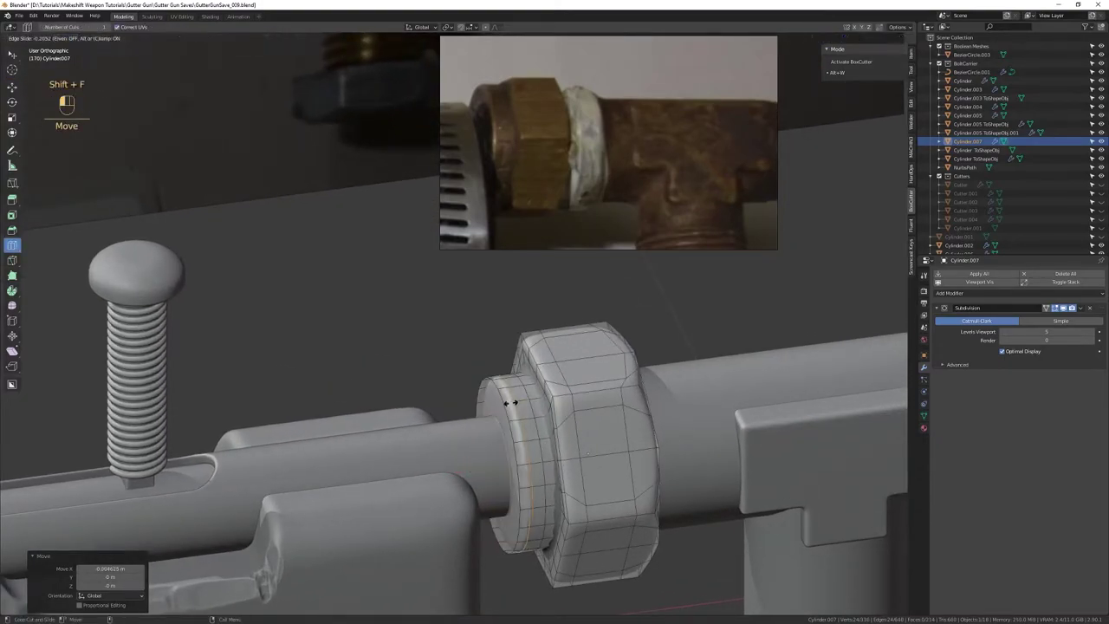
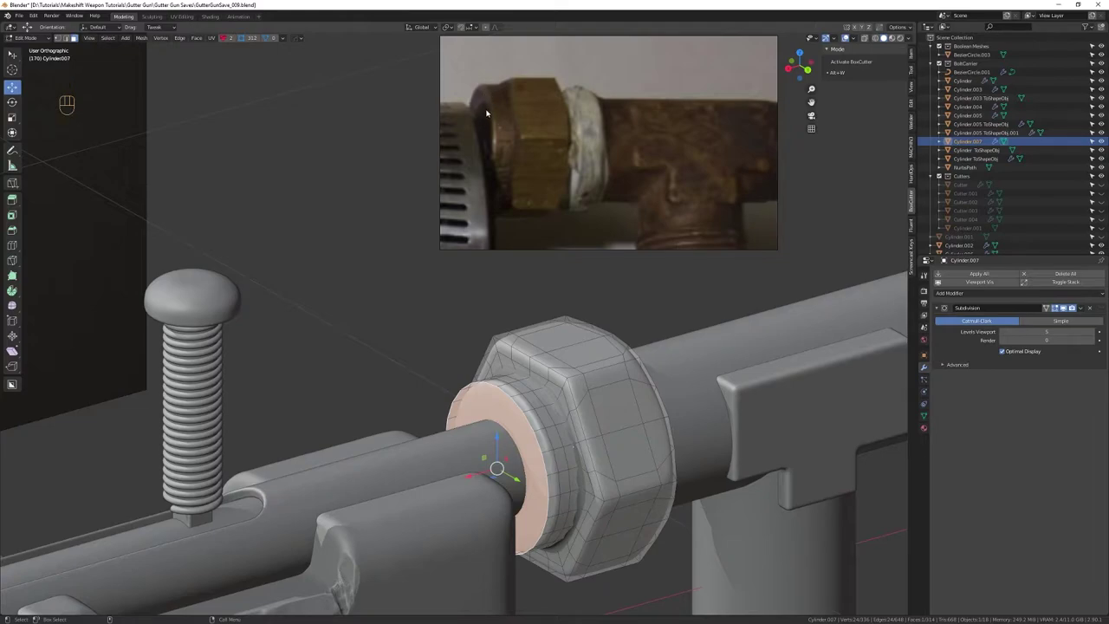
pyautogui.press('shift+Tab')
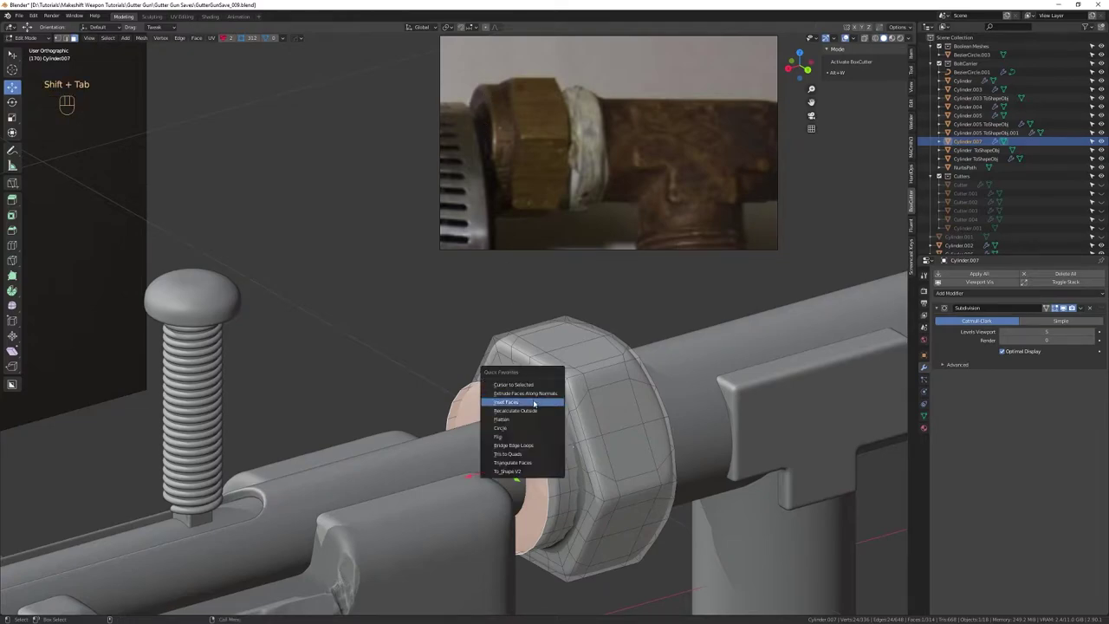
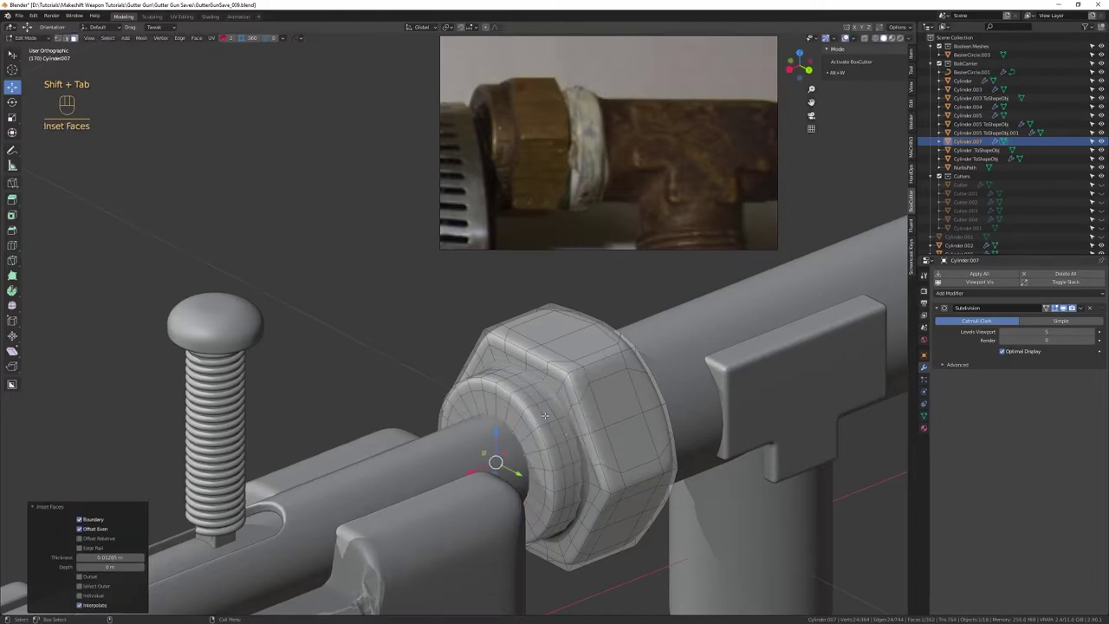
pyautogui.press('r')
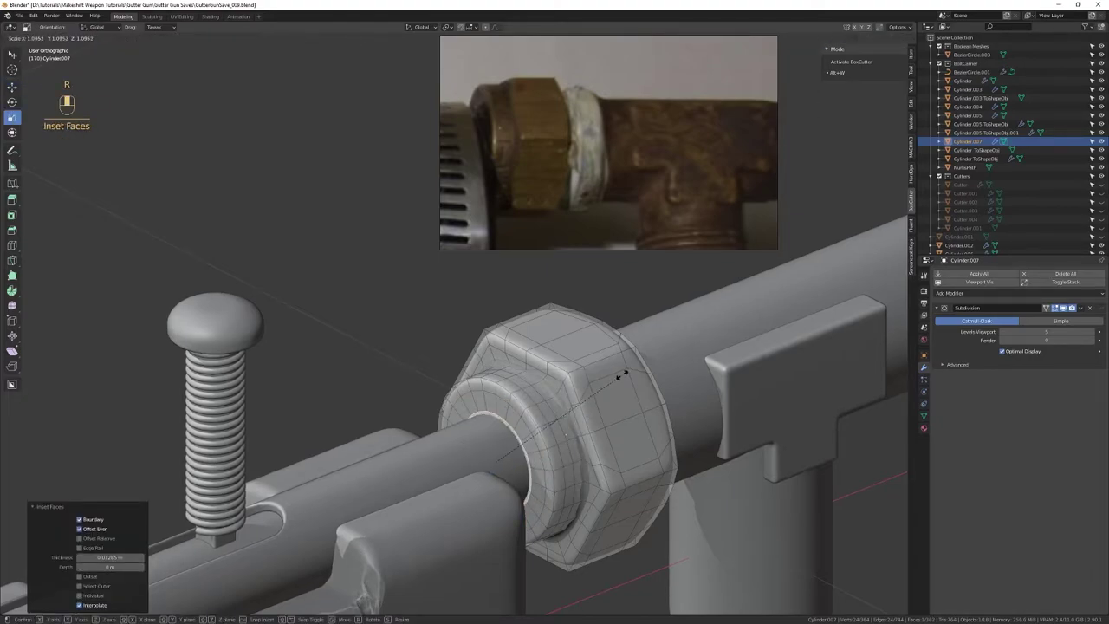
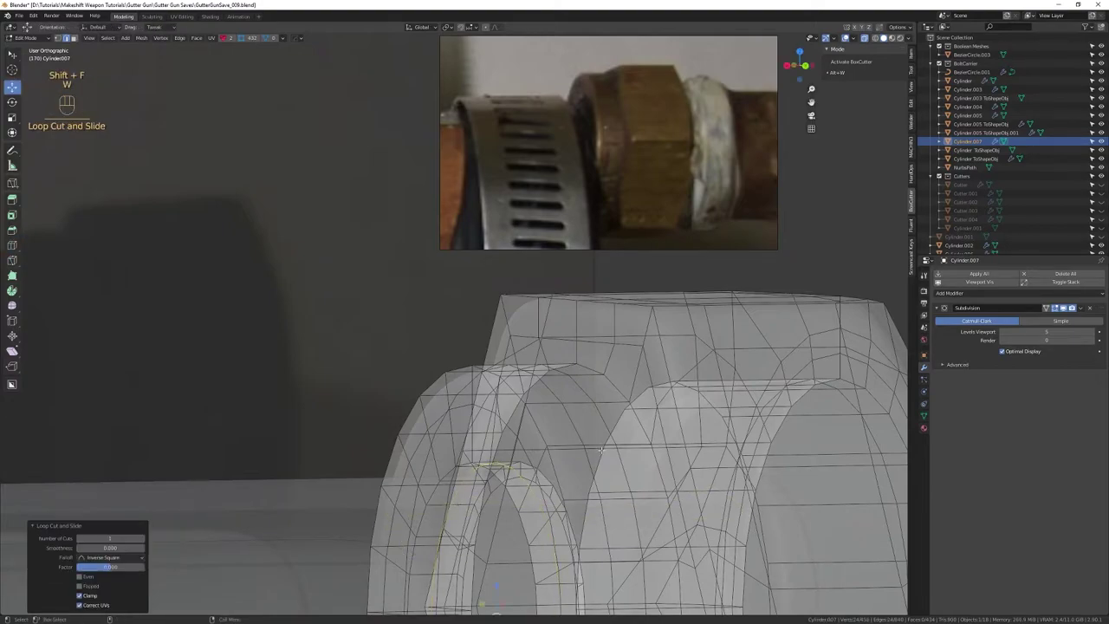
# Add another edge loop around the nut and nudge its vertex ring along the pipe
pyautogui.press('alt+b')
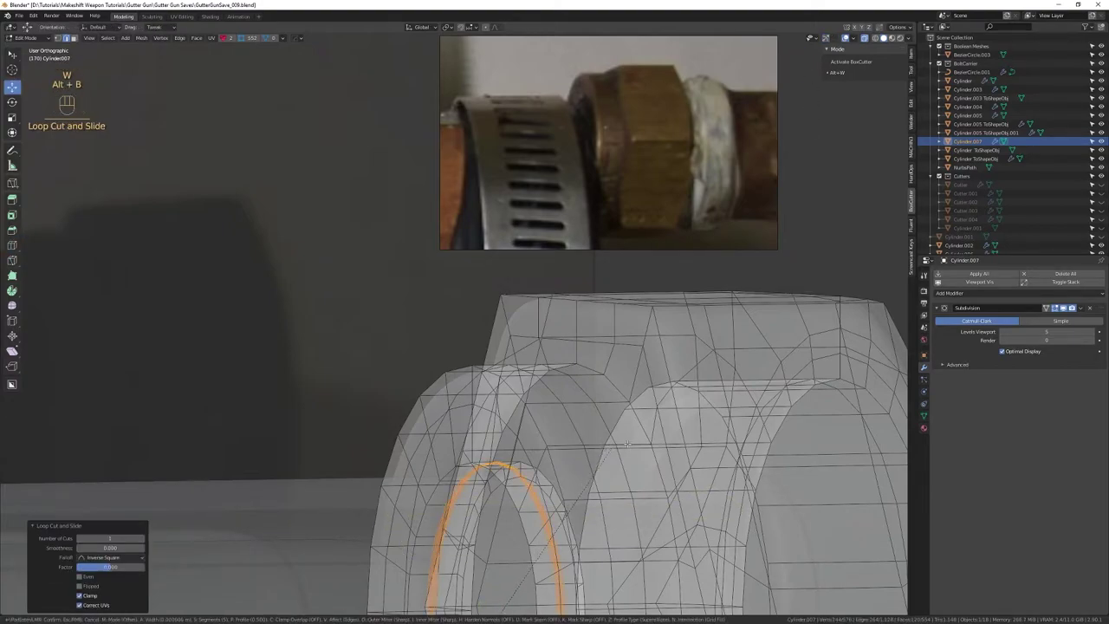
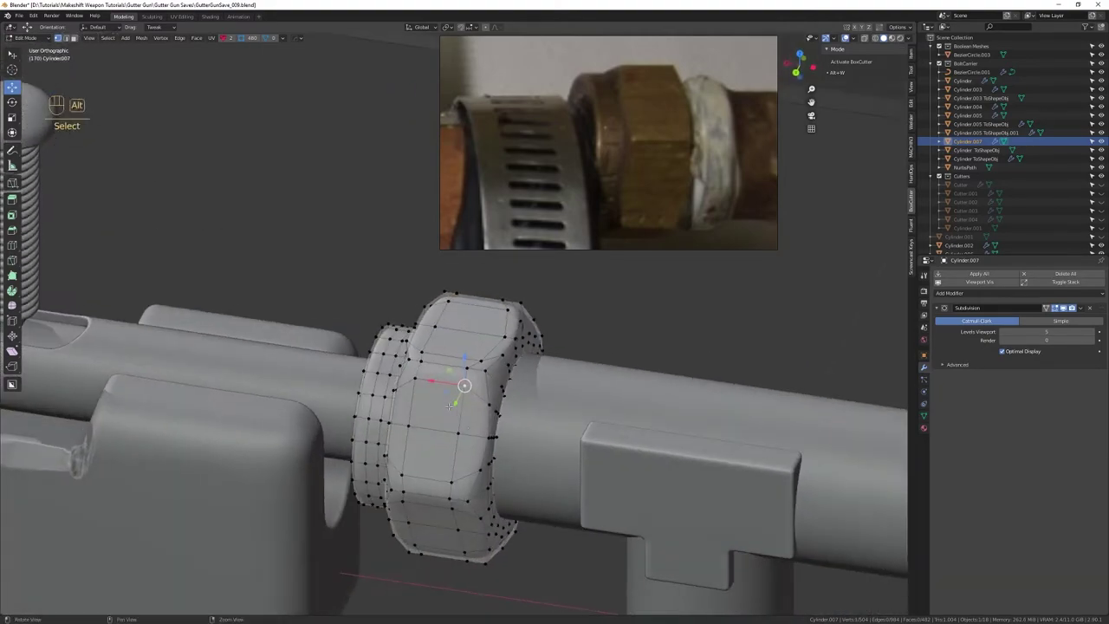
pyautogui.press('shift+s')
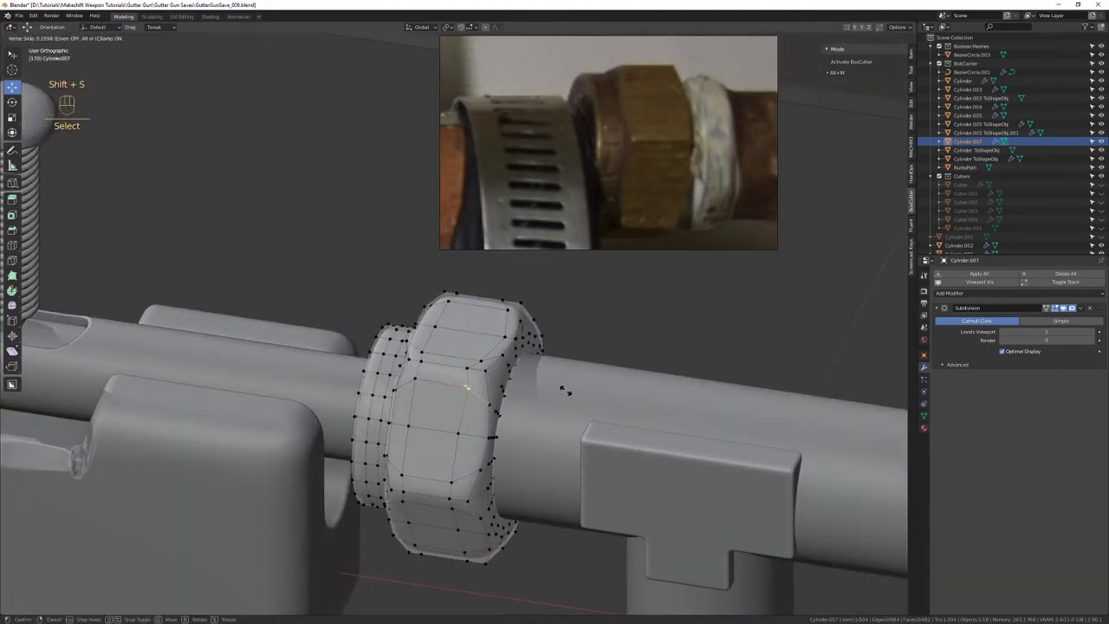
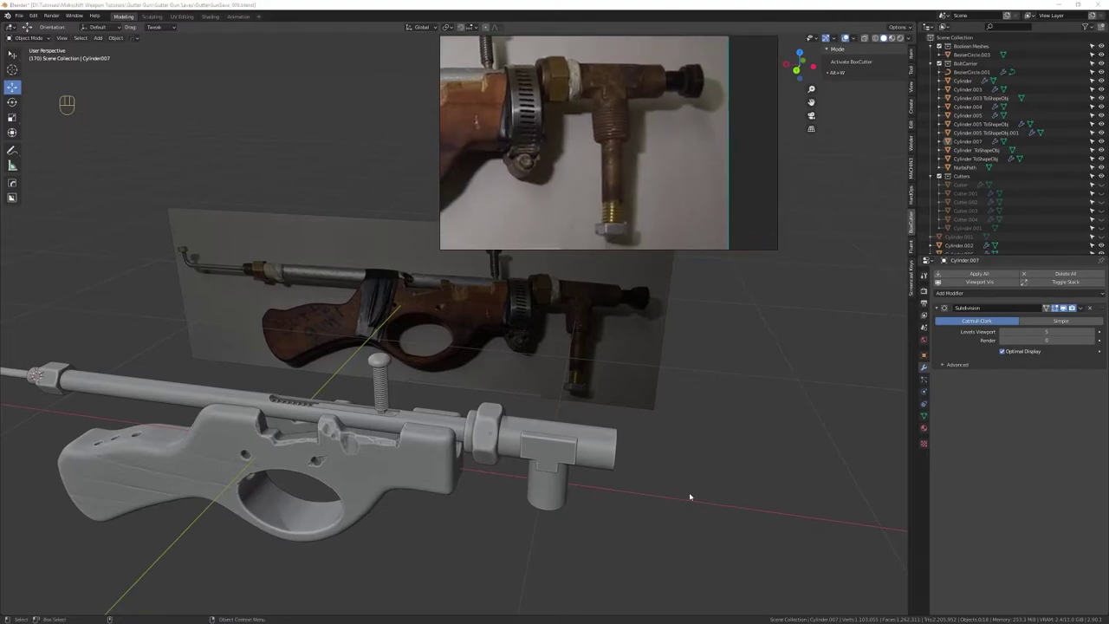
# Zoom toward the barrel and select the rounded hex nut collar
pyautogui.moveTo(540, 467); pyautogui.dragTo(538, 457)
pyautogui.moveTo(557, 417); pyautogui.dragTo(499, 399)
pyautogui.rightClick(498, 409)
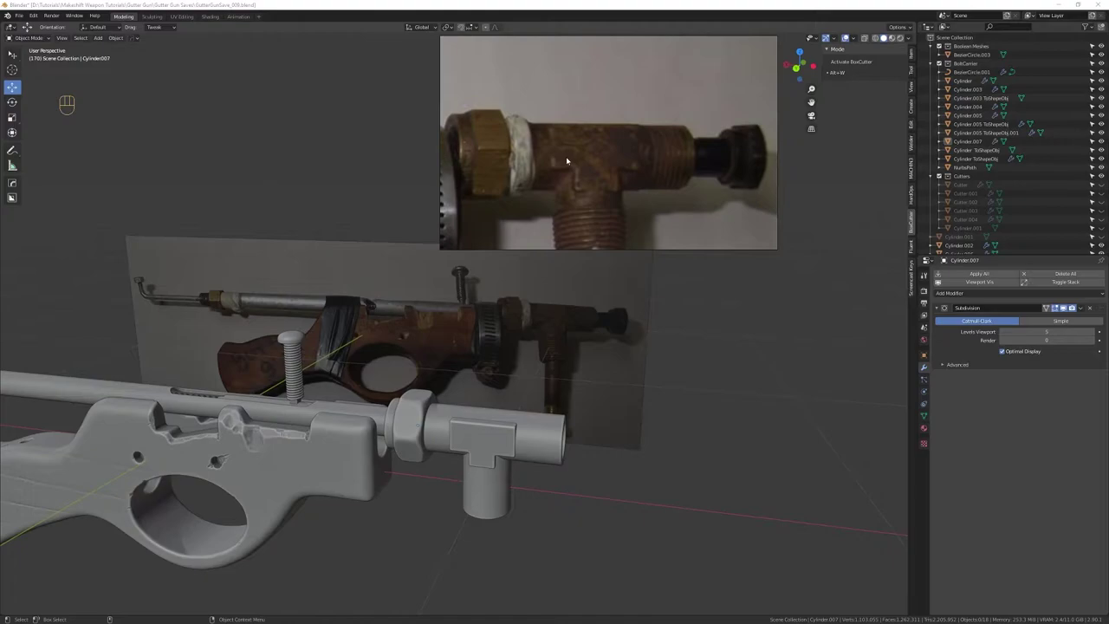
pyautogui.click(412, 419)
pyautogui.moveTo(446, 399); pyautogui.dragTo(465, 402)
# Duplicate the hex nut, shift it about 0.54 m, and flatten its vertices along X
pyautogui.press('w')
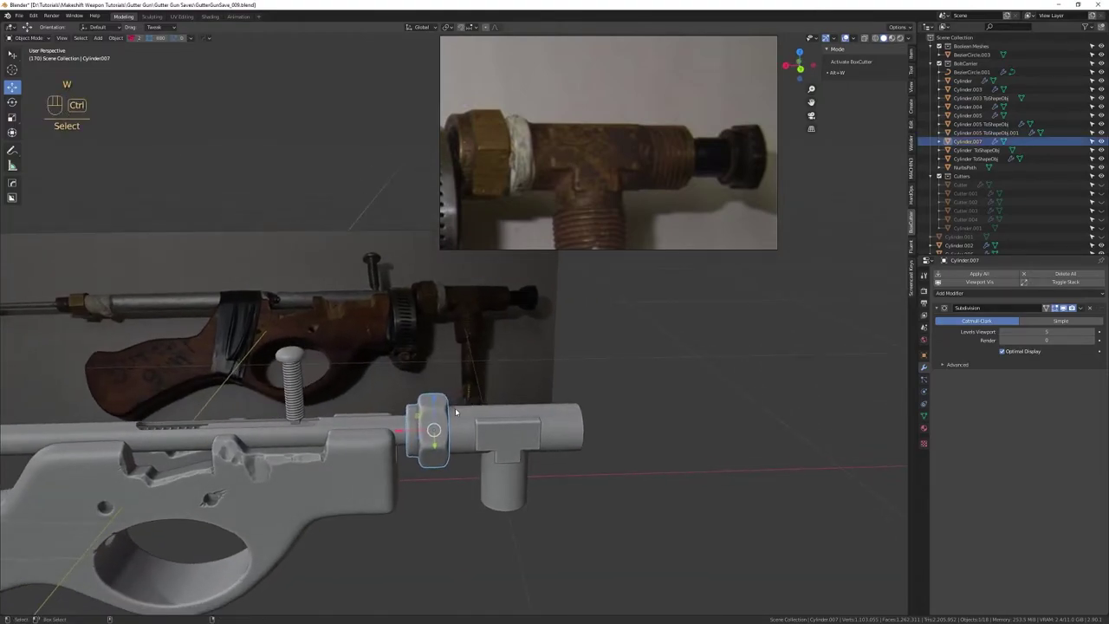
pyautogui.press('ctrl+d')
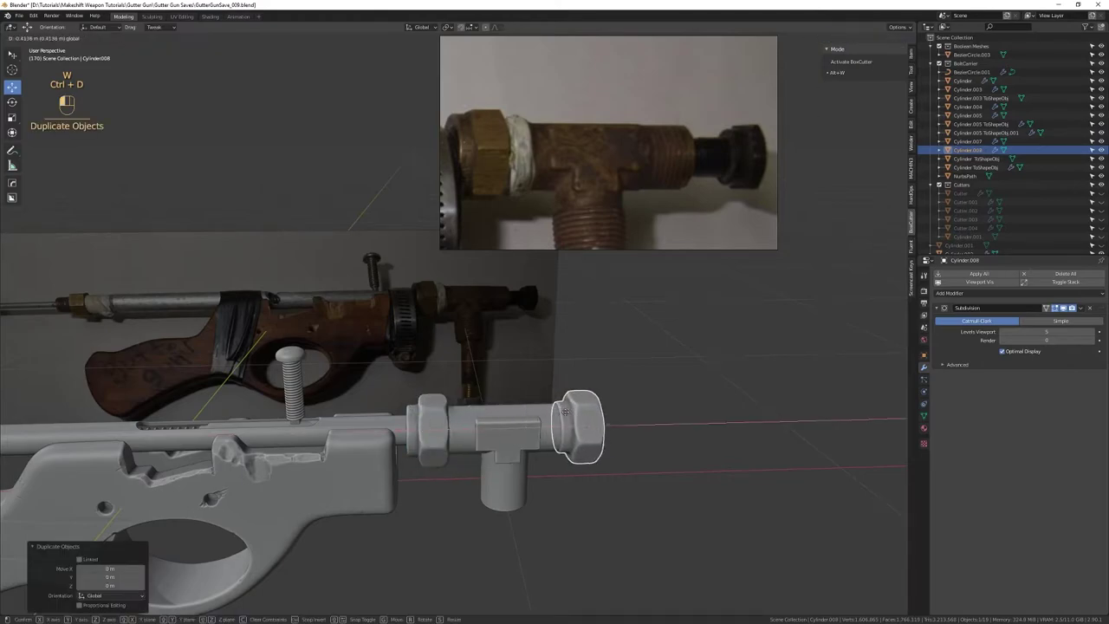
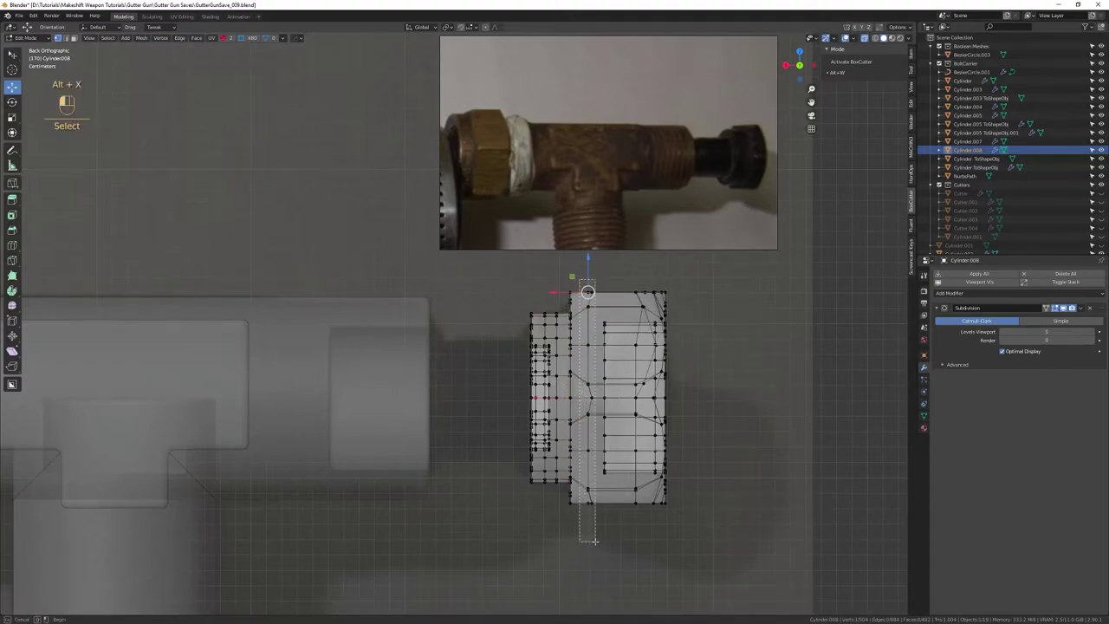
pyautogui.press('alt+x')
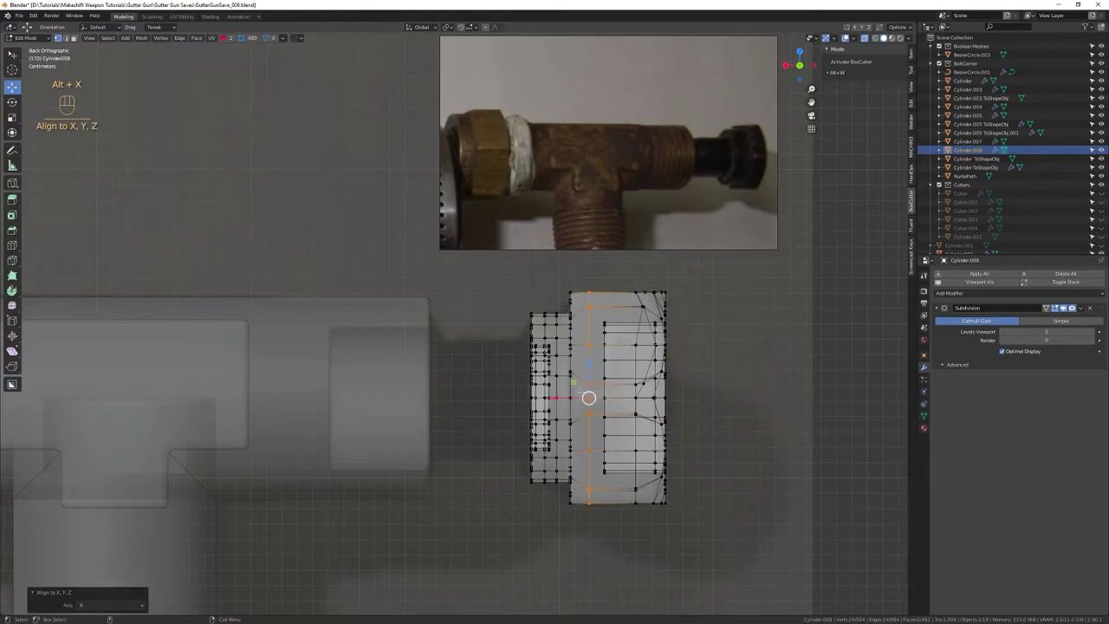
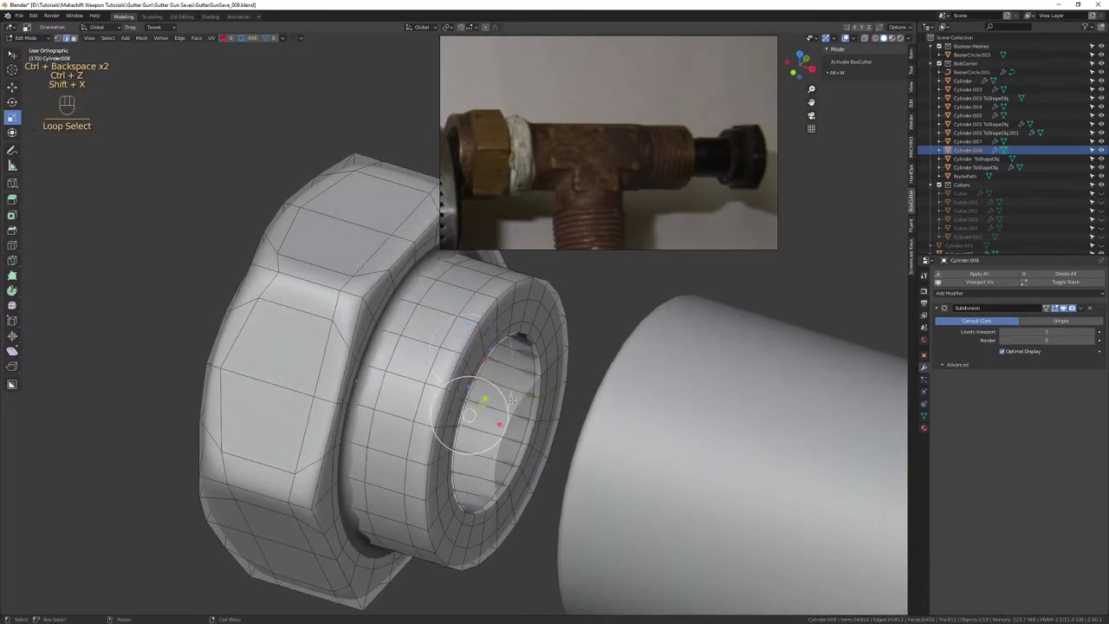
# Dissolve the stray vertices in the copied nut's inner rings
pyautogui.press('ctrl+BackSpace')
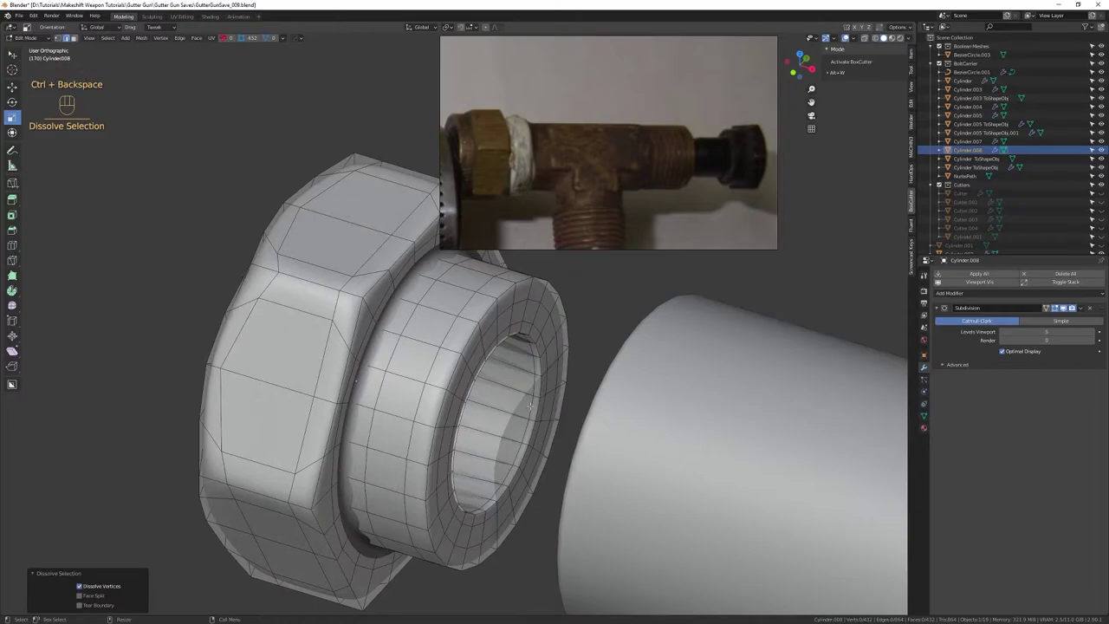
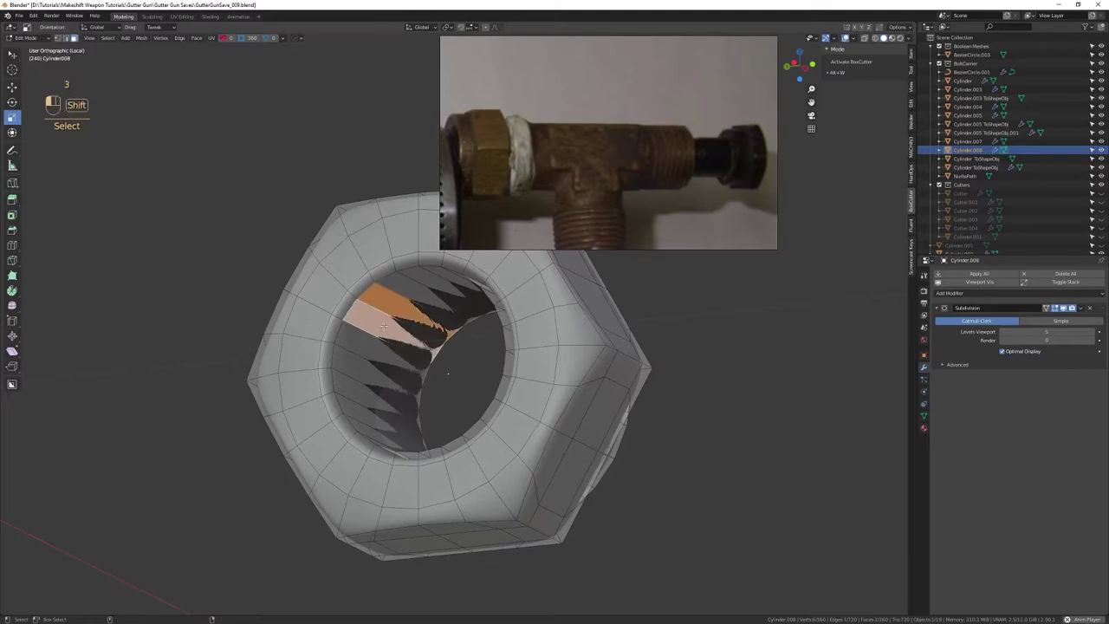
# Add an edge loop to the copied nut and finish fitting it against the horizontal pipe's right end
pyautogui.press('2')
pyautogui.press('shift+f')
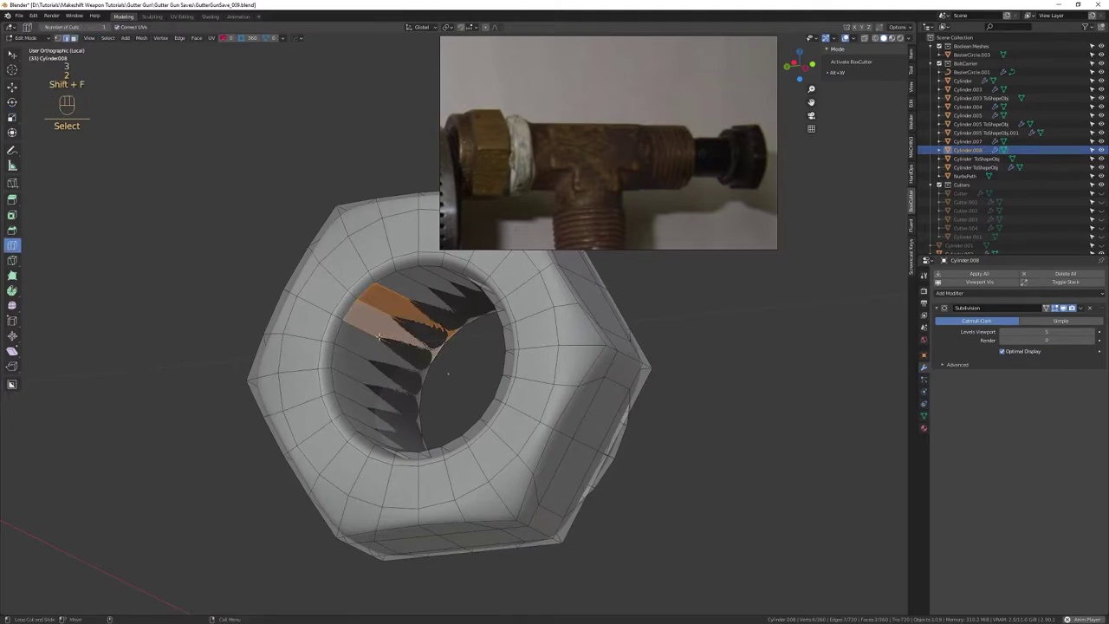
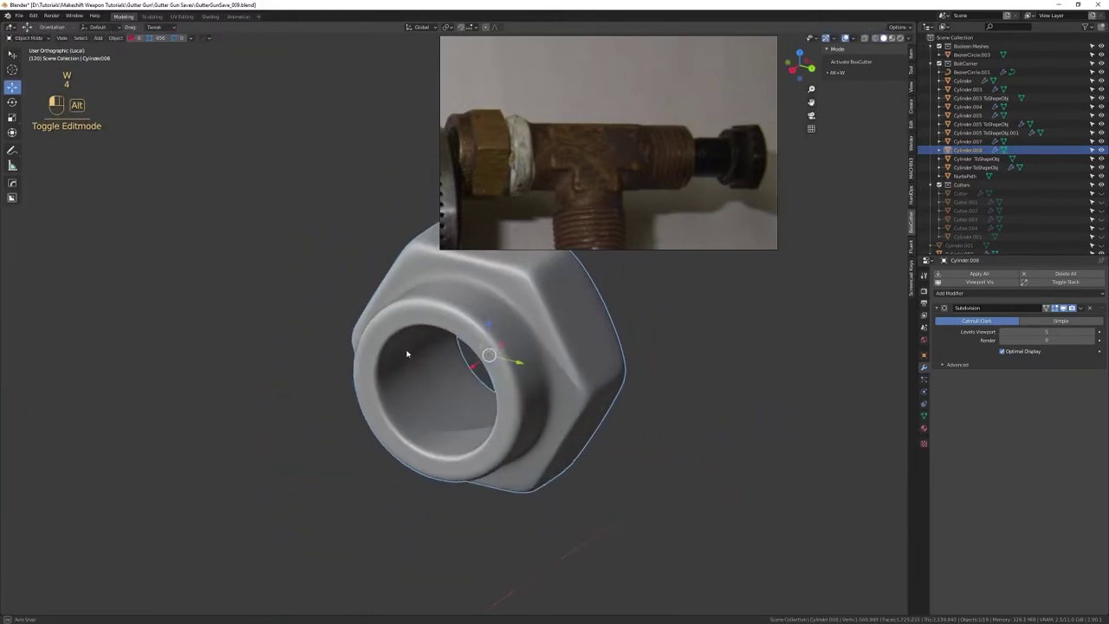
pyautogui.press('alt+q')
# Orbit around the hex nut and pipe end to inspect the fit
pyautogui.moveTo(483, 407); pyautogui.dragTo(603, 439)
pyautogui.moveTo(561, 491); pyautogui.dragTo(511, 384)
pyautogui.moveTo(525, 453); pyautogui.dragTo(504, 352)
pyautogui.moveTo(499, 345); pyautogui.dragTo(420, 338)
pyautogui.moveTo(448, 399); pyautogui.dragTo(446, 354)
pyautogui.moveTo(455, 385); pyautogui.dragTo(436, 343)
pyautogui.moveTo(434, 342); pyautogui.dragTo(469, 339)
pyautogui.moveTo(471, 342); pyautogui.dragTo(512, 354)
pyautogui.moveTo(508, 369); pyautogui.dragTo(504, 385)
pyautogui.moveTo(505, 380); pyautogui.dragTo(492, 396)
pyautogui.moveTo(483, 388); pyautogui.dragTo(443, 385)
pyautogui.moveTo(483, 397); pyautogui.dragTo(437, 397)
pyautogui.moveTo(438, 411); pyautogui.dragTo(445, 433)
pyautogui.click(472, 408)
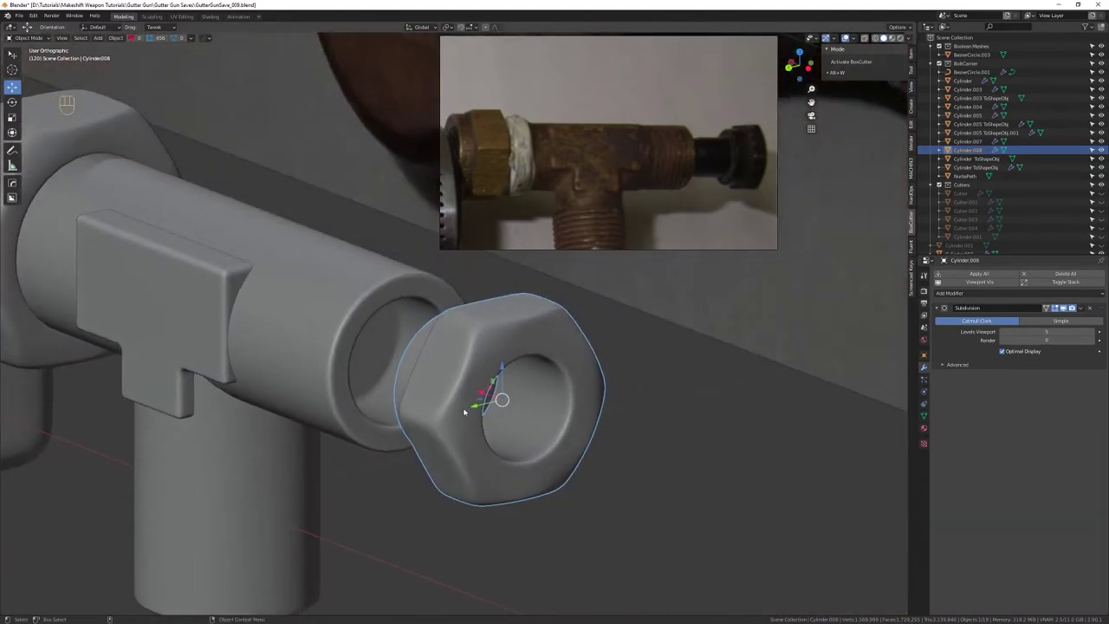
# View the T-joint and nut from the side
pyautogui.moveTo(469, 411); pyautogui.dragTo(475, 381)
pyautogui.moveTo(466, 420); pyautogui.dragTo(447, 357)
pyautogui.moveTo(443, 354); pyautogui.dragTo(500, 354)
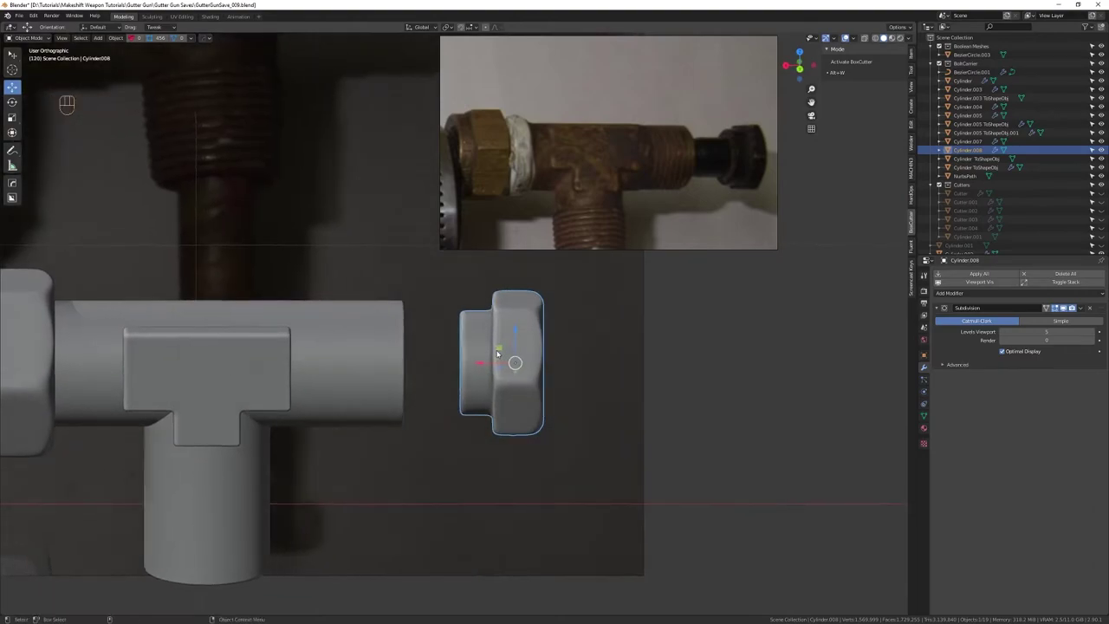
# Draw a centred BoxCutter cylinder cutter on the nut's end face and size it over the bore
pyautogui.press('shift+Tab')
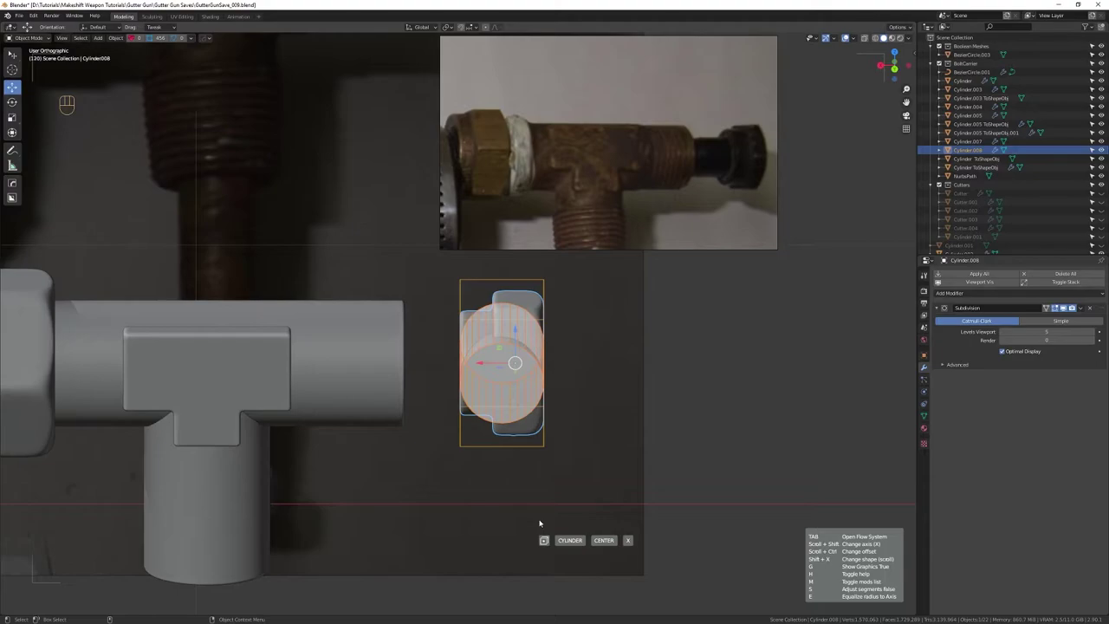
pyautogui.moveTo(541, 390); pyautogui.dragTo(464, 391)
pyautogui.middleClick(481, 376)
pyautogui.moveTo(487, 390); pyautogui.dragTo(491, 424)
pyautogui.press('r')
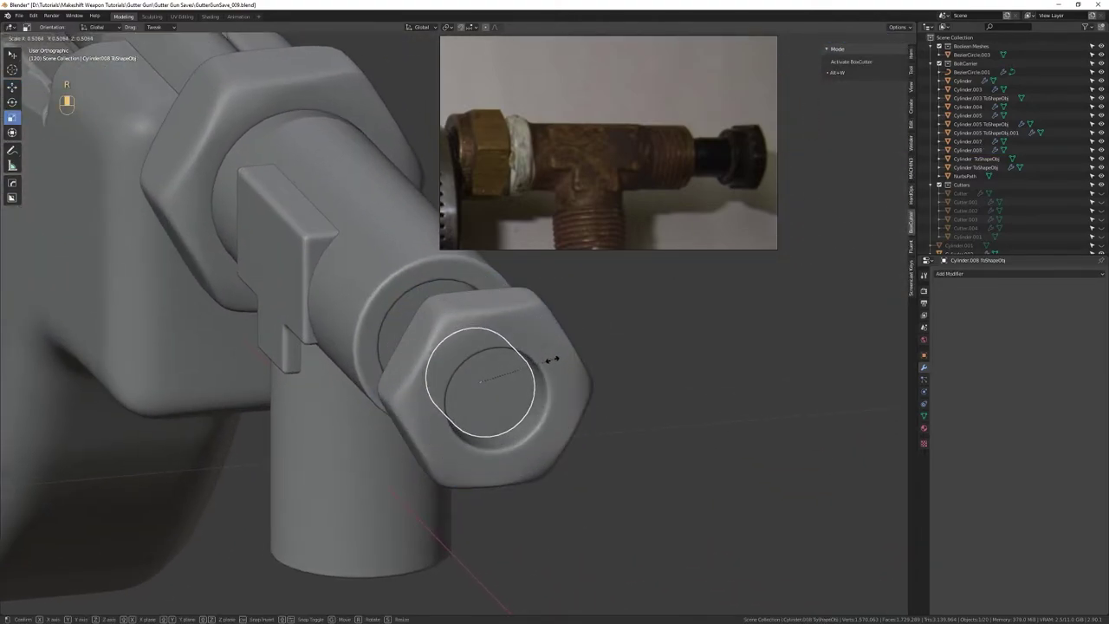
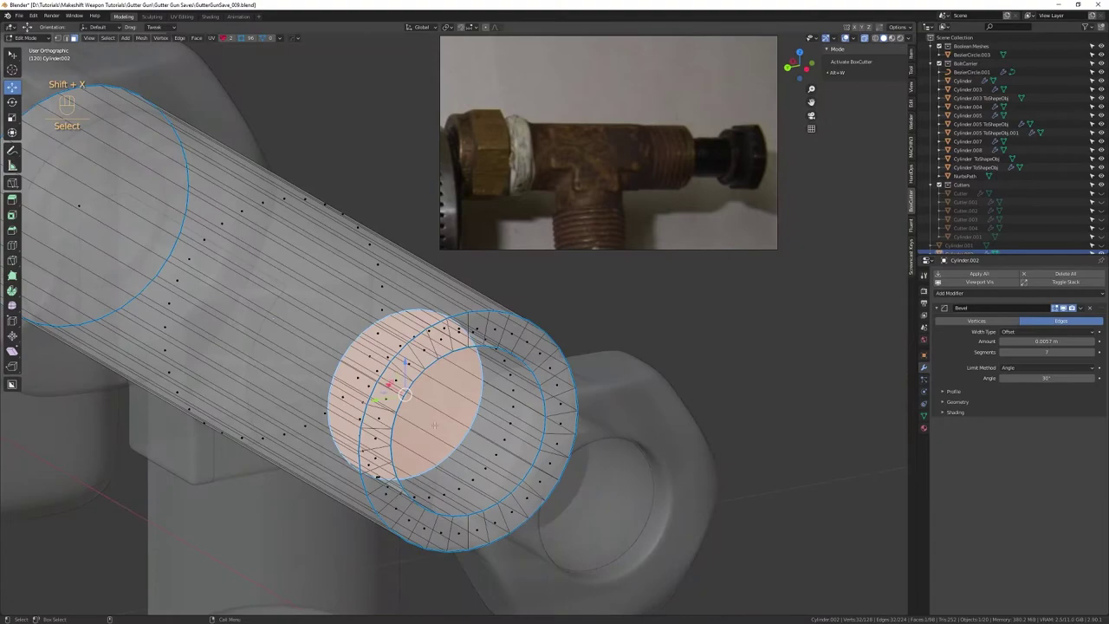
# Grow the selection around the pipe's end faces and resize them around the bore
pyautogui.press('Up')
pyautogui.press('r')
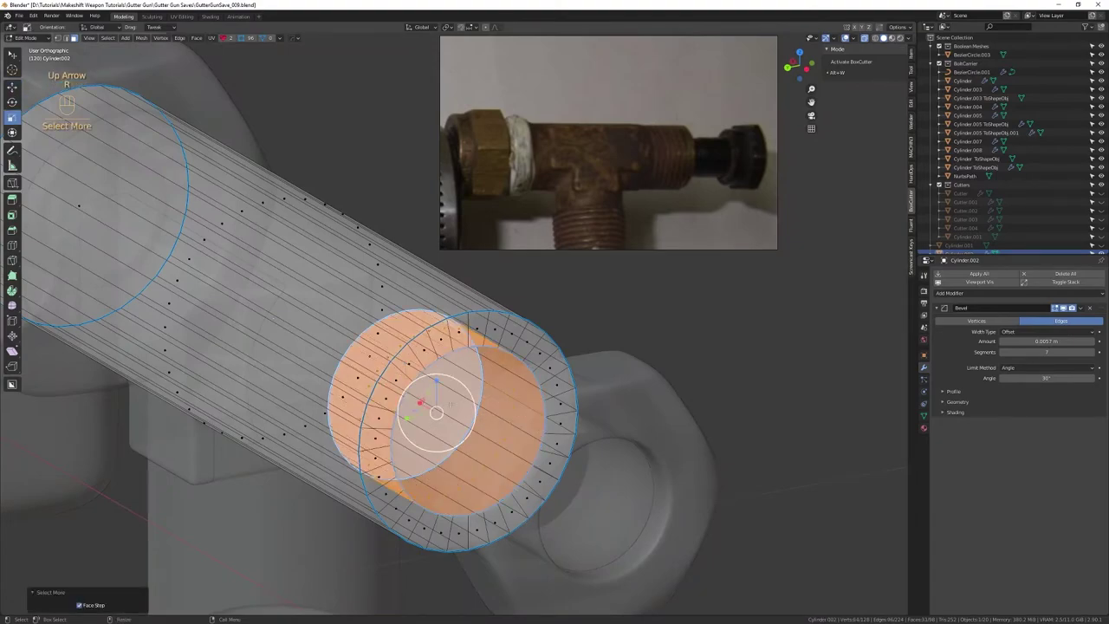
pyautogui.press('shift+x')
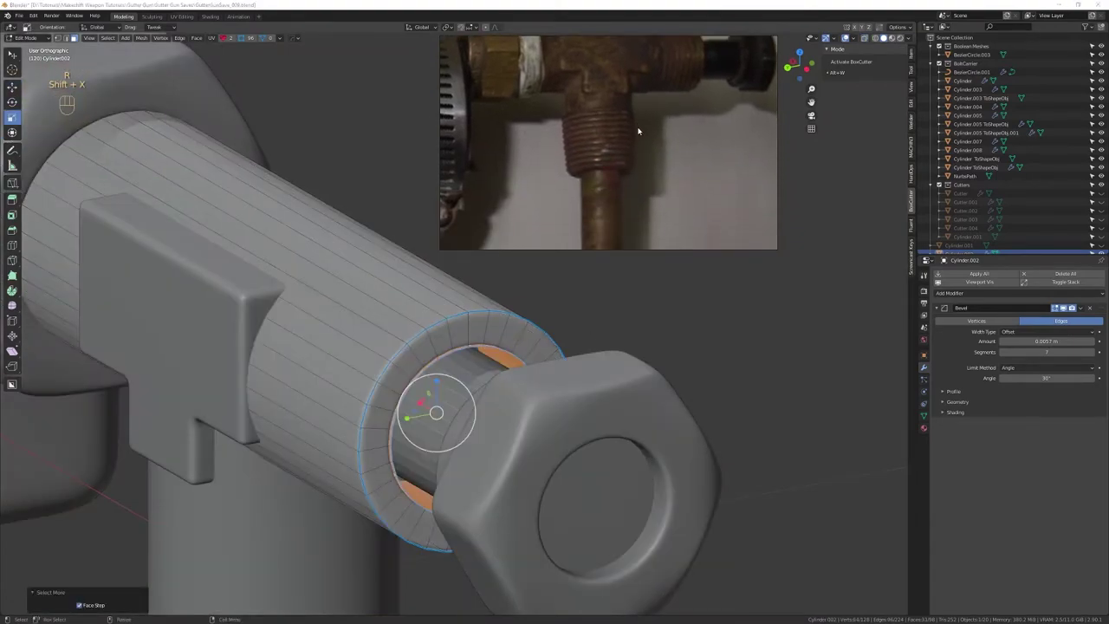
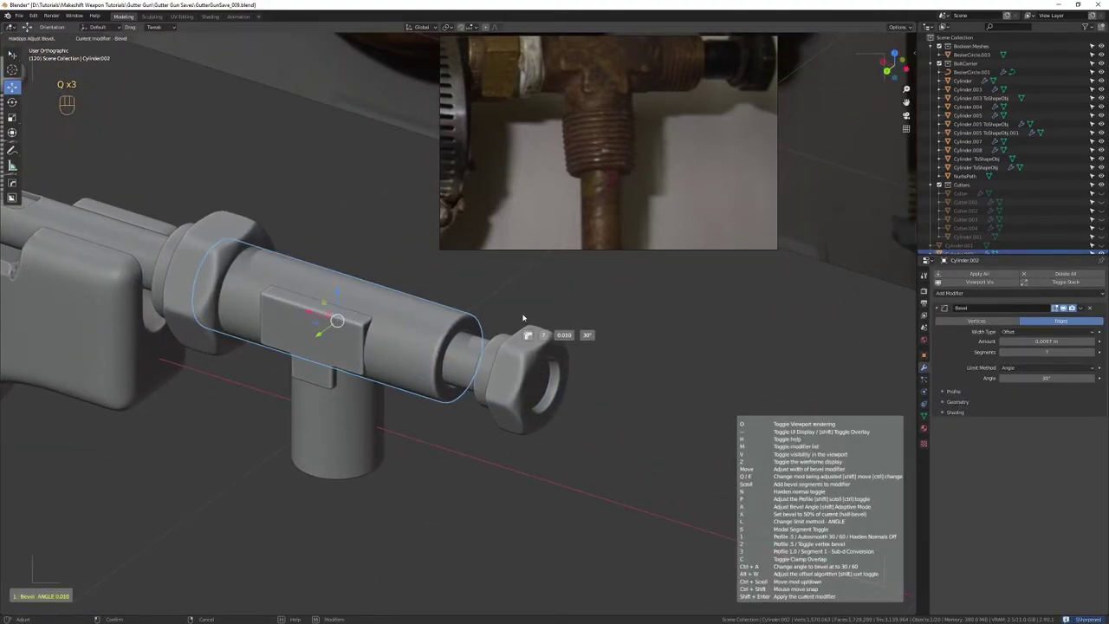
# Sharpen the T-joint stem and nut and add a 30° angle-limited, six-segment bevel modifier
pyautogui.click(361, 445)
pyautogui.press('q')
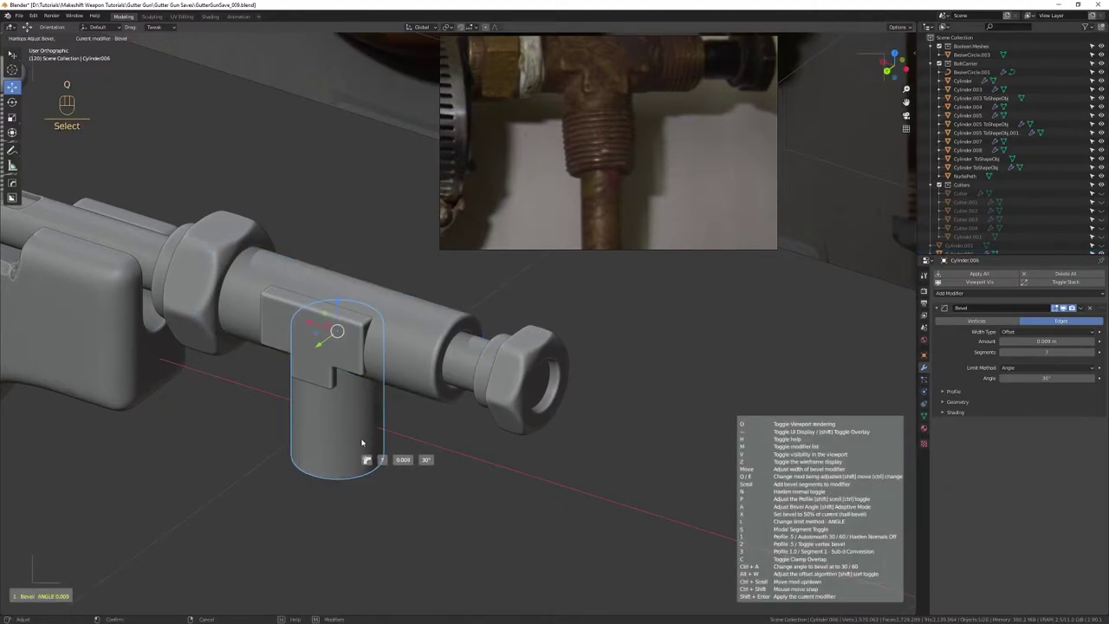
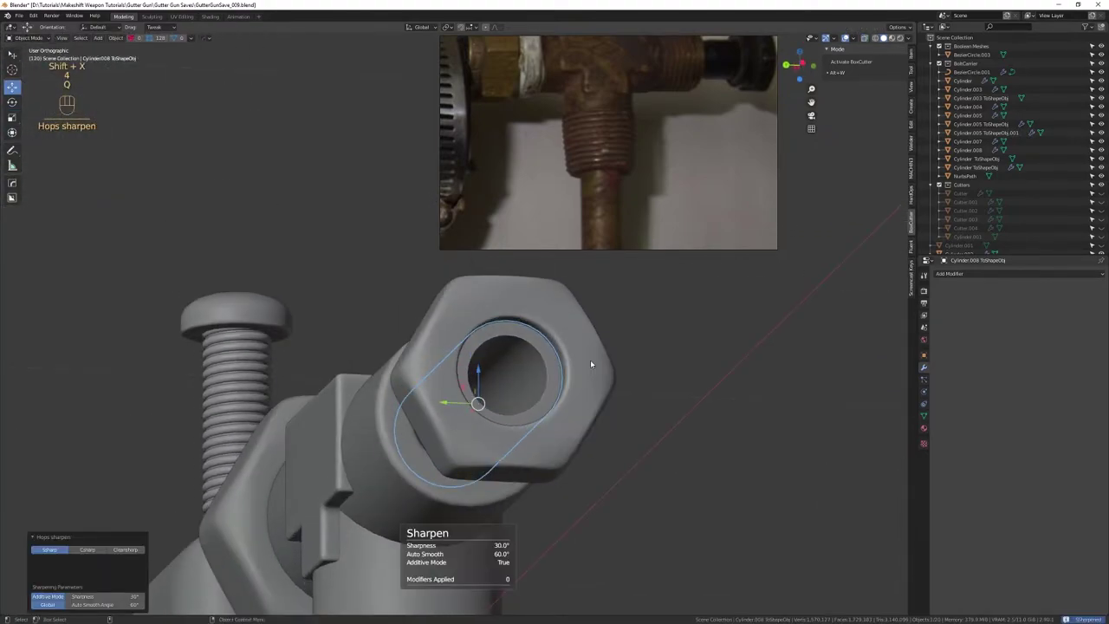
pyautogui.press('q')
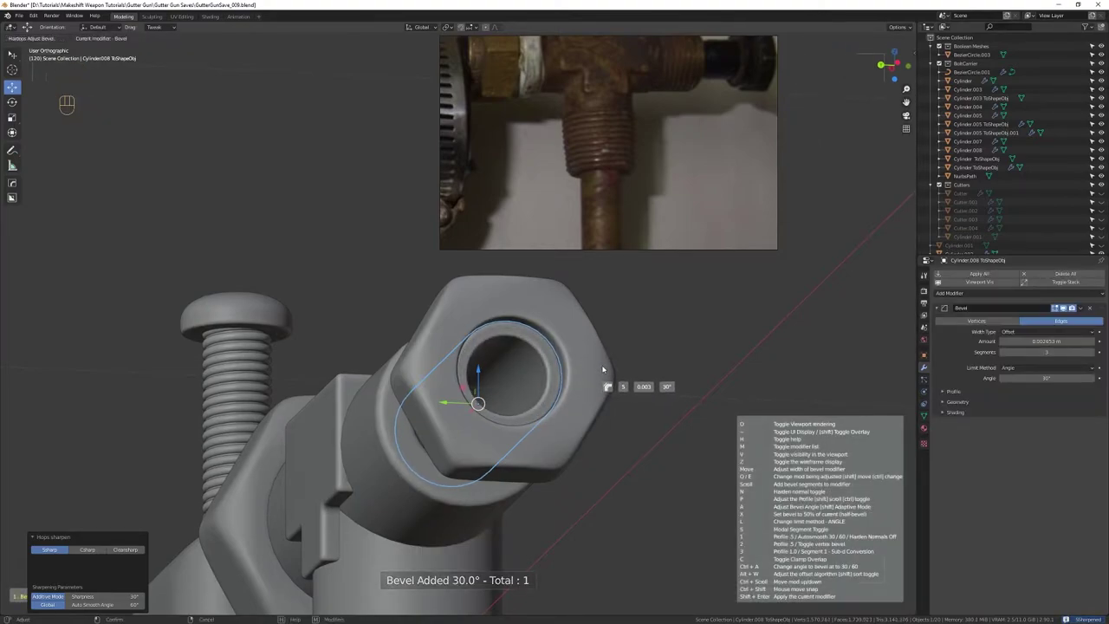
# Zoom out and orbit to view the whole gun assembly
pyautogui.moveTo(569, 493); pyautogui.dragTo(509, 373)
pyautogui.moveTo(497, 400); pyautogui.dragTo(488, 345)
pyautogui.moveTo(487, 340); pyautogui.dragTo(511, 370)
pyautogui.click(588, 480)
pyautogui.moveTo(563, 554); pyautogui.dragTo(560, 458)
pyautogui.moveTo(551, 513); pyautogui.dragTo(517, 421)
pyautogui.moveTo(503, 411); pyautogui.dragTo(364, 447)
pyautogui.rightClick(386, 461)
pyautogui.moveTo(449, 439); pyautogui.dragTo(299, 407)
pyautogui.moveTo(408, 504); pyautogui.dragTo(395, 419)
pyautogui.moveTo(422, 447); pyautogui.dragTo(404, 323)
pyautogui.moveTo(393, 316); pyautogui.dragTo(375, 319)
pyautogui.moveTo(358, 364); pyautogui.dragTo(484, 433)
pyautogui.moveTo(481, 449); pyautogui.dragTo(467, 382)
pyautogui.moveTo(464, 380); pyautogui.dragTo(448, 366)
pyautogui.click(462, 375)
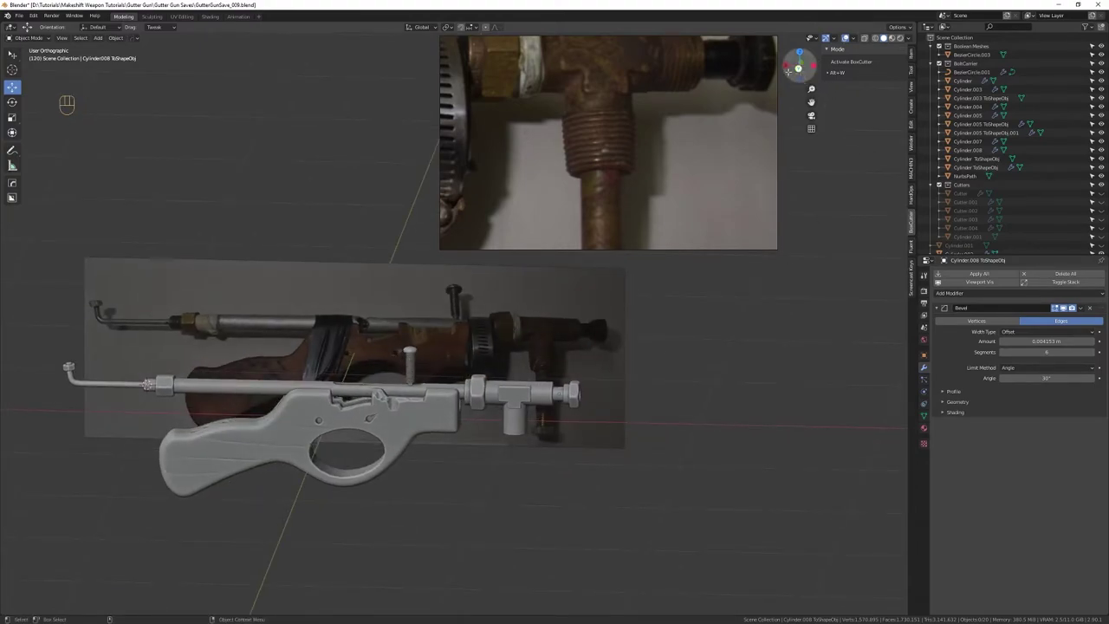
# Select the cylinder and shrink it to fit the T-joint's lower branch
pyautogui.middleClick(848, 37)
pyautogui.rightClick(848, 36)
pyautogui.rightClick(848, 36)
pyautogui.moveTo(606, 395); pyautogui.dragTo(528, 384)
pyautogui.moveTo(530, 413); pyautogui.dragTo(530, 428)
pyautogui.click(538, 343)
pyautogui.moveTo(576, 344); pyautogui.dragTo(529, 370)
pyautogui.press('shift+Tab')
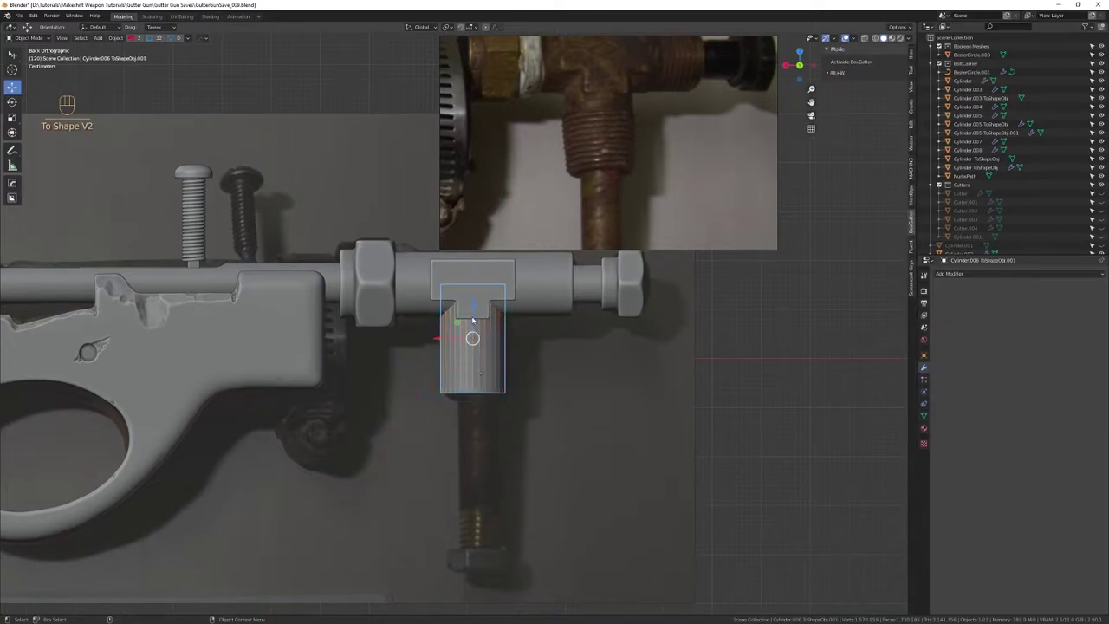
pyautogui.click(849, 36)
pyautogui.press('r')
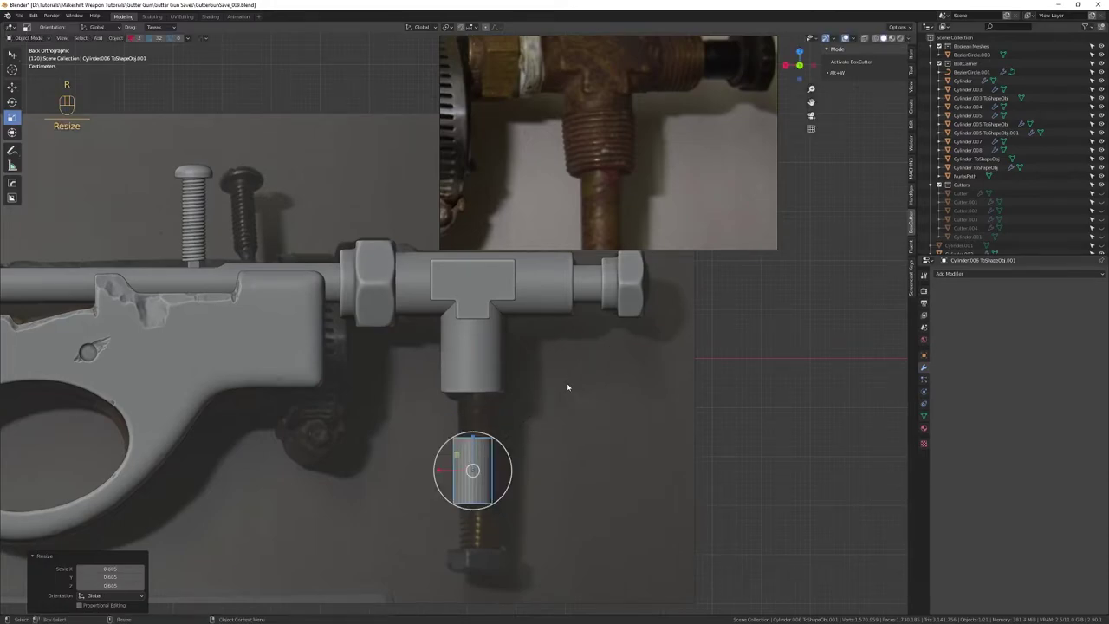
# Stretch the pipe to 2.67 along Z and set its origin to the geometry centre
pyautogui.press('w')
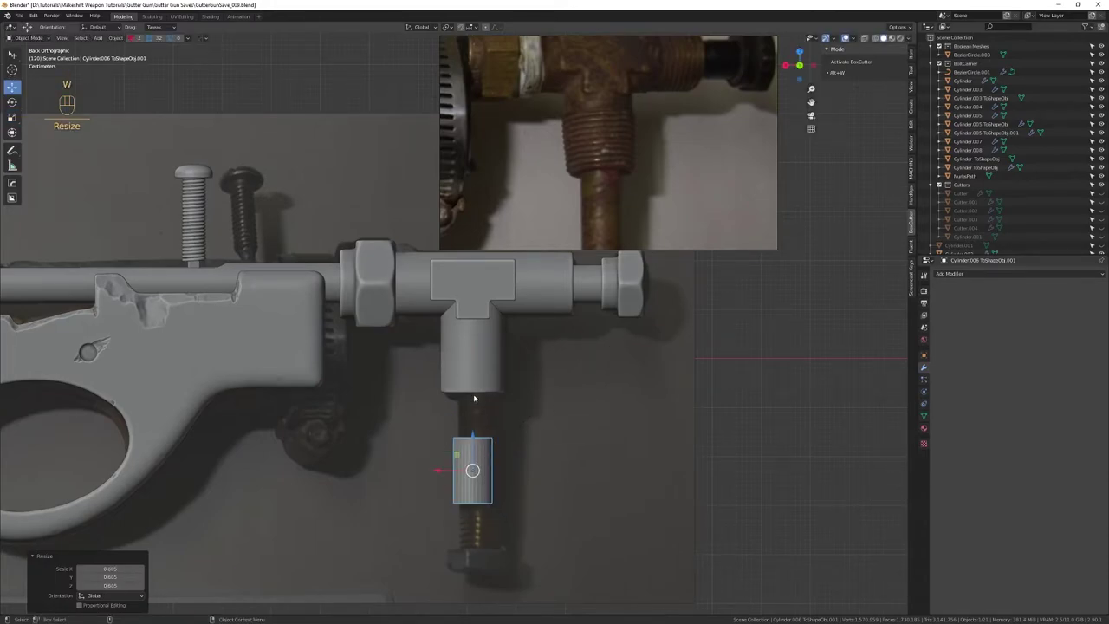
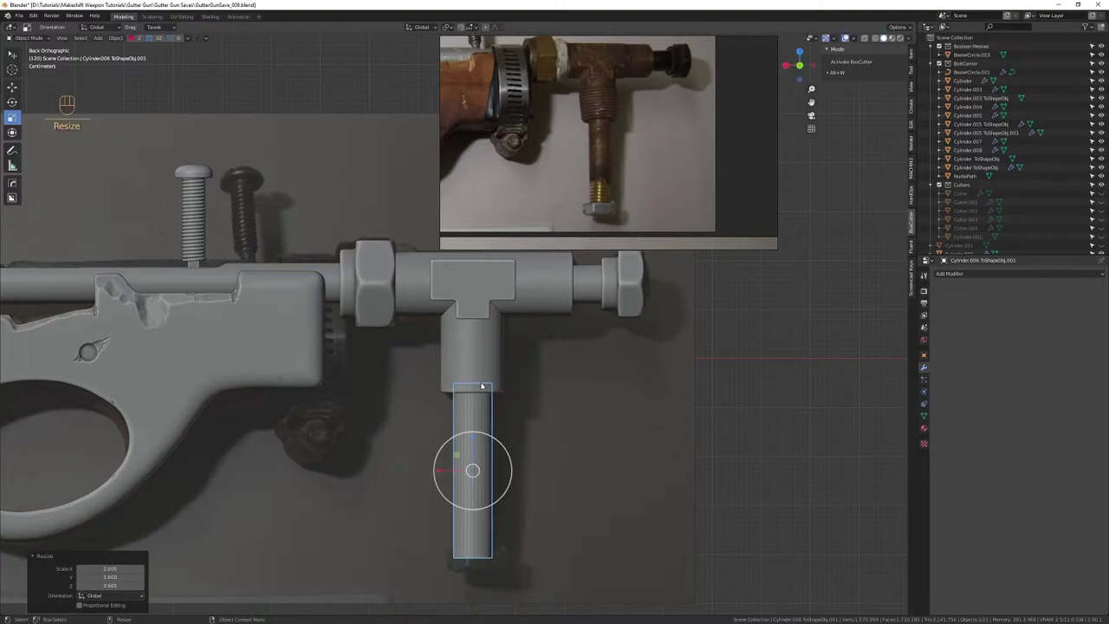
pyautogui.press('w')
pyautogui.moveTo(502, 496); pyautogui.dragTo(532, 450)
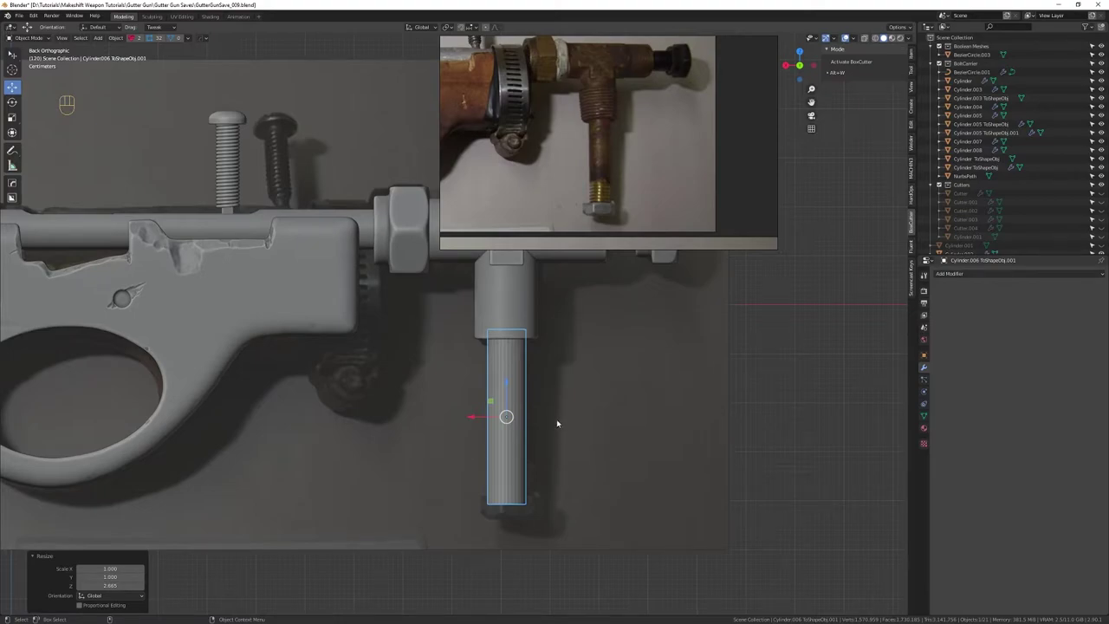
pyautogui.press('shift+Tab')
pyautogui.press('shift+Tab')
pyautogui.moveTo(628, 310); pyautogui.dragTo(628, 380)
pyautogui.click(646, 322)
pyautogui.press('shift+Tab')
pyautogui.press('shift+Tab')
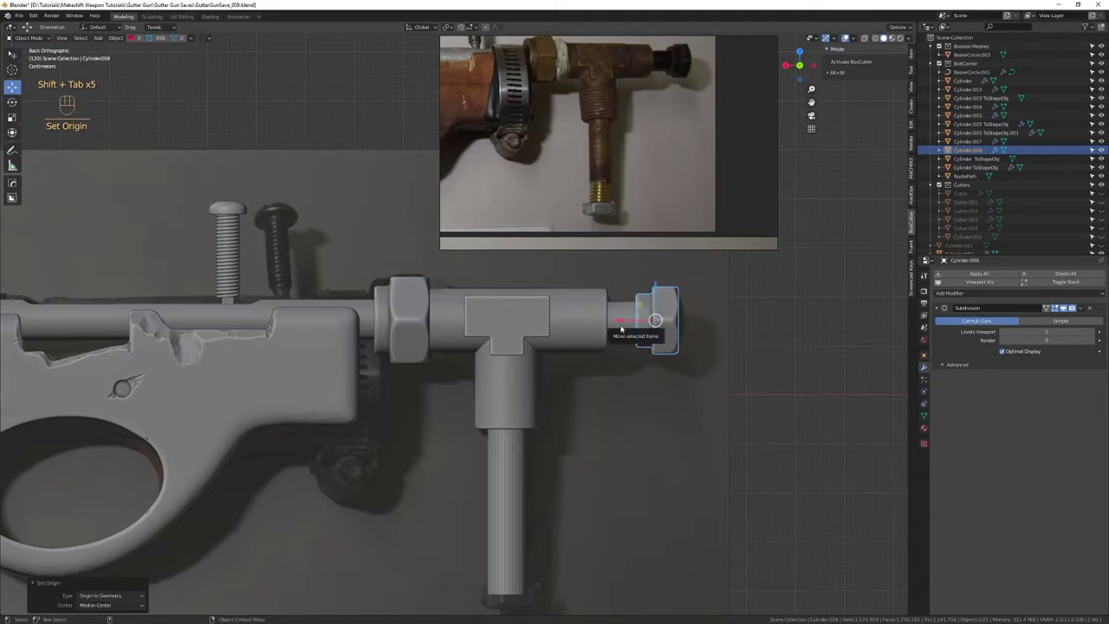
# Apply all transforms to the hanging pipe from the favourites menu
pyautogui.click(419, 329)
pyautogui.press('shift+Tab')
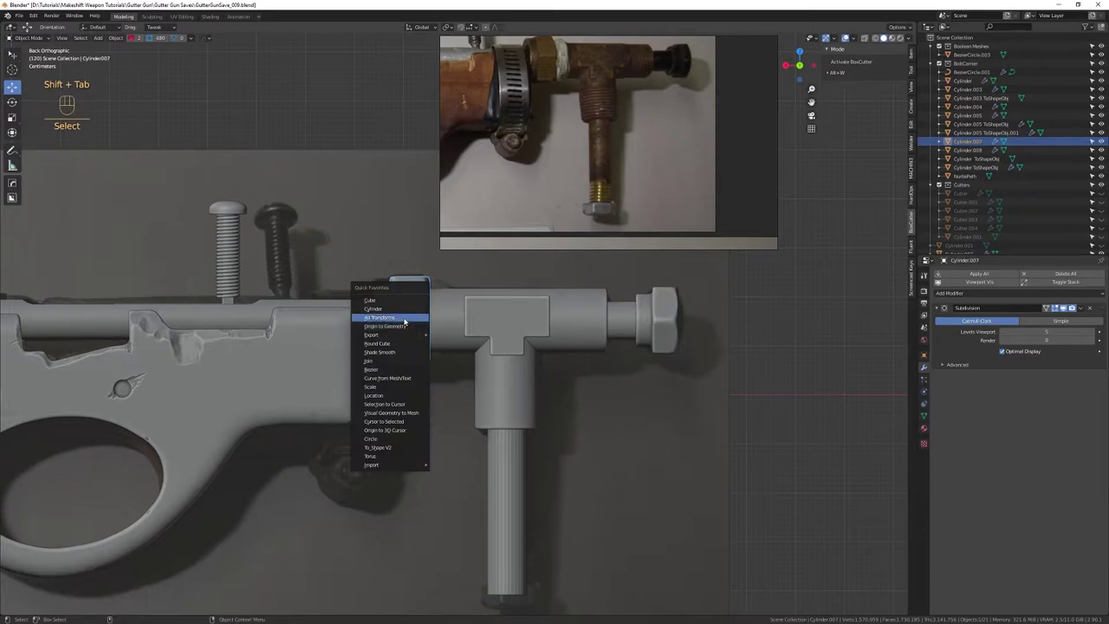
pyautogui.press('shift+Tab')
pyautogui.moveTo(570, 503); pyautogui.dragTo(558, 421)
pyautogui.moveTo(554, 448); pyautogui.dragTo(536, 392)
pyautogui.moveTo(523, 384); pyautogui.dragTo(551, 404)
pyautogui.click(510, 442)
pyautogui.moveTo(505, 418); pyautogui.dragTo(480, 418)
pyautogui.moveTo(361, 412); pyautogui.dragTo(608, 425)
pyautogui.middleClick(514, 445)
pyautogui.moveTo(510, 435); pyautogui.dragTo(481, 410)
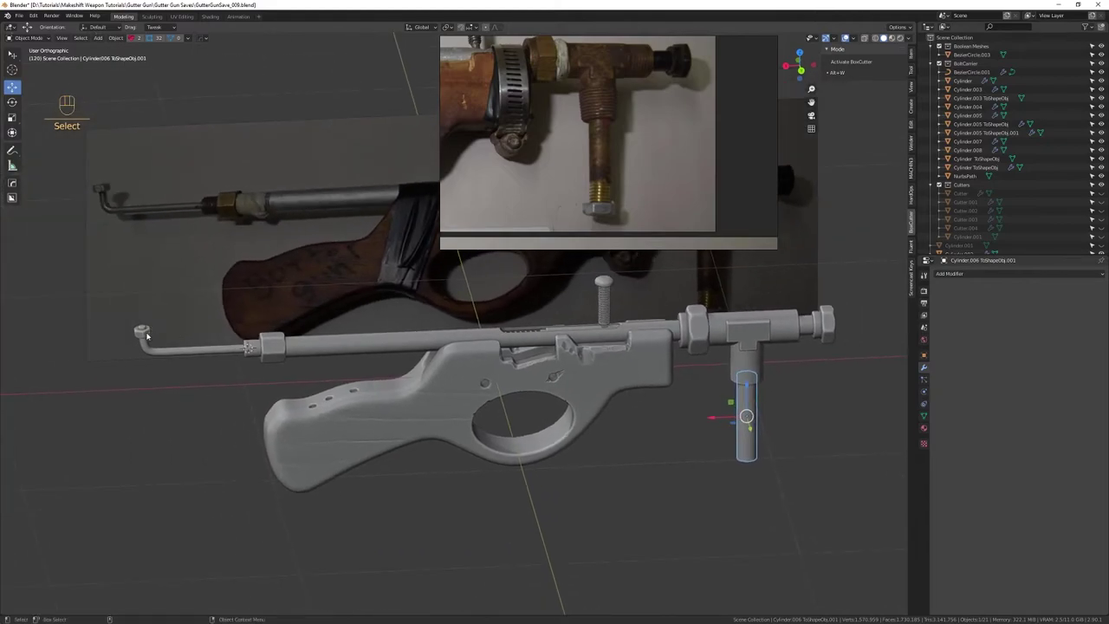
# Duplicate the small end cap and move it about 2.46 m along X to the vertical pipe's bottom
pyautogui.click(150, 336)
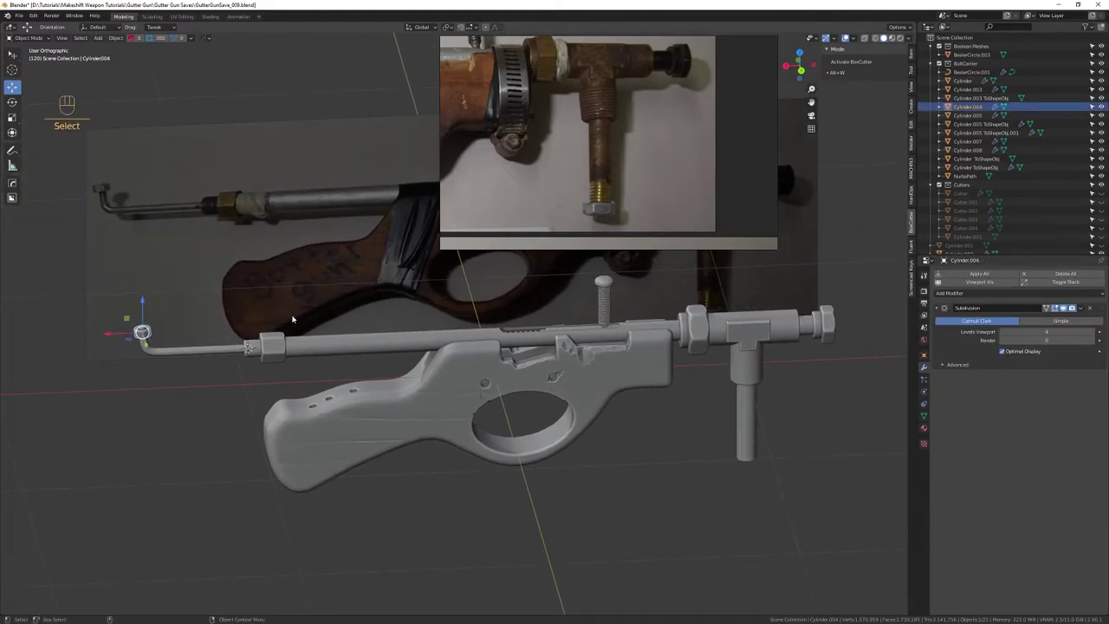
pyautogui.press('ctrl+d')
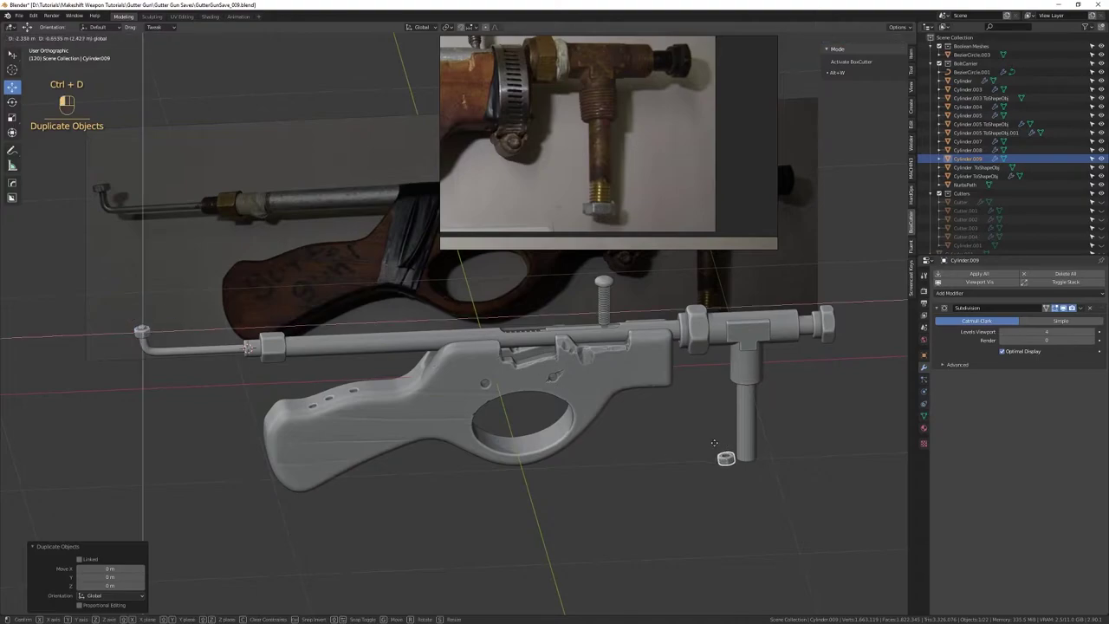
pyautogui.click(735, 451)
pyautogui.press('f')
pyautogui.click(706, 446)
pyautogui.moveTo(666, 446); pyautogui.dragTo(656, 399)
pyautogui.moveTo(651, 405); pyautogui.dragTo(620, 352)
pyautogui.moveTo(624, 378); pyautogui.dragTo(649, 480)
pyautogui.moveTo(649, 476); pyautogui.dragTo(616, 398)
pyautogui.moveTo(613, 408); pyautogui.dragTo(619, 350)
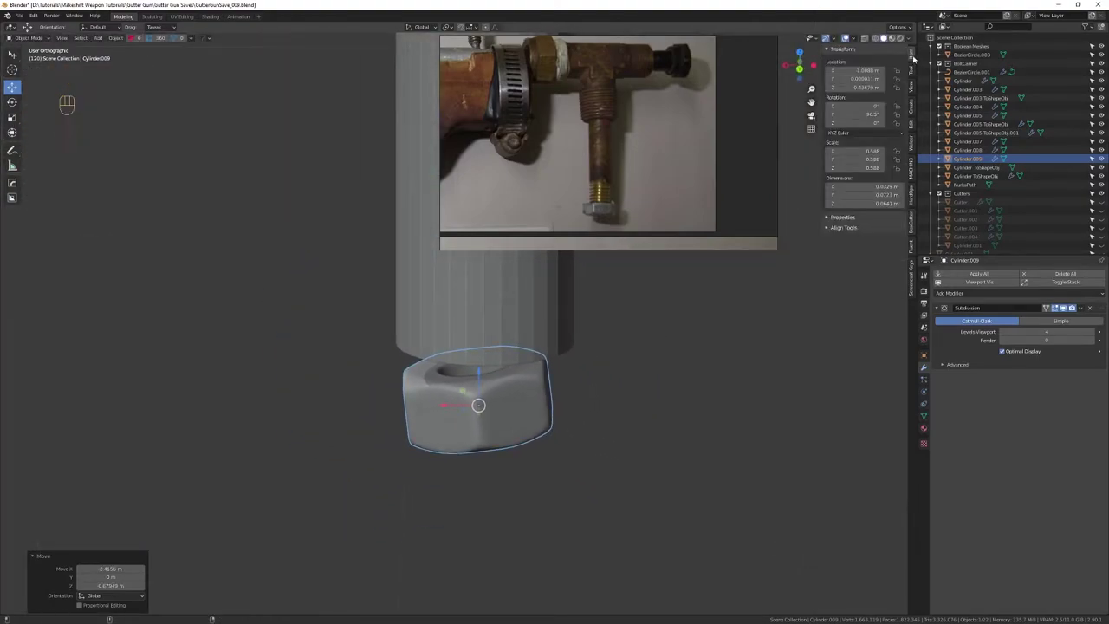
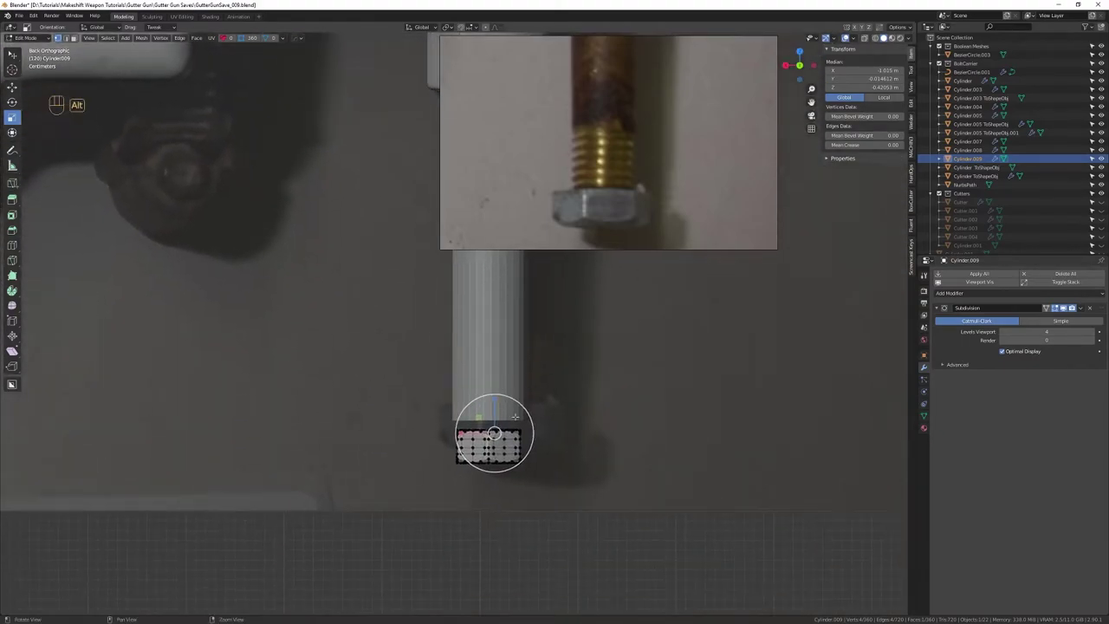
# Turn the copied cap 90° about Y and scale it to roughly 1.18 at the pipe's lower end
pyautogui.press('4')
pyautogui.press('ctrl+z')
pyautogui.press('r')
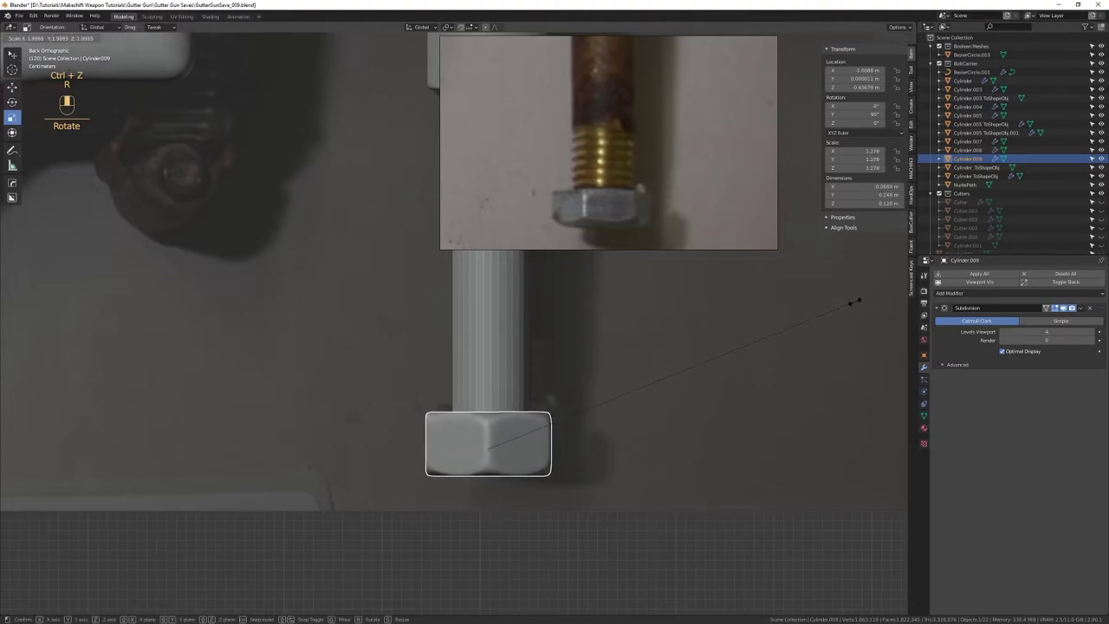
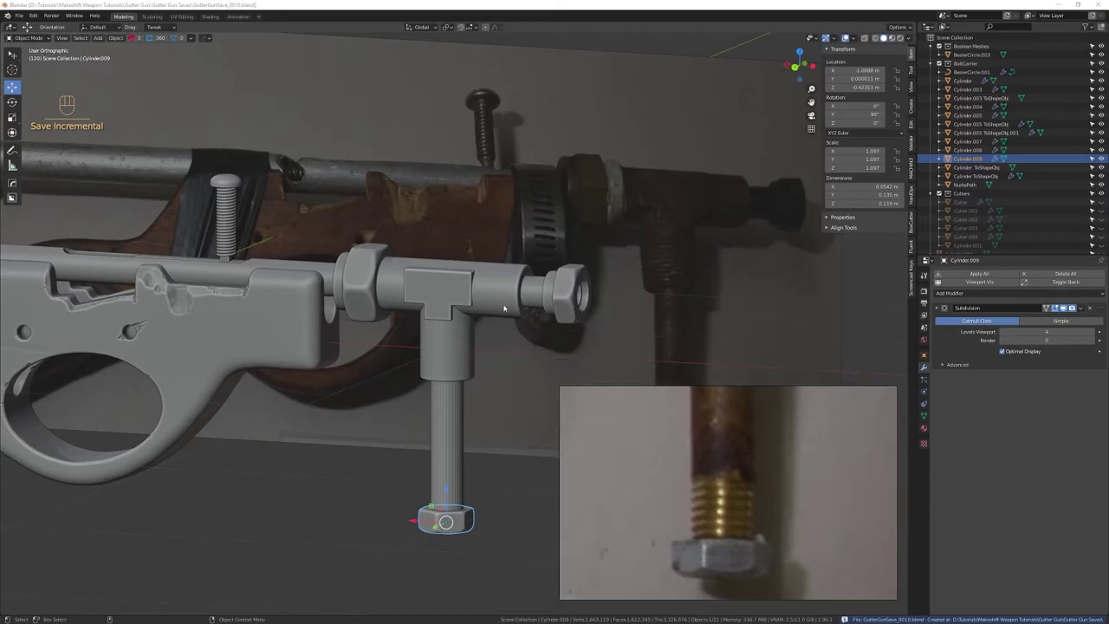
# Place a Bezier circle ring on the pipe right of the T-joint, orbiting to position it
pyautogui.moveTo(494, 319); pyautogui.dragTo(522, 335)
pyautogui.moveTo(507, 397); pyautogui.dragTo(488, 319)
pyautogui.moveTo(476, 355); pyautogui.dragTo(454, 301)
pyautogui.moveTo(460, 308); pyautogui.dragTo(442, 312)
pyautogui.middleClick(450, 303)
pyautogui.moveTo(444, 331); pyautogui.dragTo(455, 345)
pyautogui.moveTo(463, 348); pyautogui.dragTo(464, 377)
pyautogui.moveTo(467, 357); pyautogui.dragTo(459, 358)
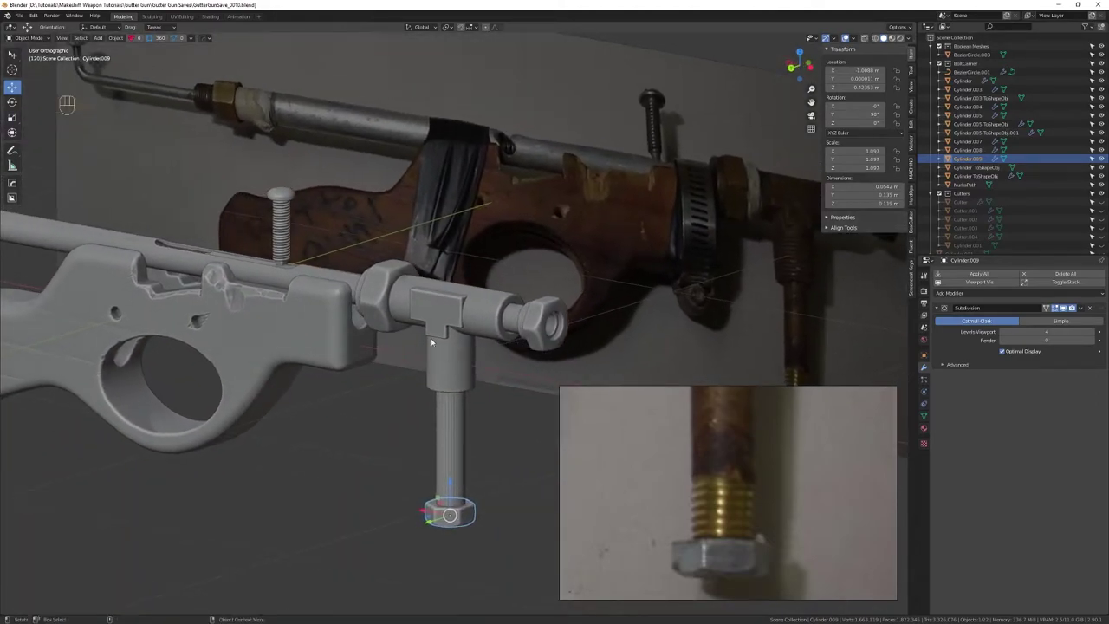
pyautogui.moveTo(422, 375); pyautogui.dragTo(449, 369)
pyautogui.middleClick(431, 368)
pyautogui.rightClick(417, 378)
pyautogui.rightClick(411, 388)
pyautogui.moveTo(415, 382); pyautogui.dragTo(440, 387)
pyautogui.moveTo(438, 379); pyautogui.dragTo(436, 349)
pyautogui.rightClick(434, 364)
pyautogui.click(451, 360)
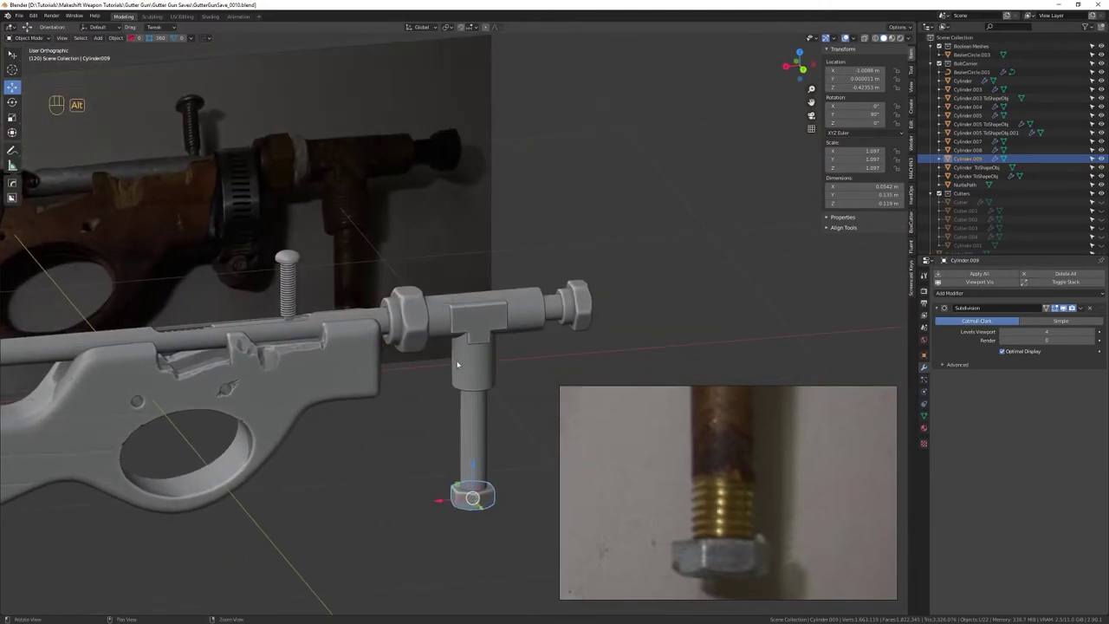
pyautogui.middleClick(458, 364)
pyautogui.rightClick(443, 379)
pyautogui.click(458, 382)
pyautogui.click(443, 427)
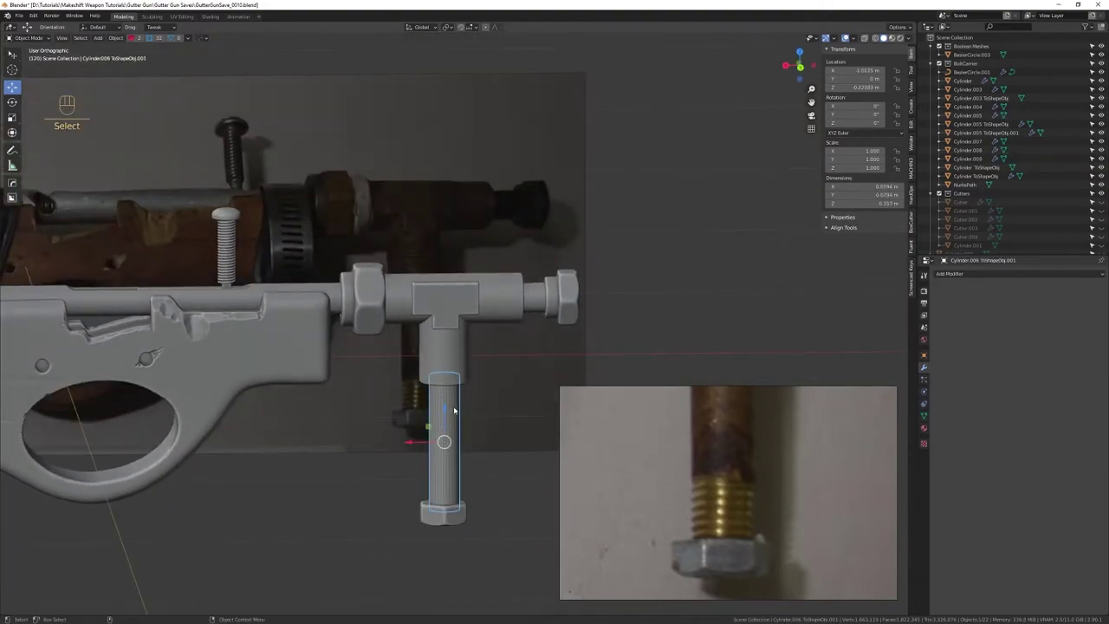
# Adjust the ring through the Q menu and save the file
pyautogui.press('q')
pyautogui.moveTo(481, 393); pyautogui.dragTo(447, 404)
pyautogui.rightClick(439, 396)
pyautogui.moveTo(428, 398); pyautogui.dragTo(472, 393)
pyautogui.press('ctrl+s')
pyautogui.moveTo(473, 360); pyautogui.dragTo(410, 390)
pyautogui.moveTo(412, 384); pyautogui.dragTo(418, 355)
pyautogui.moveTo(417, 355); pyautogui.dragTo(419, 364)
pyautogui.moveTo(413, 366); pyautogui.dragTo(492, 357)
# Add a Screw modifier to the ring and set its iterations and screw height for several turns
pyautogui.click(812, 131)
pyautogui.moveTo(442, 401); pyautogui.dragTo(466, 388)
pyautogui.click(517, 475)
pyautogui.moveTo(511, 482); pyautogui.dragTo(446, 451)
pyautogui.rightClick(442, 452)
pyautogui.click(442, 474)
pyautogui.click(423, 471)
pyautogui.moveTo(432, 456); pyautogui.dragTo(467, 394)
pyautogui.moveTo(464, 402); pyautogui.dragTo(450, 484)
pyautogui.moveTo(416, 447); pyautogui.dragTo(418, 449)
pyautogui.moveTo(439, 468); pyautogui.dragTo(439, 445)
pyautogui.moveTo(451, 437); pyautogui.dragTo(446, 388)
pyautogui.rightClick(446, 401)
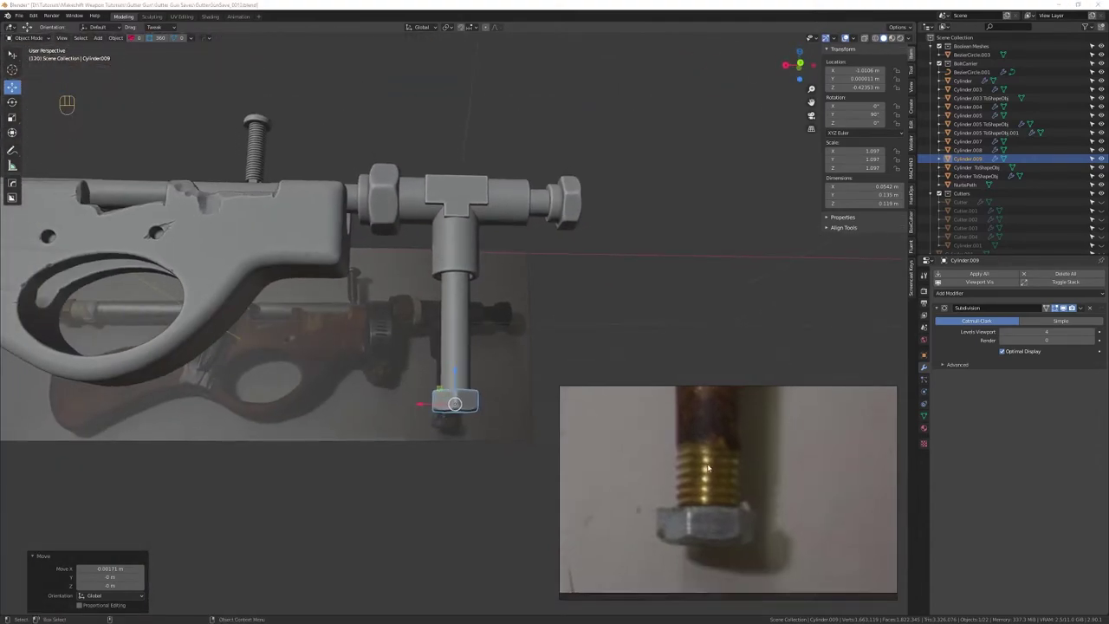
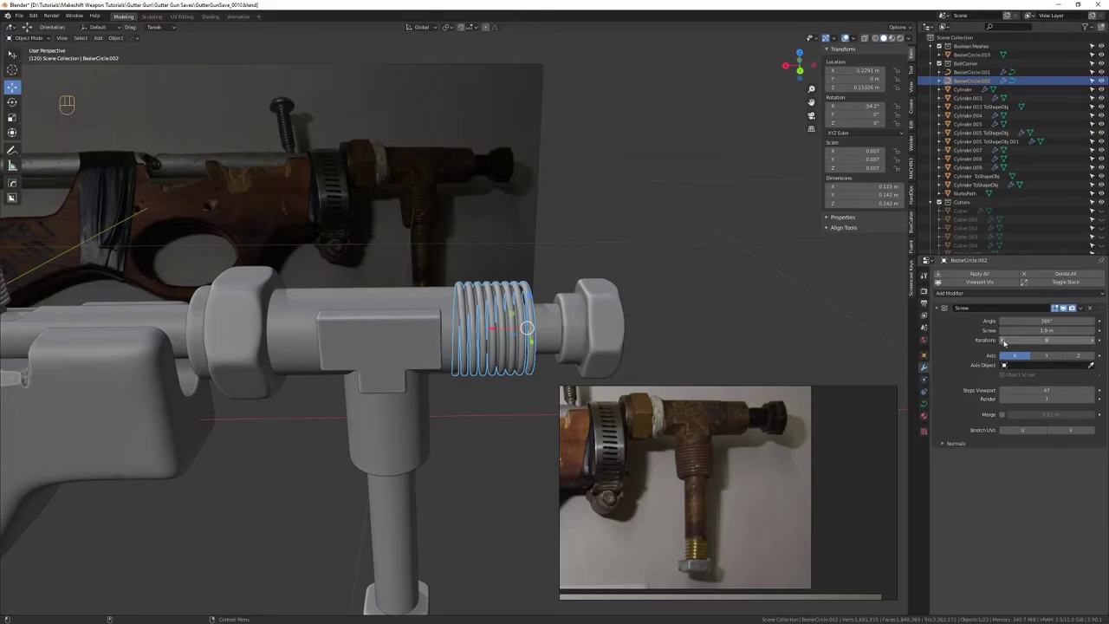
# Duplicate the Bezier thread ring with its Screw modifier and move it down to the bottom hex nut
pyautogui.click(1008, 343)
pyautogui.middleClick(500, 265)
pyautogui.moveTo(531, 249); pyautogui.dragTo(533, 275)
pyautogui.moveTo(540, 285); pyautogui.dragTo(552, 332)
pyautogui.moveTo(554, 318); pyautogui.dragTo(554, 259)
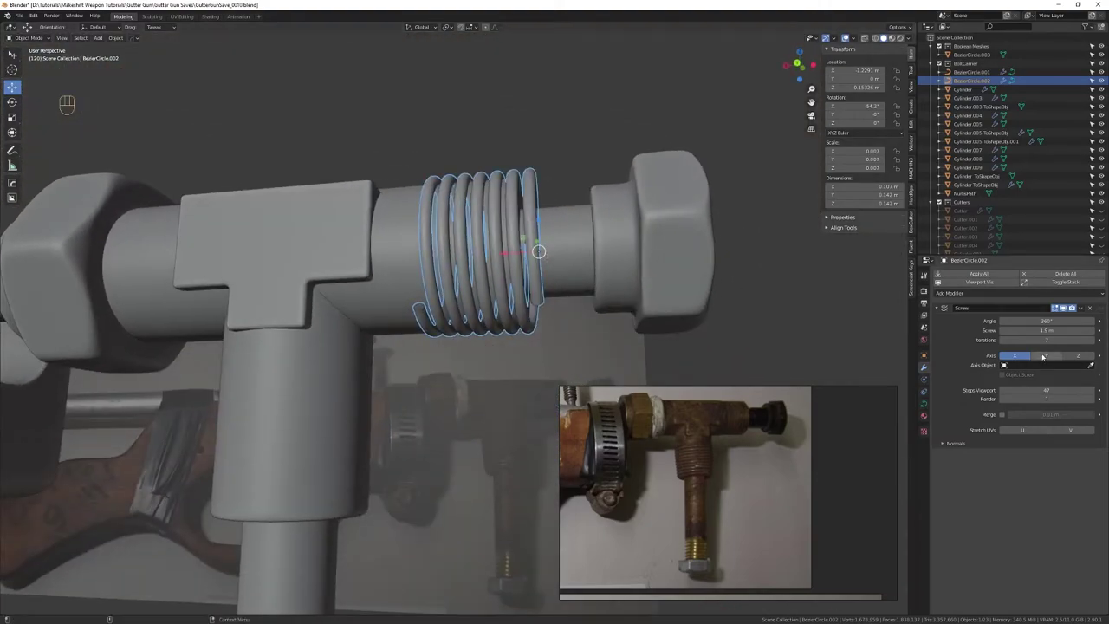
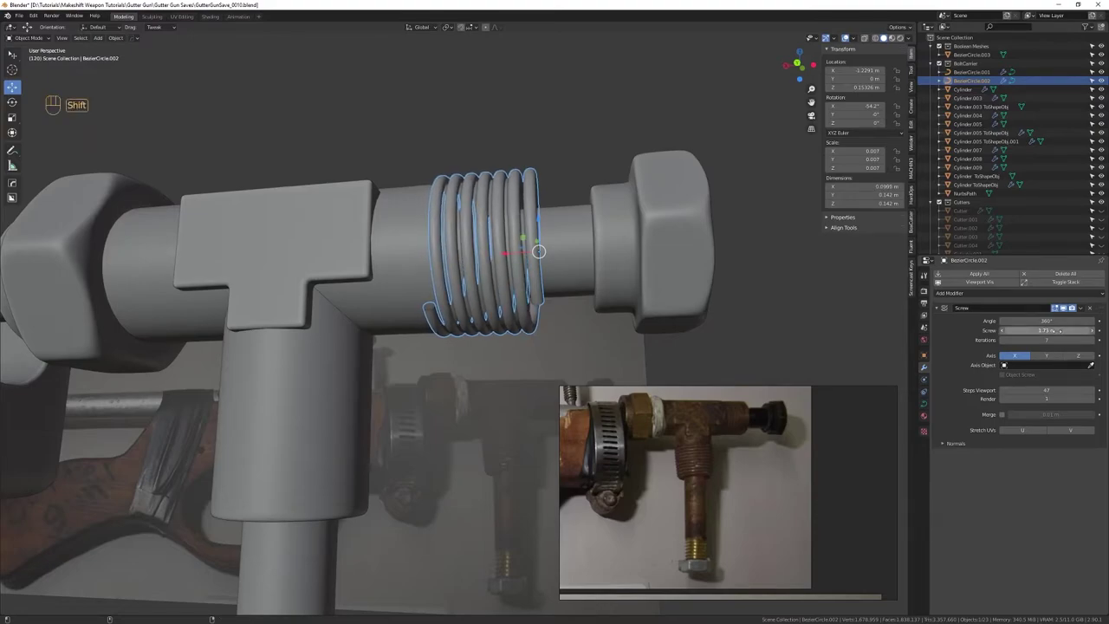
# Position the new coil just above the nut with 10 screw iterations and enter Edit Mode on it
pyautogui.moveTo(537, 208); pyautogui.dragTo(517, 228)
pyautogui.moveTo(415, 293); pyautogui.dragTo(490, 267)
pyautogui.moveTo(493, 277); pyautogui.dragTo(490, 327)
pyautogui.click(486, 333)
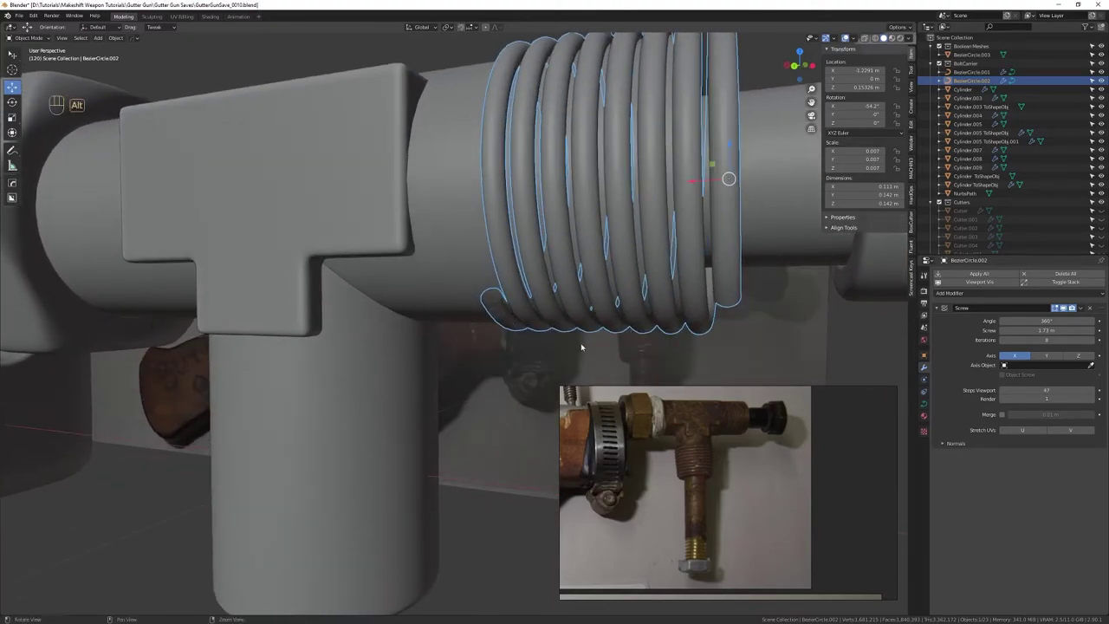
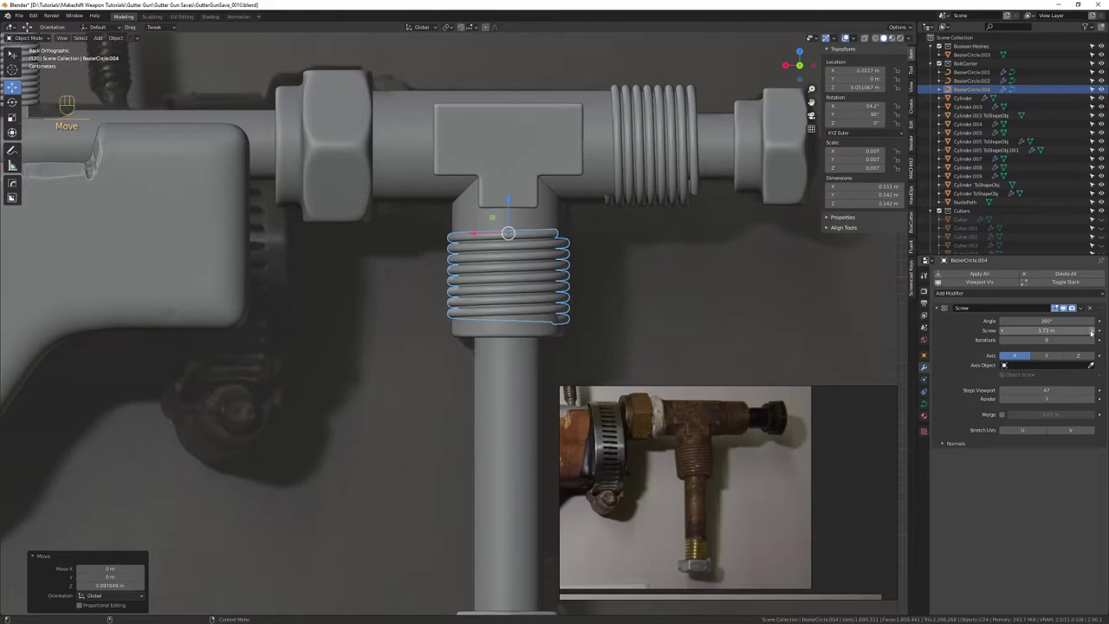
pyautogui.middleClick(1096, 341)
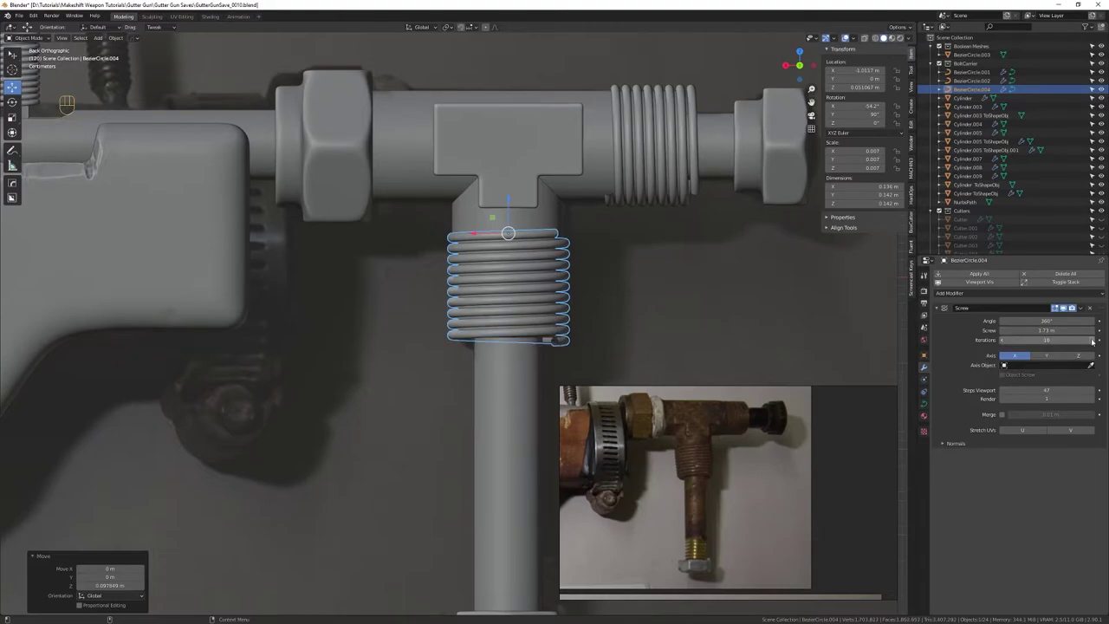
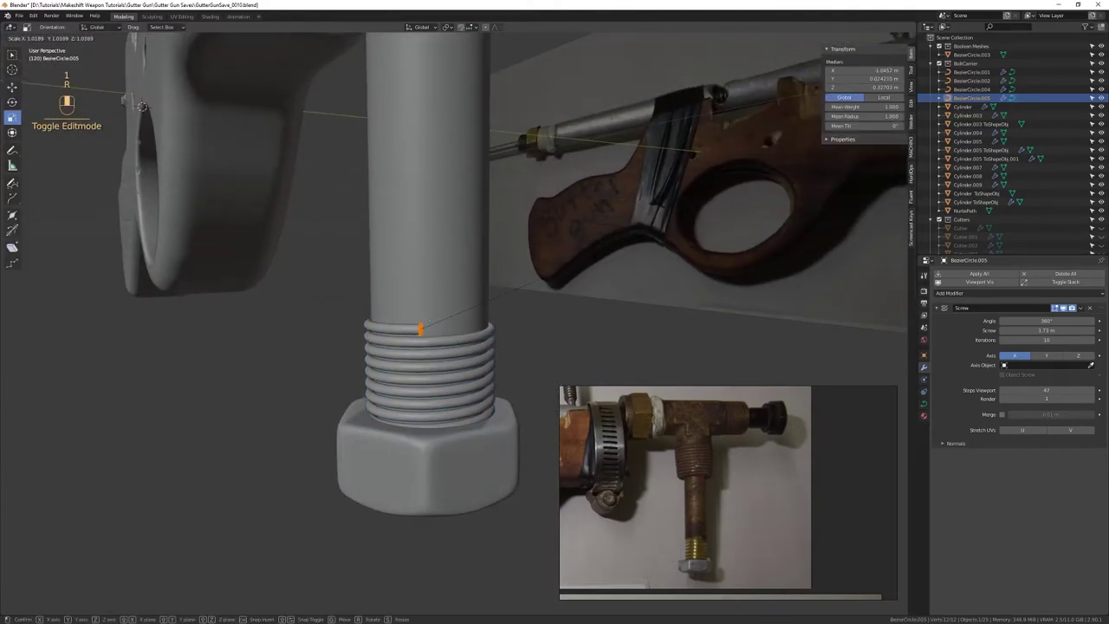
# Leave Edit Mode on the new ring, select it and save the blend file
pyautogui.press('4')
pyautogui.moveTo(477, 368); pyautogui.dragTo(483, 318)
pyautogui.moveTo(477, 323); pyautogui.dragTo(449, 341)
pyautogui.moveTo(455, 343); pyautogui.dragTo(452, 378)
pyautogui.moveTo(449, 373); pyautogui.dragTo(427, 475)
pyautogui.moveTo(425, 468); pyautogui.dragTo(418, 366)
pyautogui.moveTo(422, 383); pyautogui.dragTo(437, 348)
pyautogui.click(446, 335)
pyautogui.press('ctrl+s')
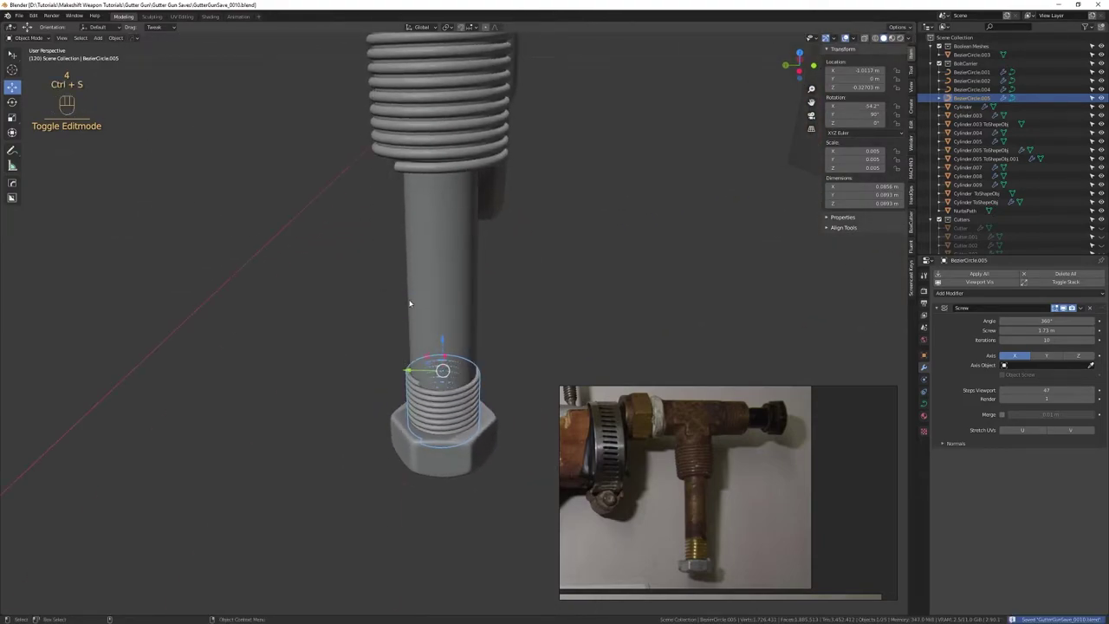
# Select all three Bezier thread rings around the T-joint together
pyautogui.moveTo(451, 305); pyautogui.dragTo(500, 292)
pyautogui.moveTo(504, 290); pyautogui.dragTo(487, 449)
pyautogui.moveTo(453, 321); pyautogui.dragTo(498, 320)
pyautogui.moveTo(497, 318); pyautogui.dragTo(442, 364)
pyautogui.moveTo(446, 352); pyautogui.dragTo(460, 297)
pyautogui.click(457, 302)
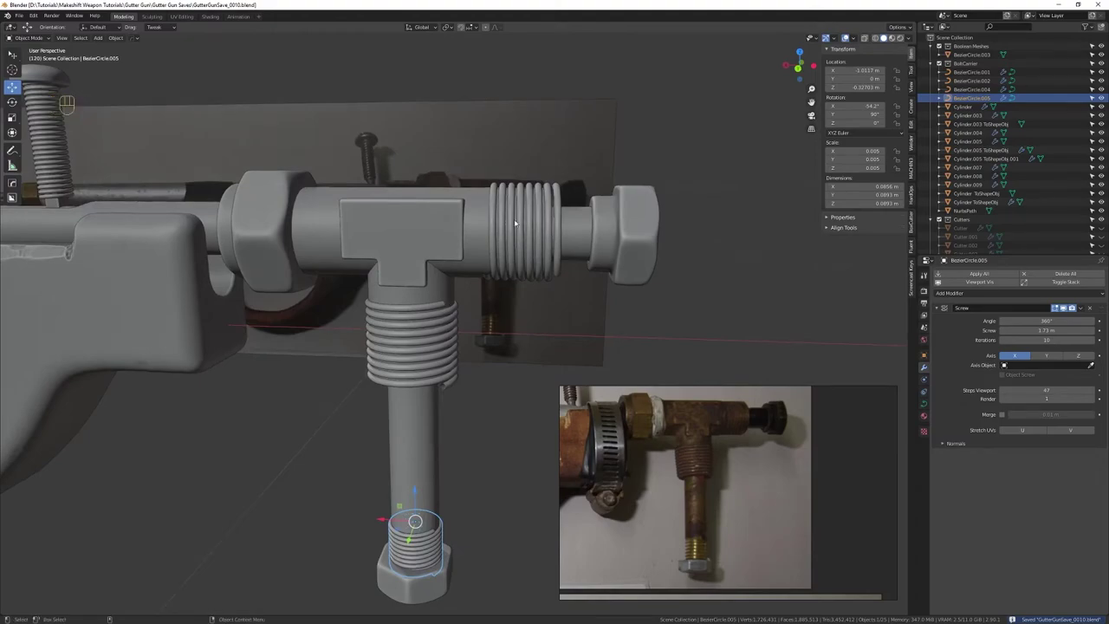
pyautogui.moveTo(520, 224); pyautogui.dragTo(467, 325)
pyautogui.moveTo(470, 346); pyautogui.dragTo(486, 407)
pyautogui.click(489, 381)
pyautogui.moveTo(352, 494); pyautogui.dragTo(432, 383)
pyautogui.moveTo(426, 398); pyautogui.dragTo(429, 338)
pyautogui.click(413, 361)
# Convert the three selected rings to meshes via Quick Favourites, applying their Screw modifiers
pyautogui.moveTo(358, 520); pyautogui.dragTo(443, 357)
pyautogui.rightClick(442, 357)
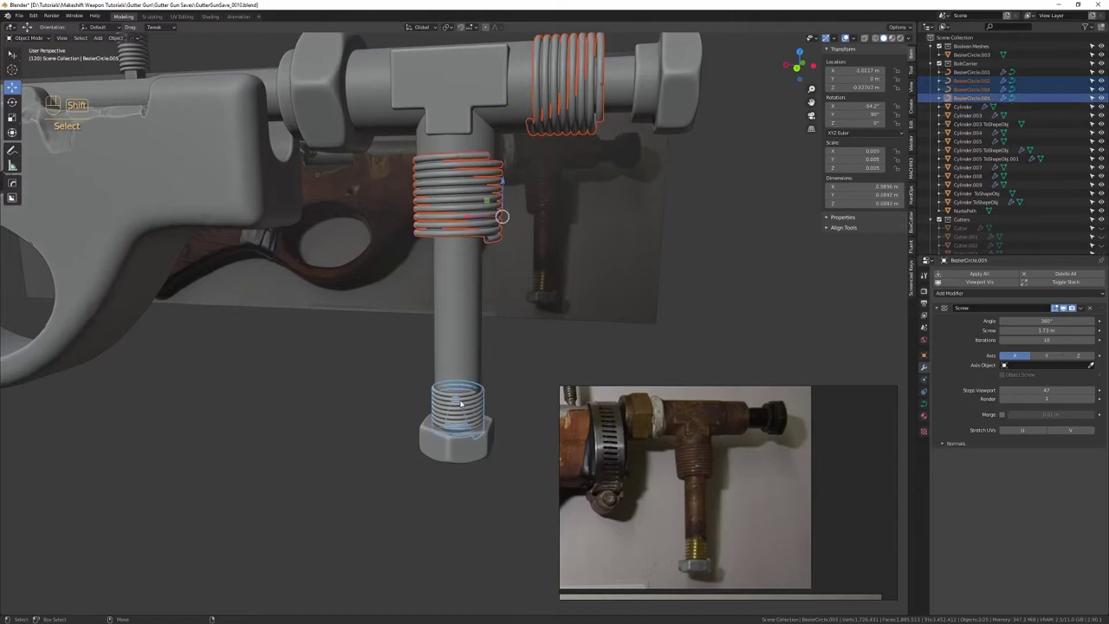
pyautogui.press('q')
pyautogui.press('shift+Tab')
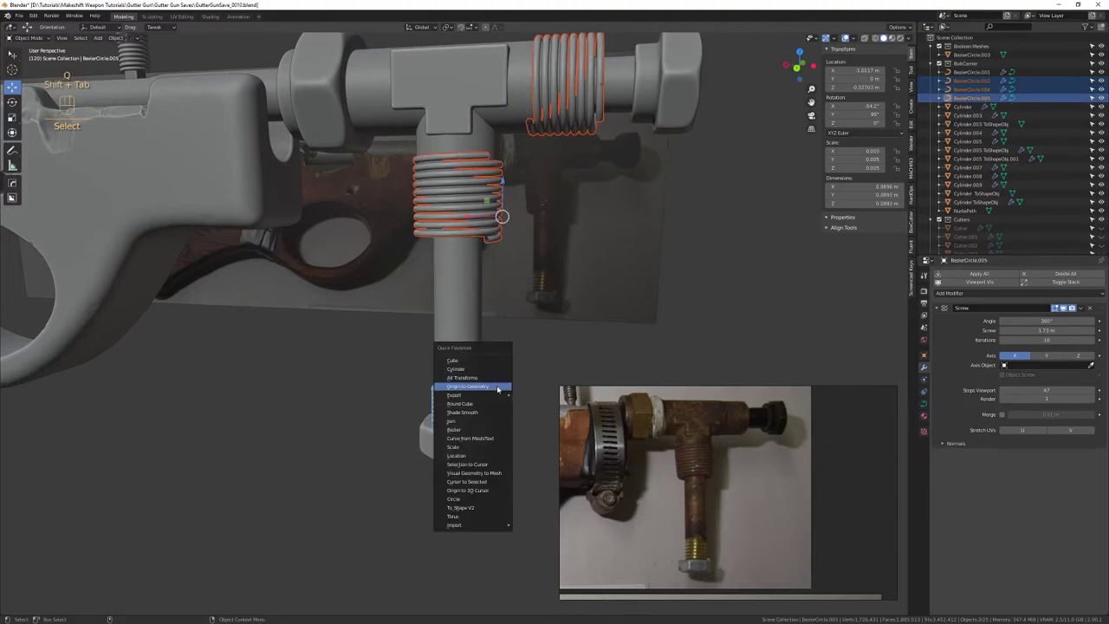
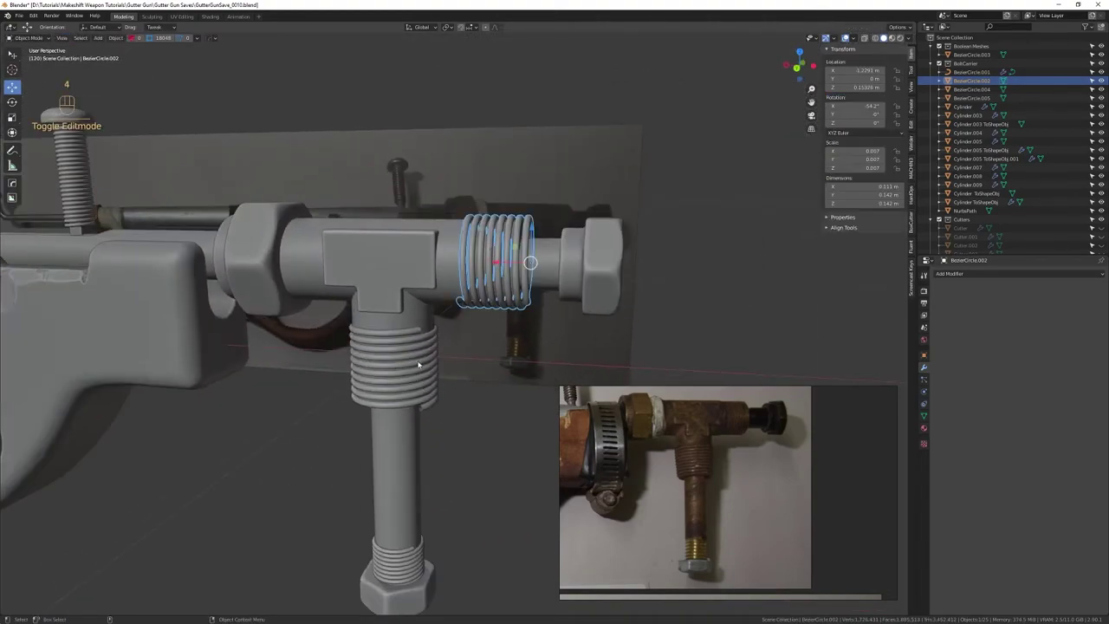
# Edit the three ring meshes together, select all geometry and Recalculate Outside normals
pyautogui.click(422, 341)
pyautogui.moveTo(403, 555); pyautogui.dragTo(434, 455)
pyautogui.moveTo(434, 407); pyautogui.dragTo(480, 386)
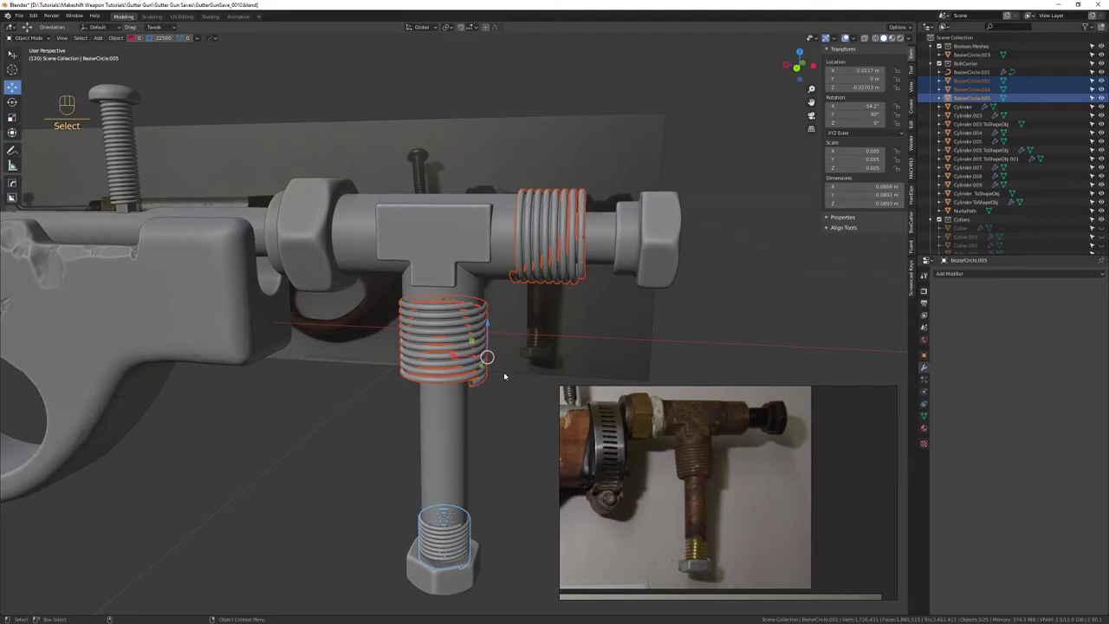
pyautogui.press('3')
pyautogui.press('ctrl+a')
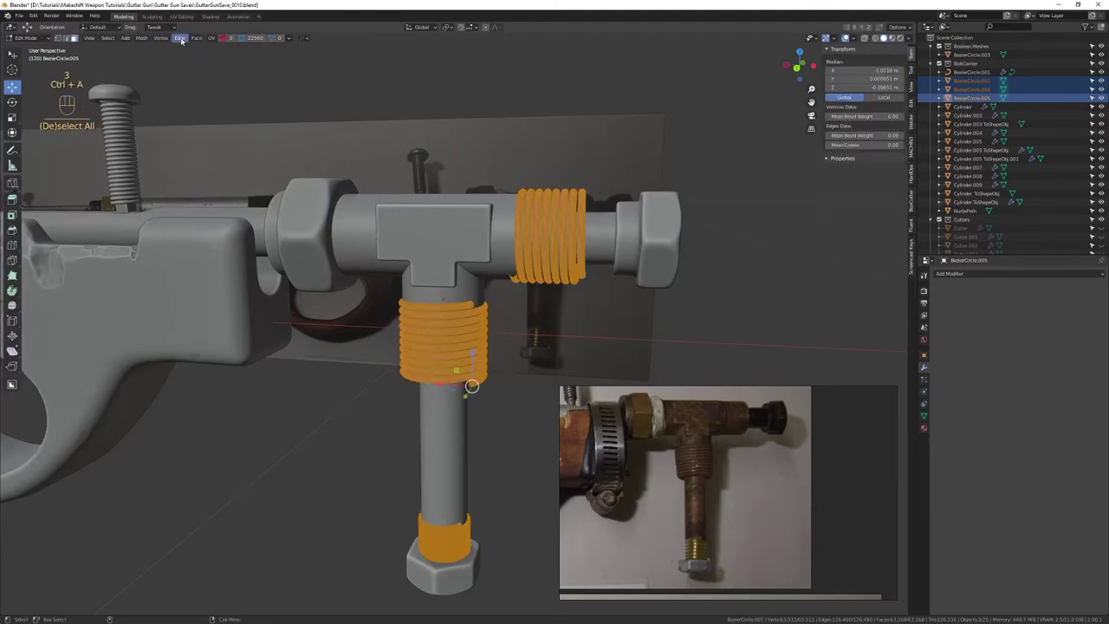
pyautogui.press('shift+Tab')
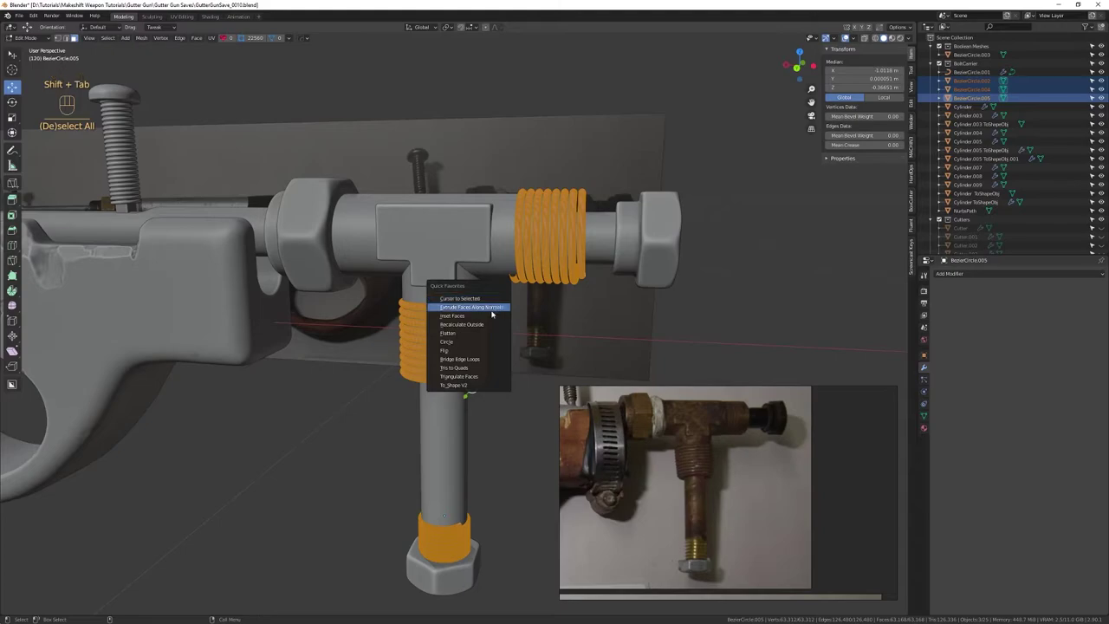
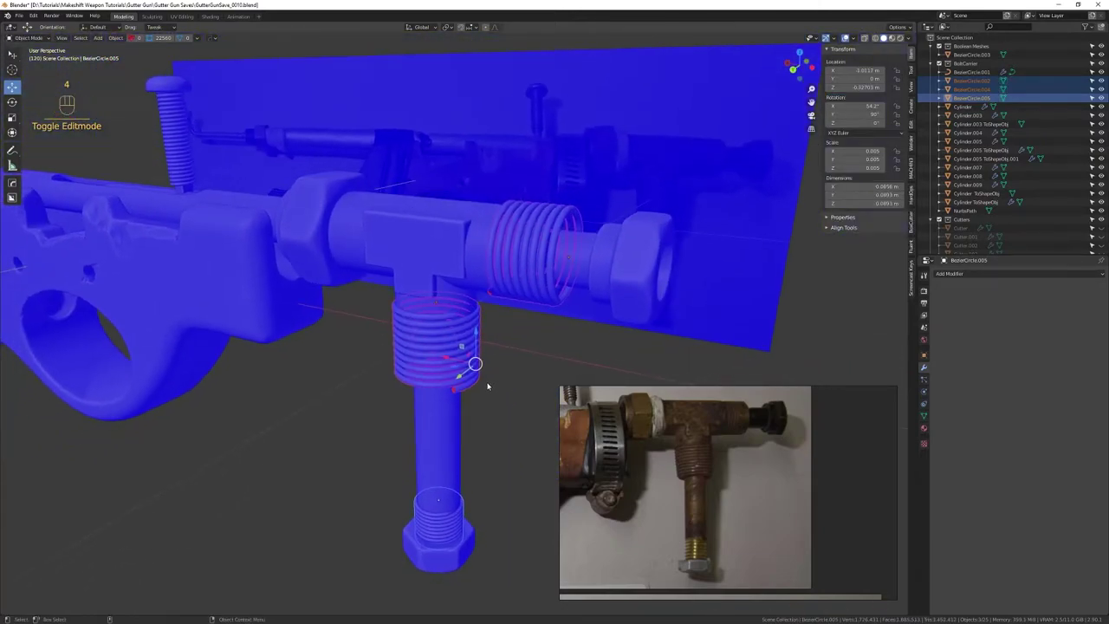
# Check Face Orientation and add a 30° Bevel modifier to the side pipe ring with Hops Sharpen
pyautogui.press('3')
pyautogui.press('alt+v')
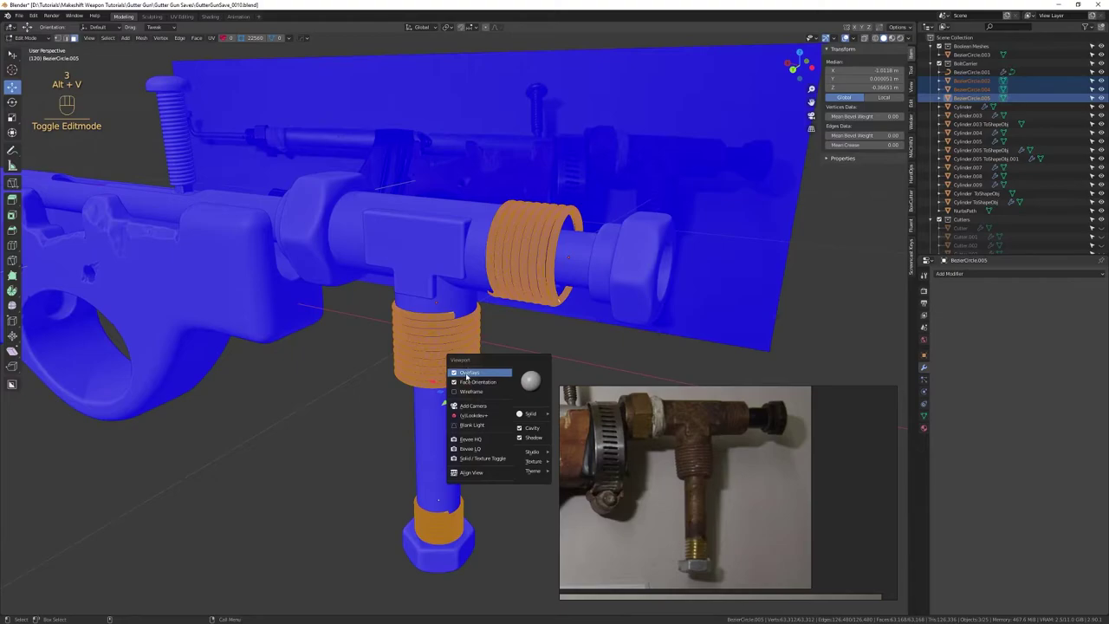
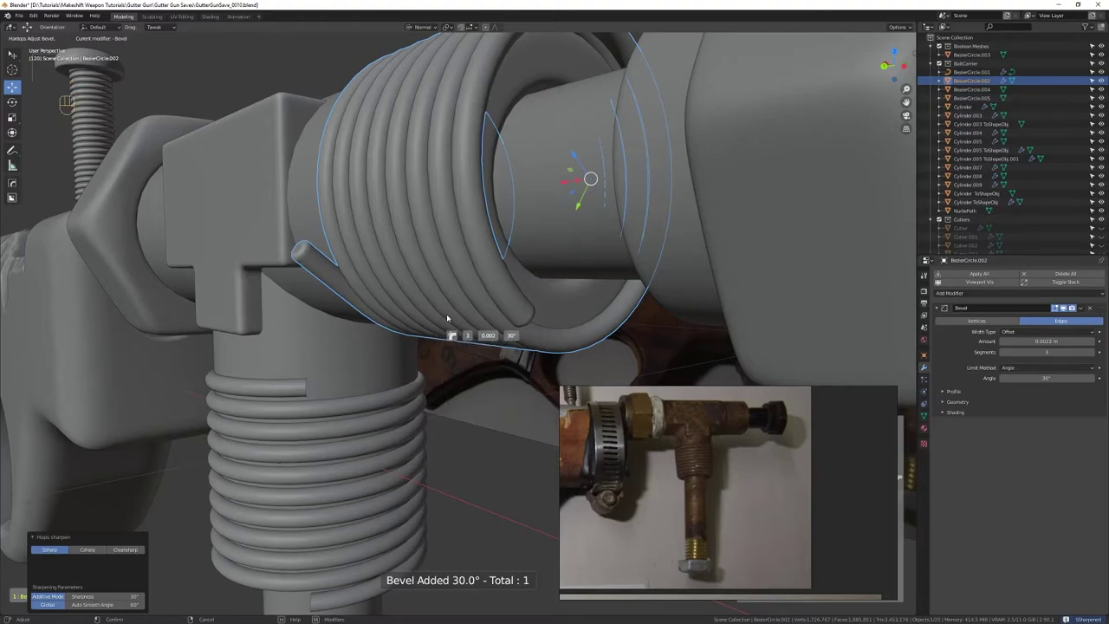
# Select the lower pipe ring, inspect its mesh and apply Hops Sharpen to bevel it
pyautogui.moveTo(404, 447); pyautogui.dragTo(342, 349)
pyautogui.click(367, 359)
pyautogui.moveTo(386, 406); pyautogui.dragTo(482, 332)
pyautogui.moveTo(486, 351); pyautogui.dragTo(483, 390)
pyautogui.click(464, 319)
pyautogui.moveTo(483, 311); pyautogui.dragTo(403, 304)
pyautogui.moveTo(447, 308); pyautogui.dragTo(469, 404)
pyautogui.press('2')
pyautogui.press('w')
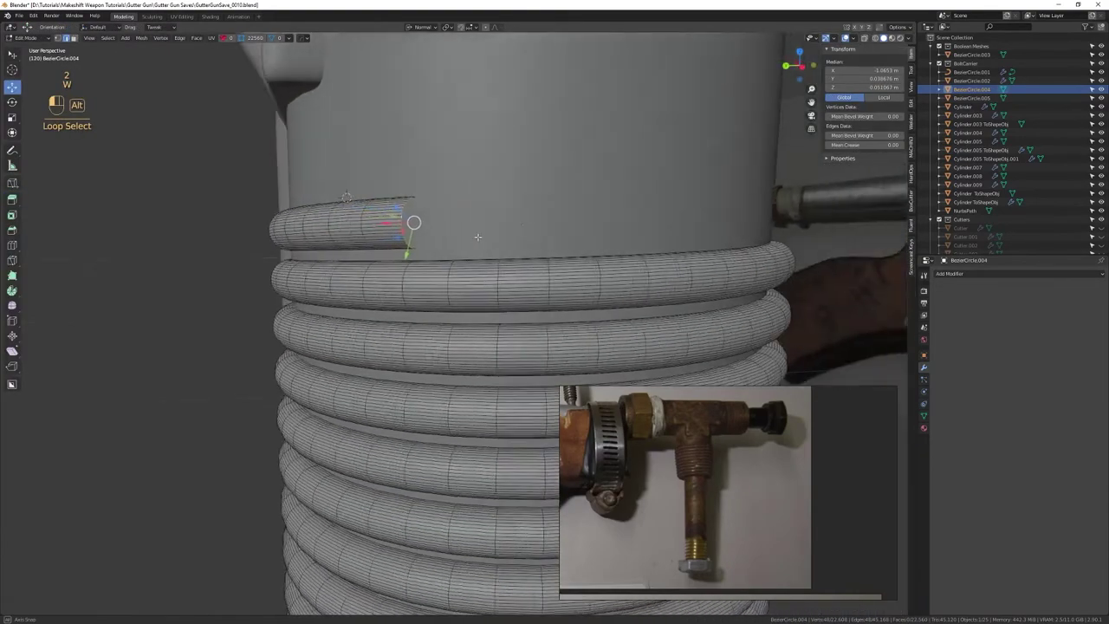
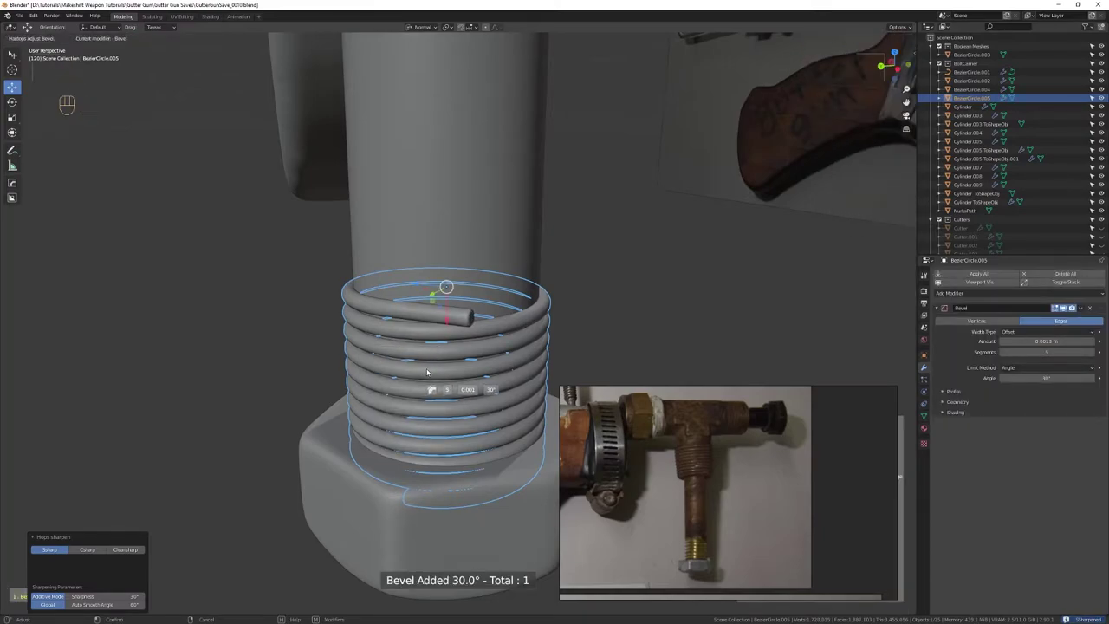
# Bevel the ring above the bottom hex nut with a 30°-limited width of about 0.0013 m
pyautogui.moveTo(436, 433); pyautogui.dragTo(426, 347)
pyautogui.moveTo(430, 357); pyautogui.dragTo(427, 289)
pyautogui.moveTo(450, 284); pyautogui.dragTo(490, 278)
pyautogui.moveTo(486, 324); pyautogui.dragTo(472, 468)
pyautogui.moveTo(468, 478); pyautogui.dragTo(444, 365)
pyautogui.moveTo(441, 368); pyautogui.dragTo(445, 311)
pyautogui.moveTo(443, 305); pyautogui.dragTo(475, 313)
pyautogui.moveTo(467, 342); pyautogui.dragTo(464, 408)
pyautogui.moveTo(463, 397); pyautogui.dragTo(468, 352)
pyautogui.moveTo(468, 360); pyautogui.dragTo(433, 365)
pyautogui.click(484, 436)
# Pull back to the whole T-joint and save the blend file
pyautogui.moveTo(460, 439); pyautogui.dragTo(500, 418)
pyautogui.press('ctrl+s')
pyautogui.click(498, 373)
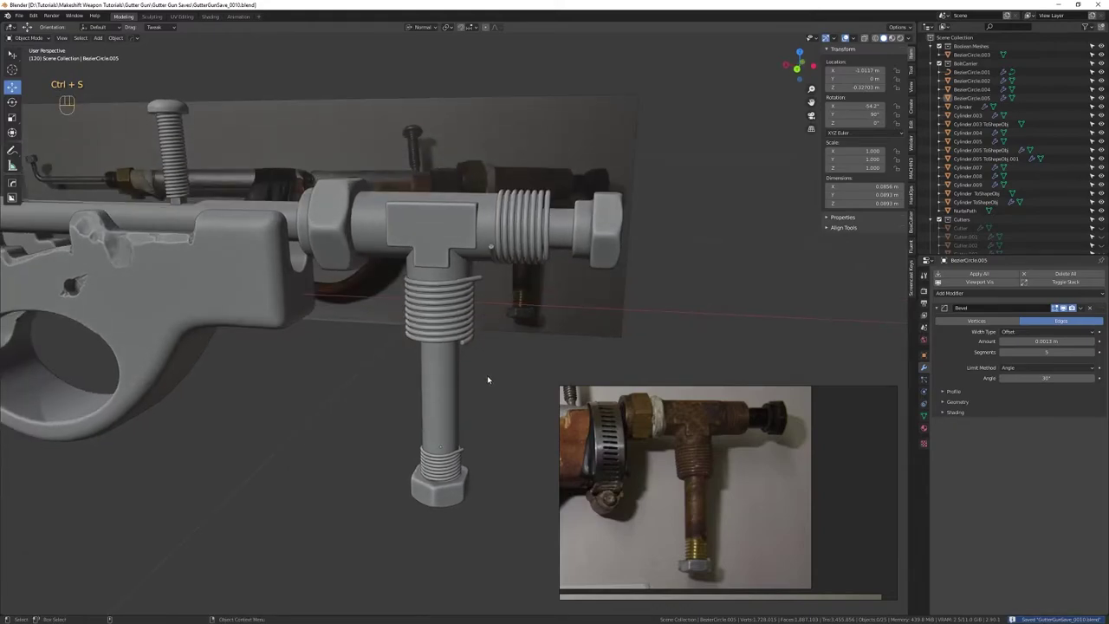
pyautogui.moveTo(472, 385); pyautogui.dragTo(463, 380)
pyautogui.moveTo(455, 407); pyautogui.dragTo(459, 437)
pyautogui.moveTo(461, 432); pyautogui.dragTo(481, 404)
pyautogui.moveTo(478, 405); pyautogui.dragTo(449, 411)
pyautogui.moveTo(457, 394); pyautogui.dragTo(469, 422)
pyautogui.moveTo(473, 381); pyautogui.dragTo(510, 383)
pyautogui.moveTo(456, 384); pyautogui.dragTo(515, 417)
pyautogui.moveTo(513, 417); pyautogui.dragTo(498, 378)
pyautogui.moveTo(467, 399); pyautogui.dragTo(476, 395)
pyautogui.moveTo(445, 360); pyautogui.dragTo(483, 400)
pyautogui.moveTo(484, 404); pyautogui.dragTo(489, 465)
pyautogui.rightClick(500, 437)
pyautogui.moveTo(495, 435); pyautogui.dragTo(503, 424)
pyautogui.rightClick(434, 421)
pyautogui.moveTo(460, 399); pyautogui.dragTo(429, 404)
pyautogui.moveTo(429, 404); pyautogui.dragTo(436, 362)
pyautogui.moveTo(439, 360); pyautogui.dragTo(486, 360)
pyautogui.moveTo(555, 428); pyautogui.dragTo(517, 329)
pyautogui.moveTo(501, 337); pyautogui.dragTo(467, 352)
pyautogui.moveTo(461, 363); pyautogui.dragTo(432, 330)
pyautogui.moveTo(451, 355); pyautogui.dragTo(468, 311)
pyautogui.moveTo(469, 312); pyautogui.dragTo(406, 316)
pyautogui.moveTo(405, 326); pyautogui.dragTo(406, 380)
pyautogui.moveTo(418, 368); pyautogui.dragTo(459, 364)
pyautogui.moveTo(448, 359); pyautogui.dragTo(389, 342)
pyautogui.moveTo(393, 351); pyautogui.dragTo(420, 379)
pyautogui.click(432, 374)
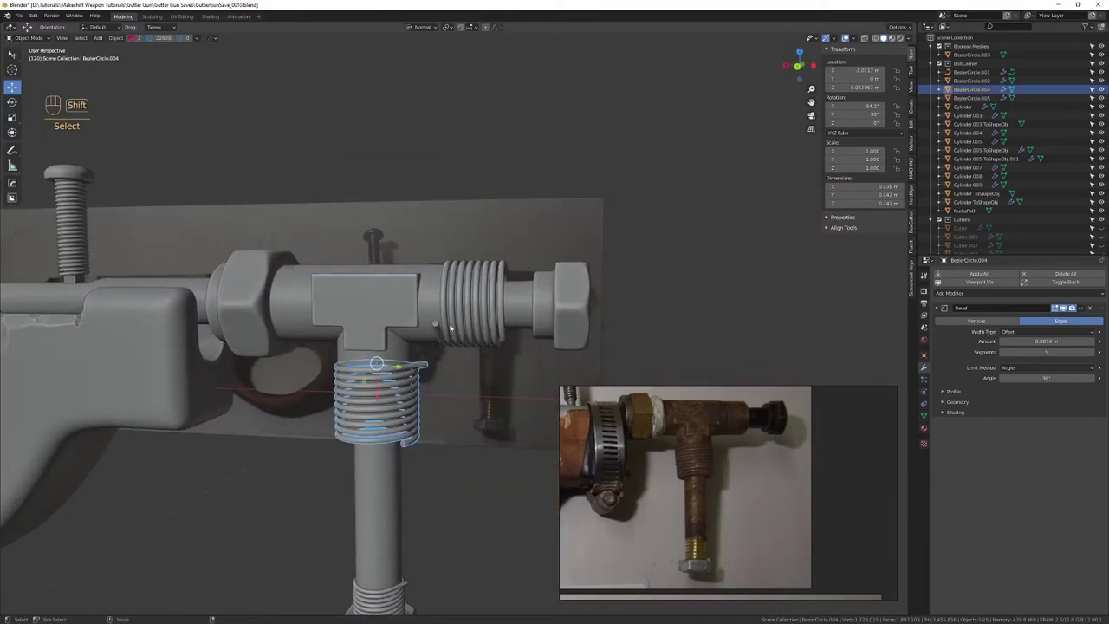
pyautogui.moveTo(434, 493); pyautogui.dragTo(446, 344)
pyautogui.click(420, 422)
pyautogui.moveTo(422, 351); pyautogui.dragTo(458, 430)
pyautogui.moveTo(456, 413); pyautogui.dragTo(432, 312)
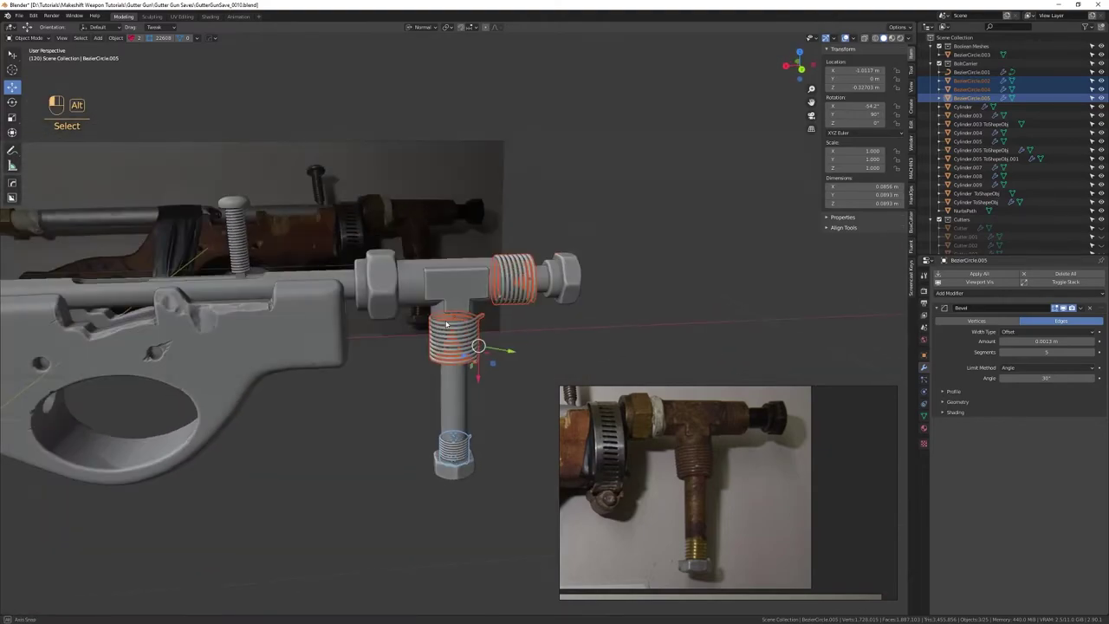
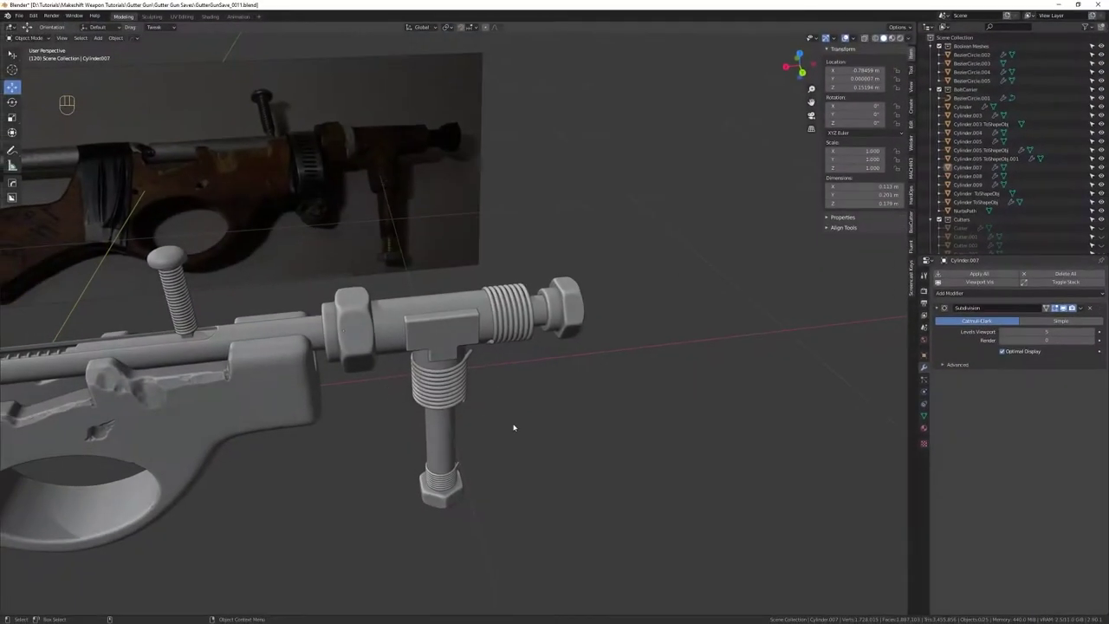
pyautogui.moveTo(619, 387); pyautogui.dragTo(555, 379)
pyautogui.moveTo(542, 375); pyautogui.dragTo(614, 380)
pyautogui.moveTo(615, 390); pyautogui.dragTo(629, 435)
pyautogui.moveTo(629, 436); pyautogui.dragTo(648, 437)
pyautogui.moveTo(622, 429); pyautogui.dragTo(602, 440)
pyautogui.moveTo(603, 447); pyautogui.dragTo(613, 506)
pyautogui.moveTo(600, 444); pyautogui.dragTo(853, 426)
pyautogui.moveTo(596, 433); pyautogui.dragTo(597, 465)
pyautogui.moveTo(553, 460); pyautogui.dragTo(628, 468)
pyautogui.moveTo(622, 481); pyautogui.dragTo(615, 516)
pyautogui.click(610, 498)
pyautogui.click(532, 250)
pyautogui.click(573, 300)
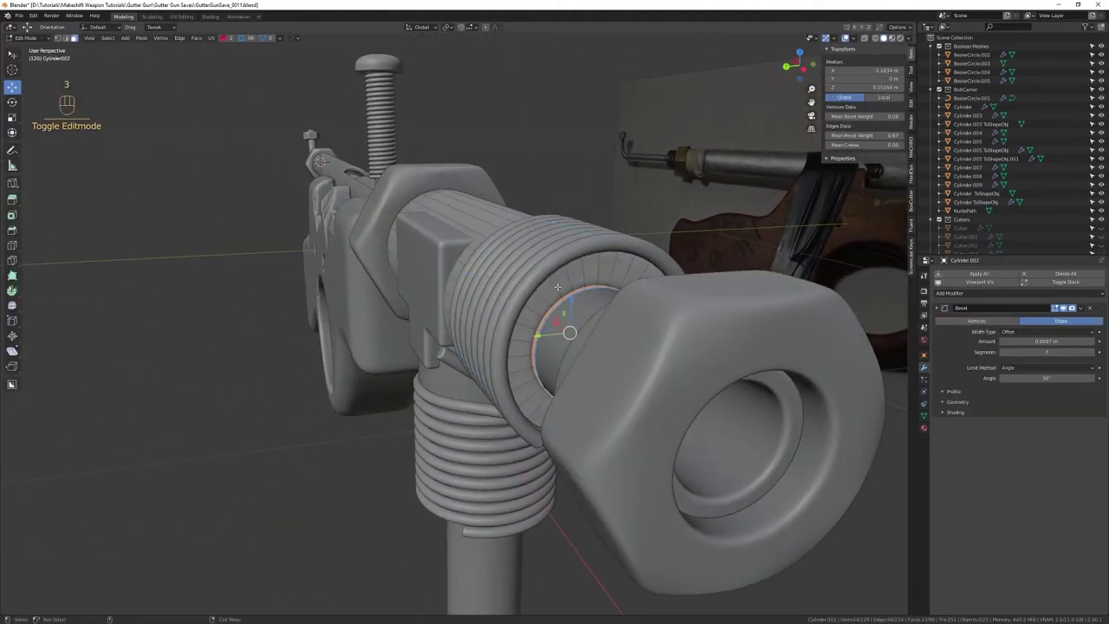
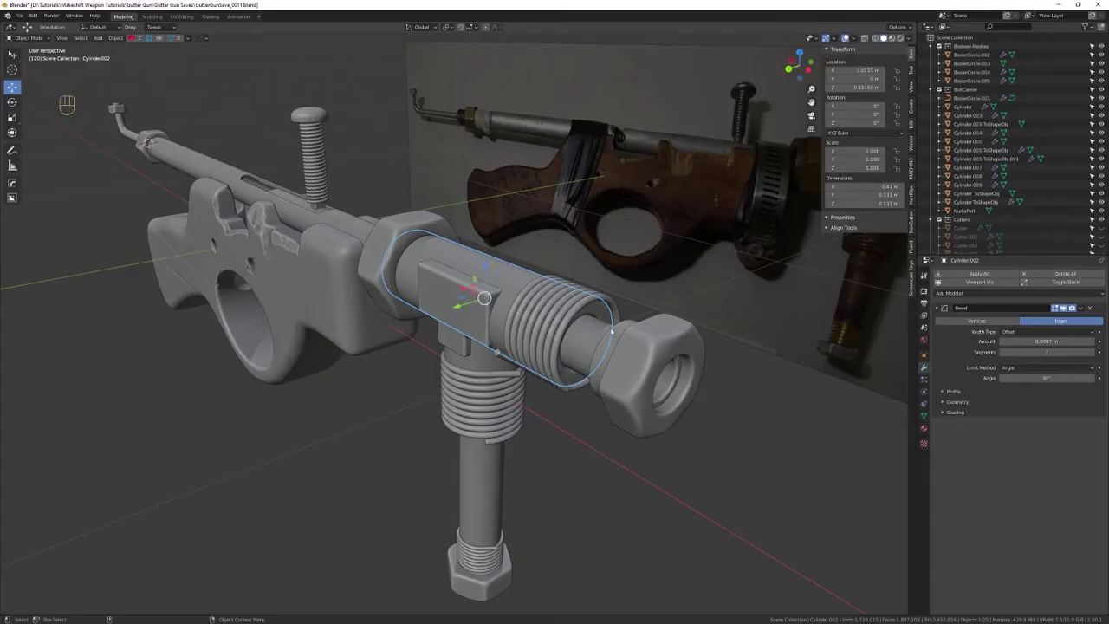
# Isolate Cylinder.006, the T-joint body, in Local View and orbit to inspect its 0.01 m, 30° bevel
pyautogui.click(591, 481)
pyautogui.click(602, 468)
pyautogui.click(549, 288)
pyautogui.click(500, 287)
pyautogui.click(503, 352)
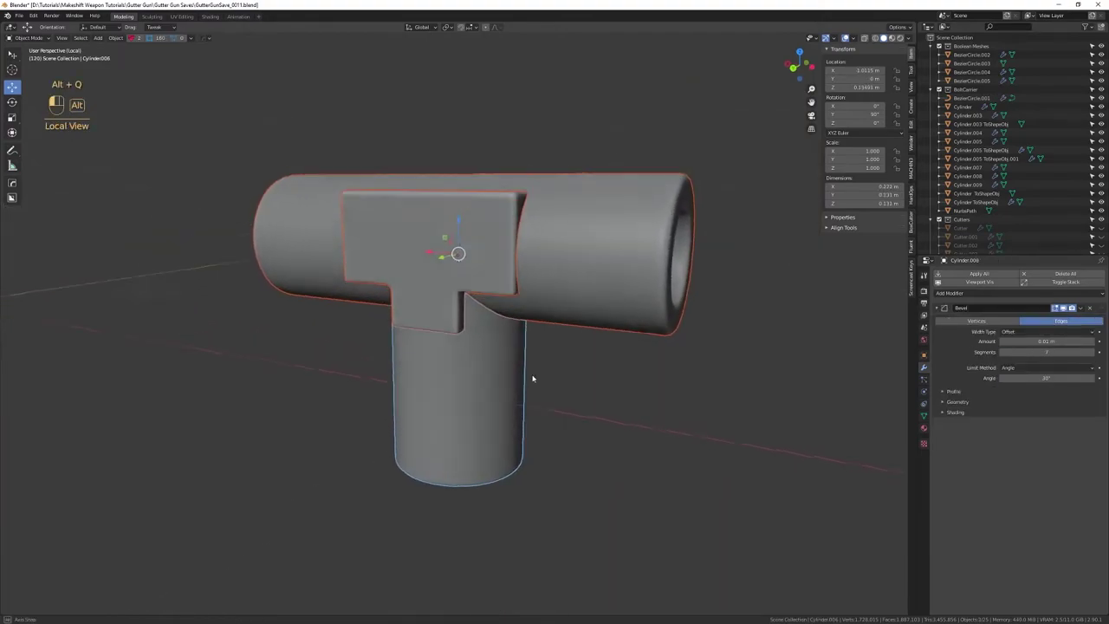